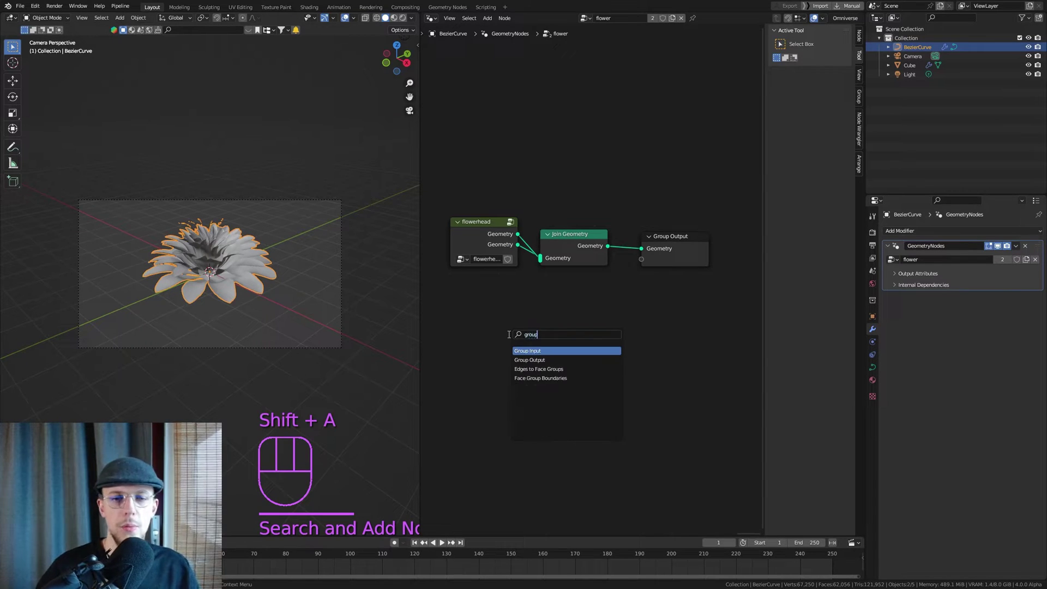
Wire the Group Input geometry into Join Geometry and delete the Cube from the scene.
drag(497, 325, 546, 265)
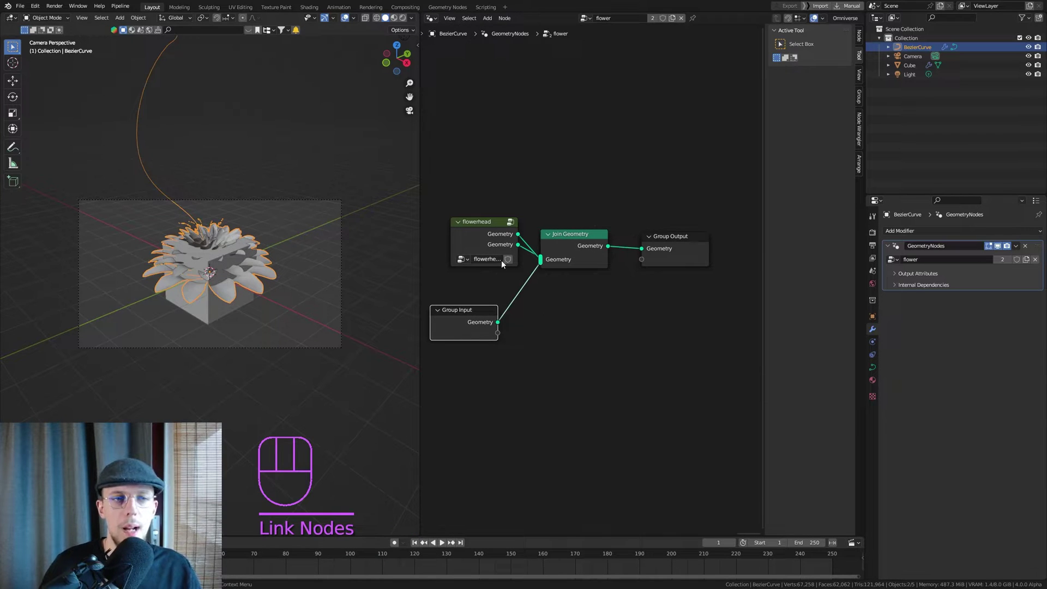
click(915, 69)
key(Delete)
Switch to a side view, zoom in on the flower and enlarge the node tree view.
click(211, 235)
middle_click(205, 253)
middle_click(209, 275)
key(KP_1)
key(KP_3)
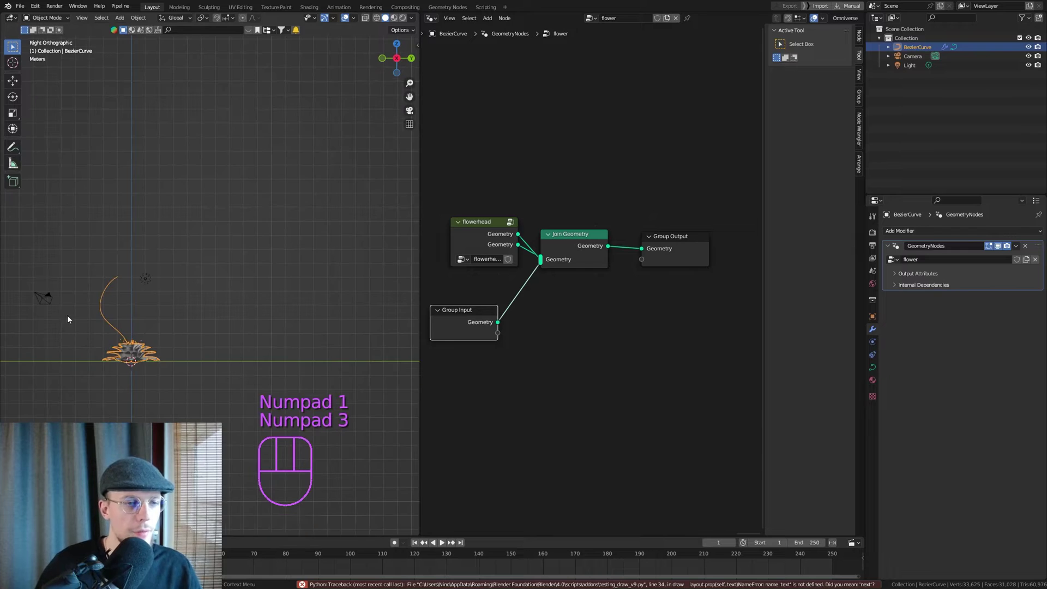
drag(200, 243, 155, 220)
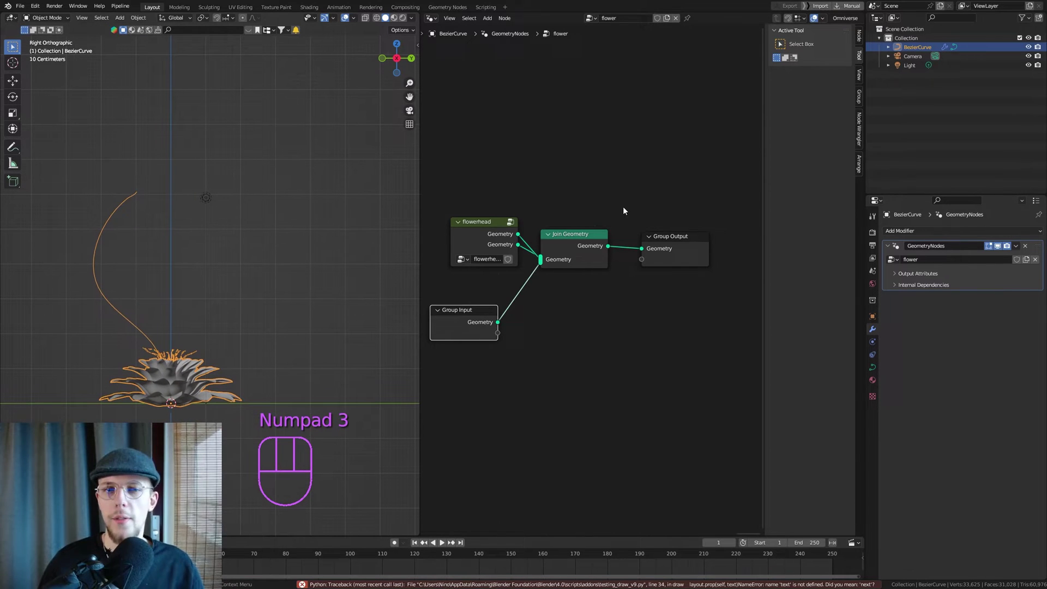
drag(498, 231, 481, 231)
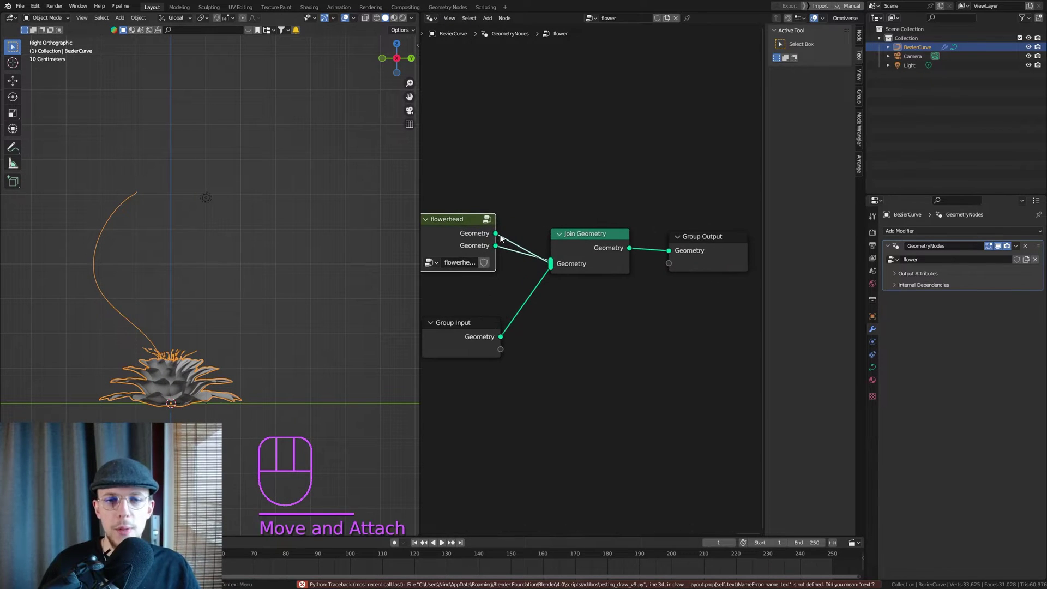
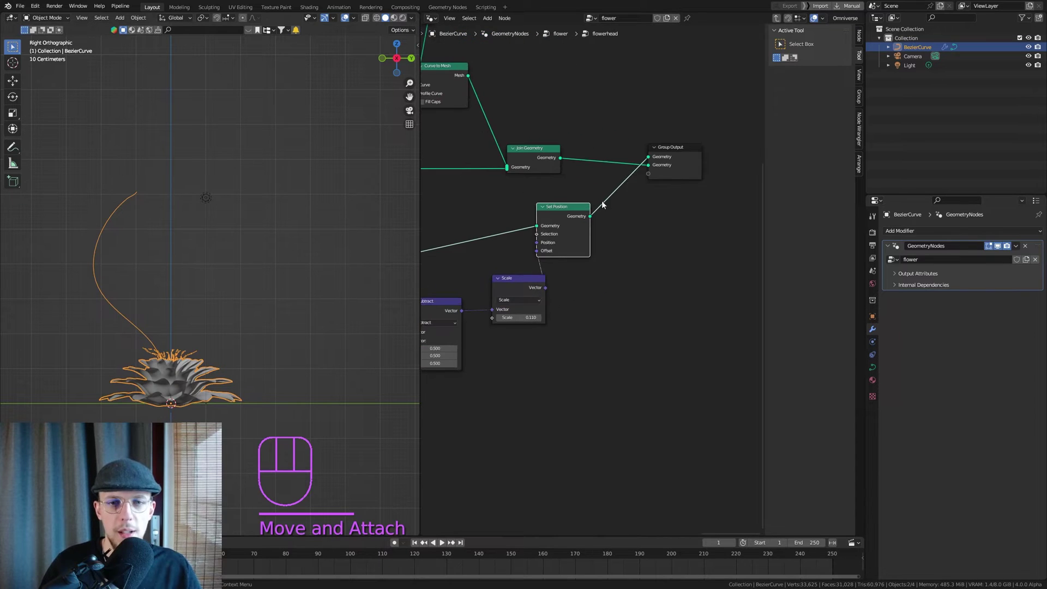
Feed Set Position into the Join Geometry before the output and show the group's socket settings.
right_click(586, 188)
key(ctrl+z)
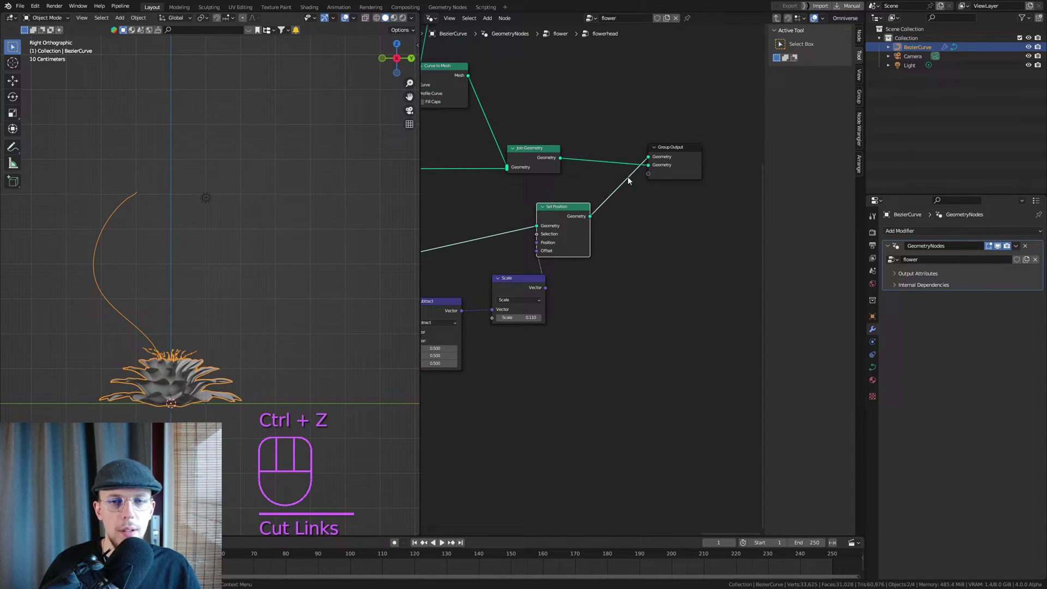
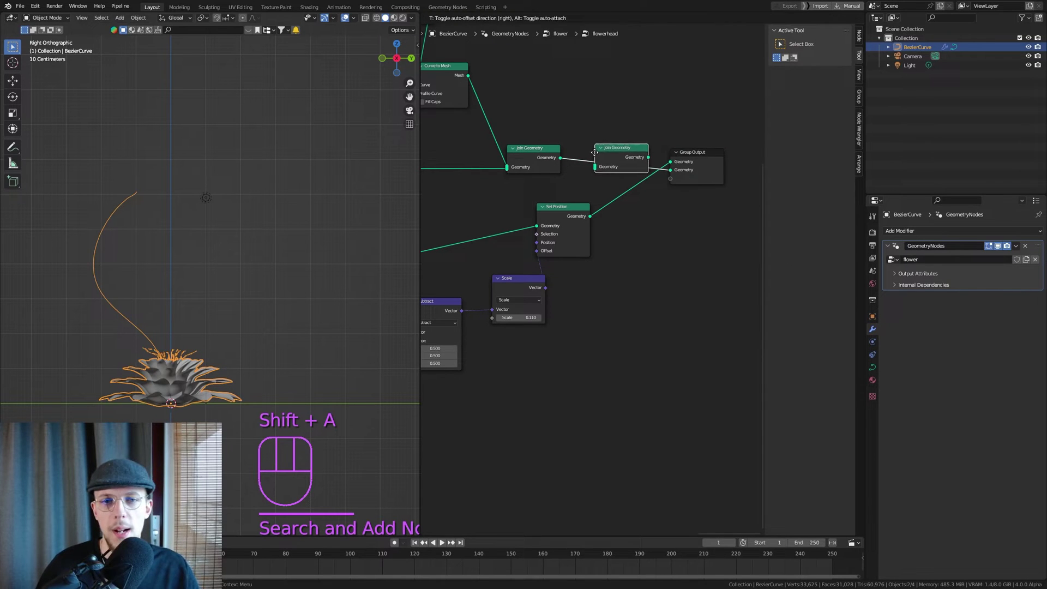
click(594, 221)
drag(589, 194, 573, 124)
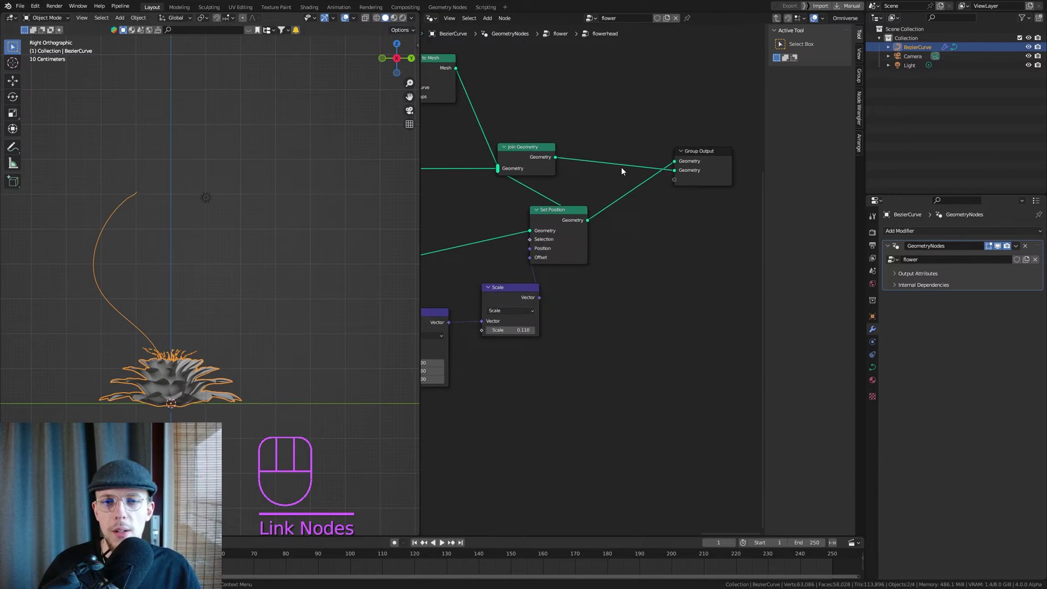
right_click(608, 190)
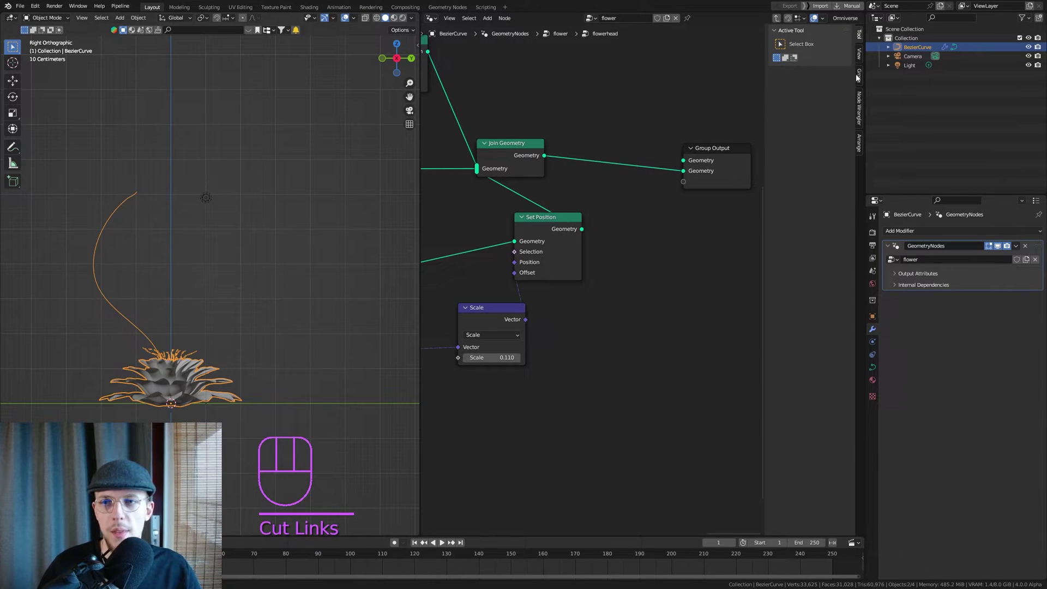
click(803, 132)
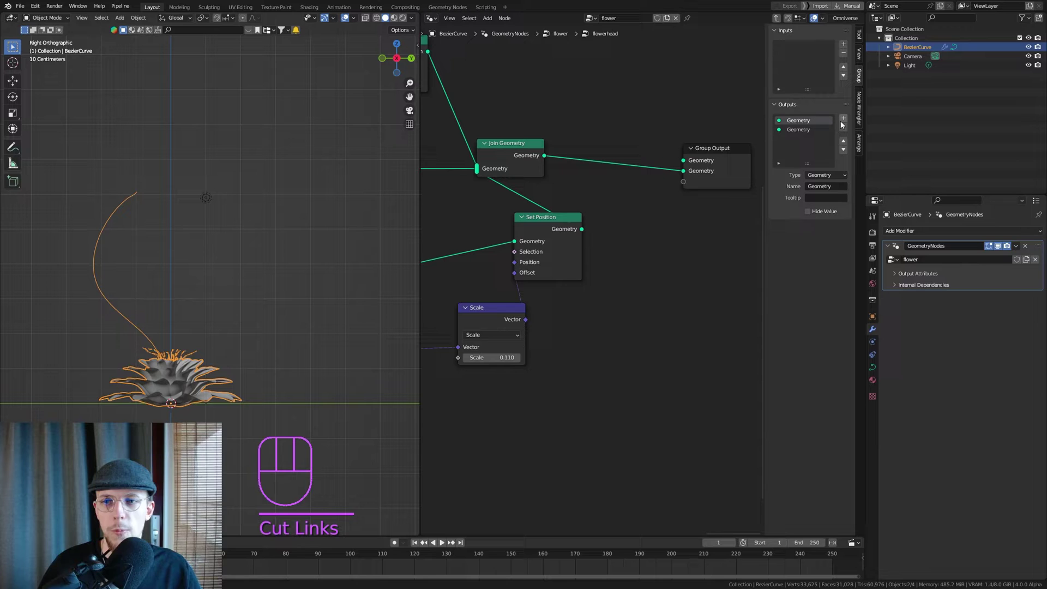
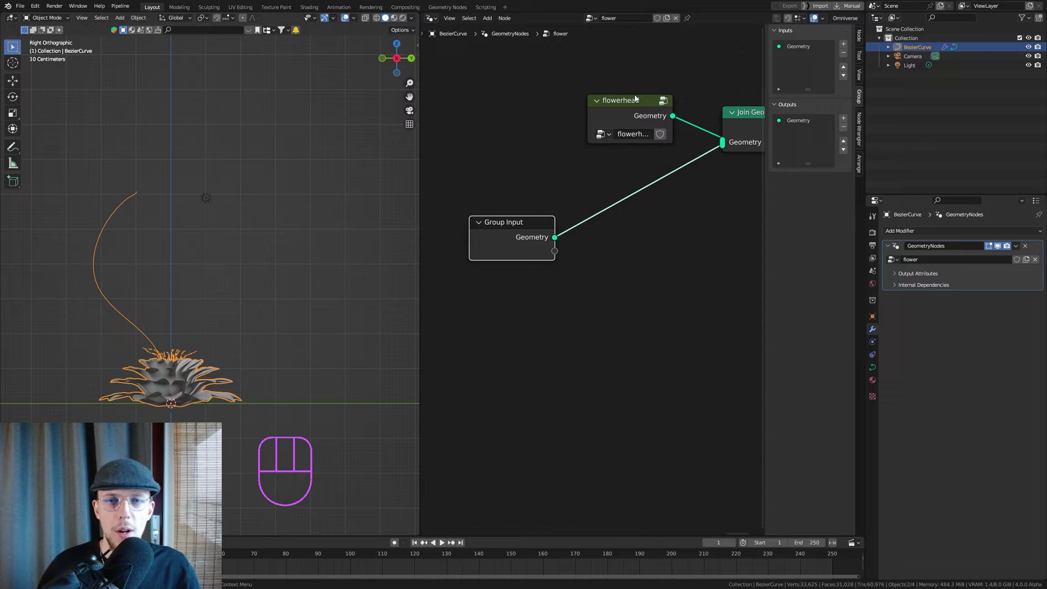
Move the flowerhead node aside and add Instance on Points with an Endpoint Selection node.
drag(636, 103, 519, 99)
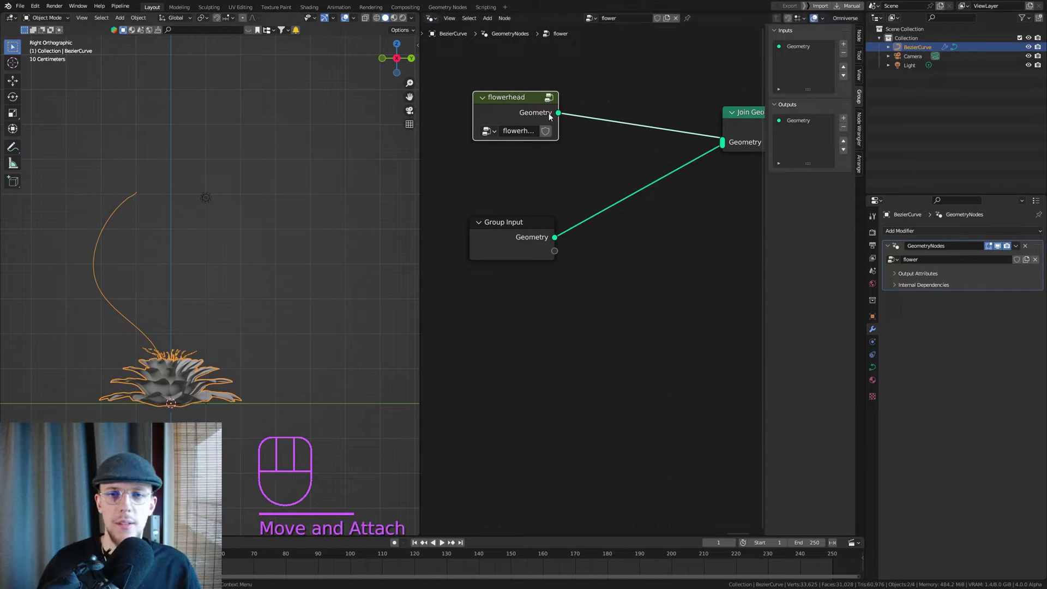
right_click(613, 171)
key(shift+a)
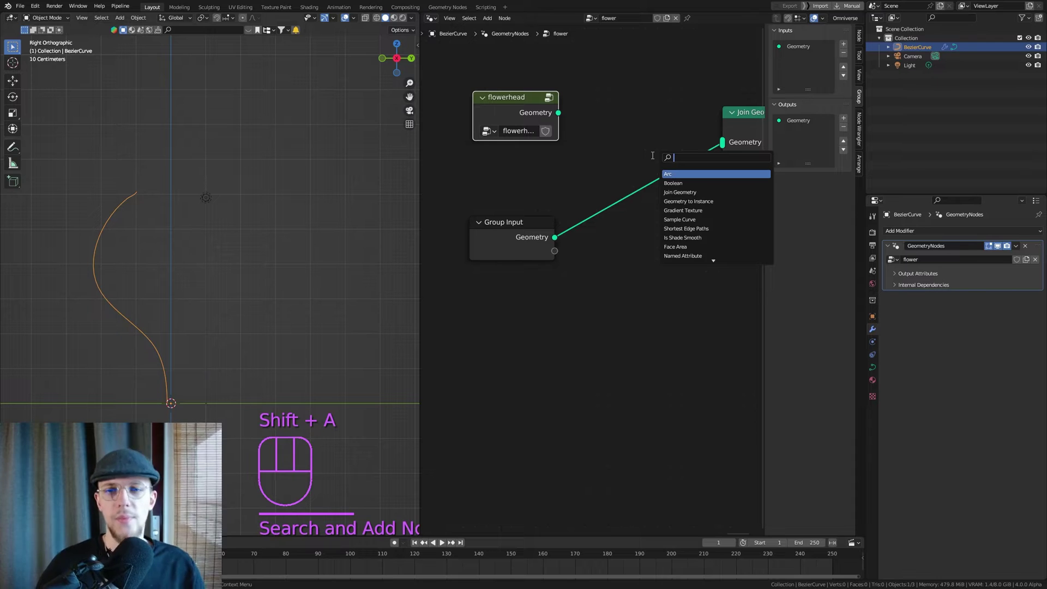
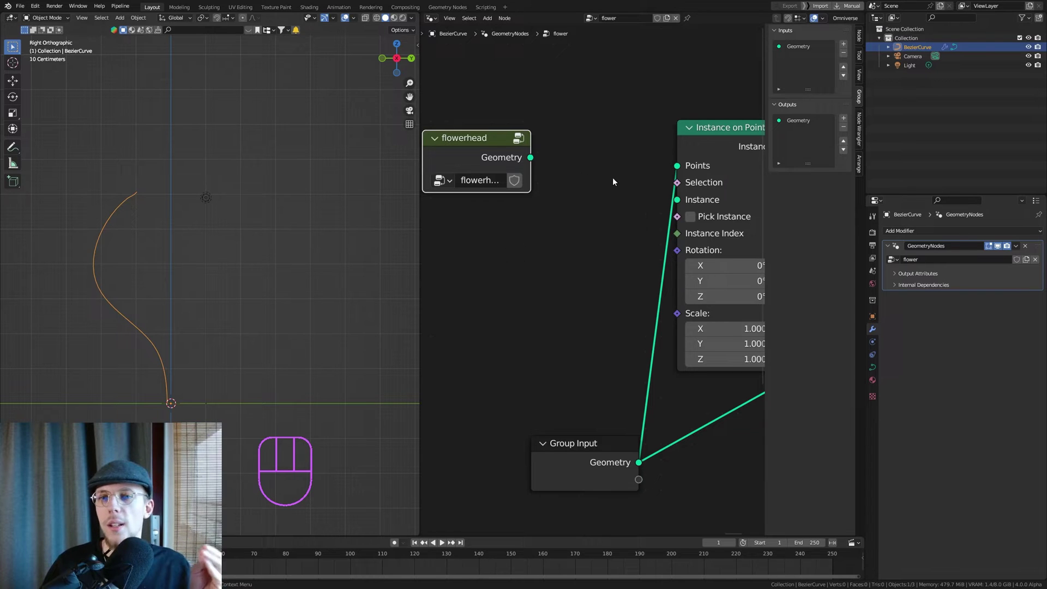
click(682, 186)
Limit instancing to the curve end (Start Size 0) and use the flowerhead as the instance.
drag(486, 331, 575, 233)
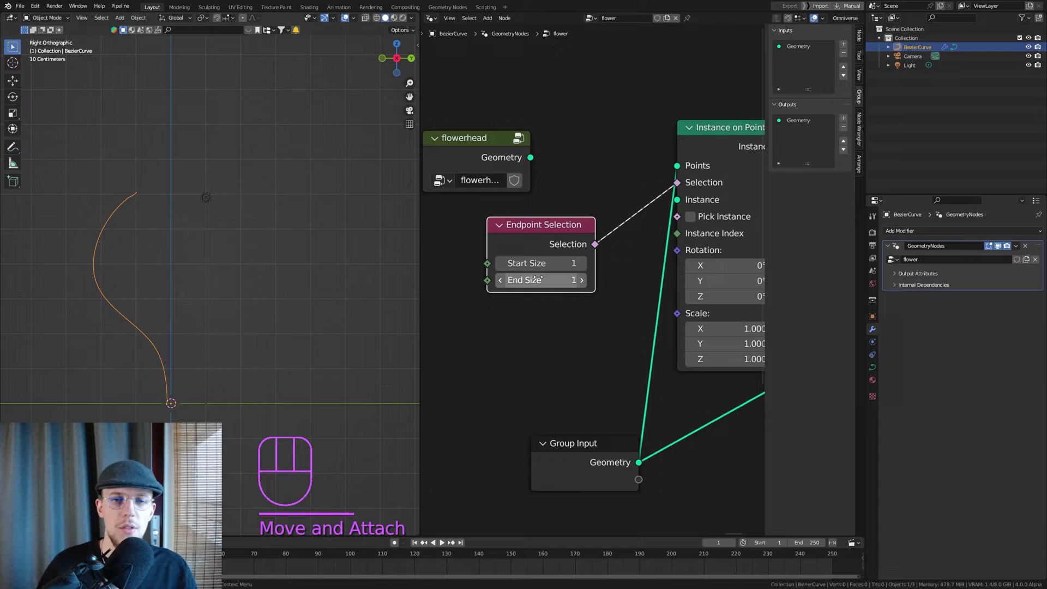
click(502, 267)
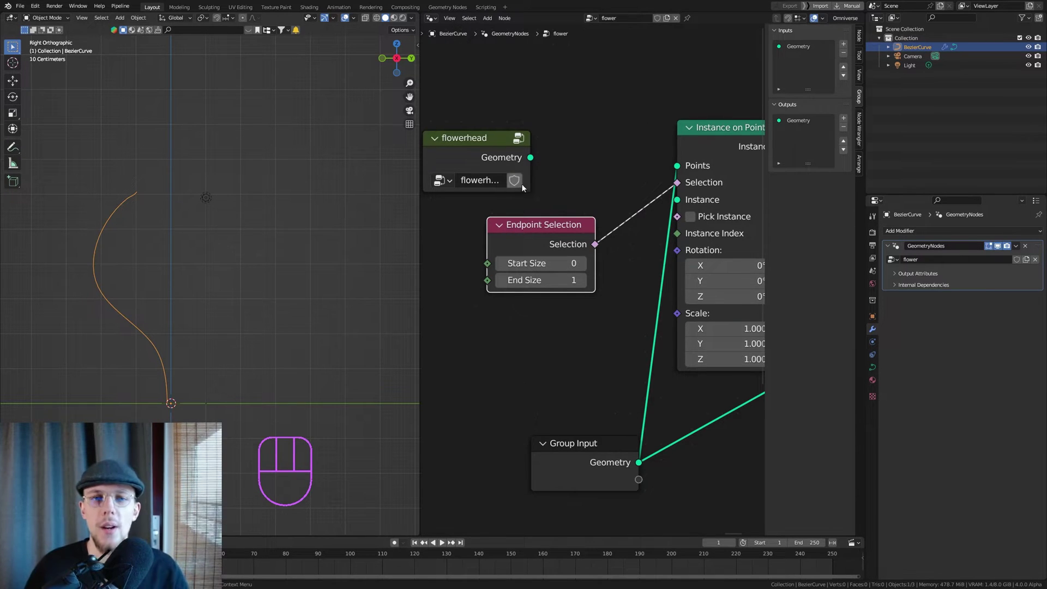
drag(534, 163, 679, 199)
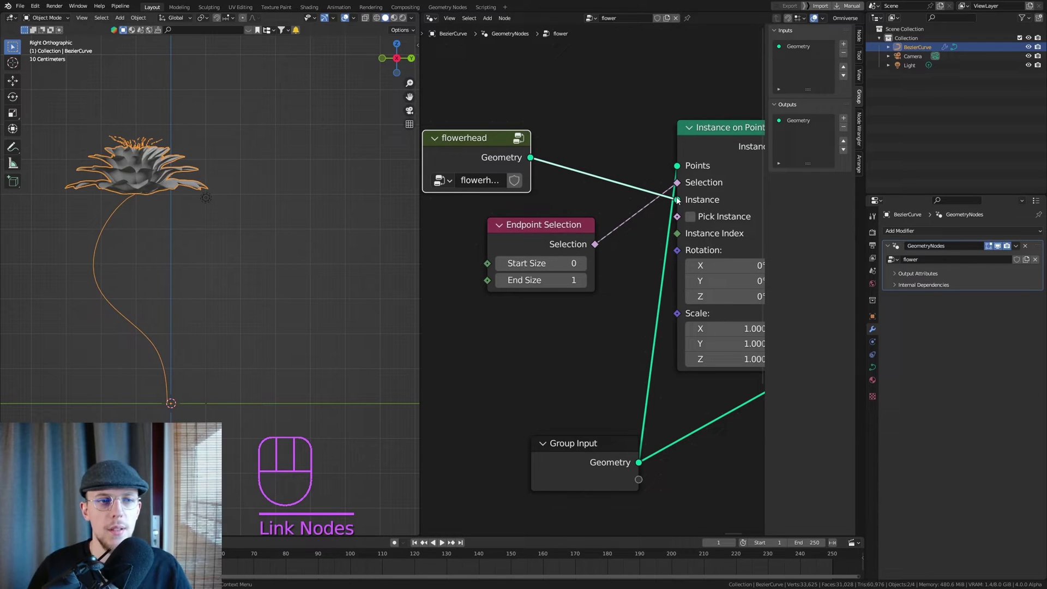
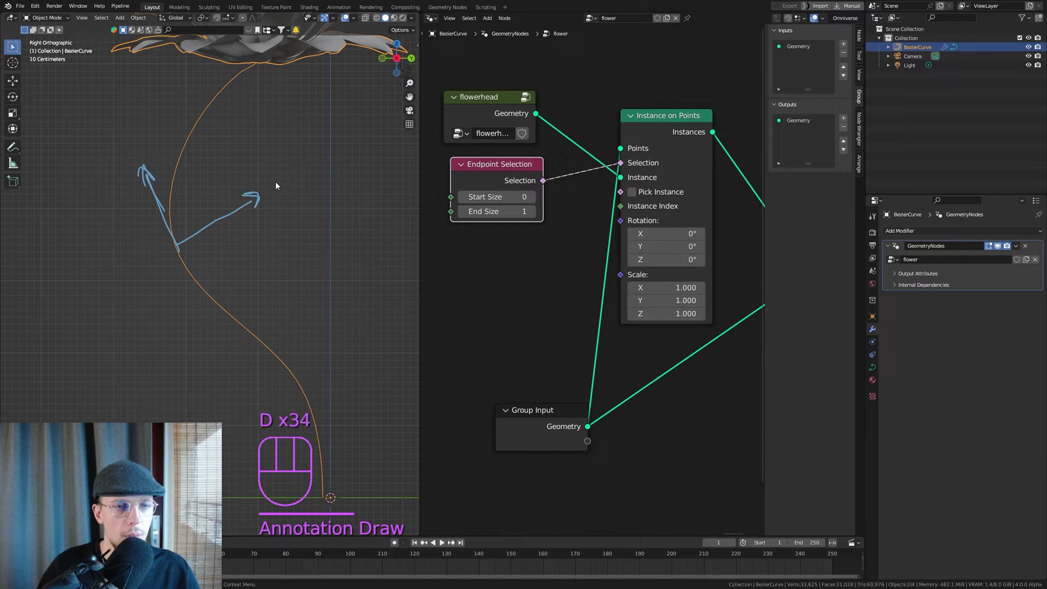
Sketch annotation arrows beside the stem curve showing its tip direction.
drag(116, 130, 119, 149)
key(d)
click(112, 148)
key(d)
key(d)
key(d)
click(267, 195)
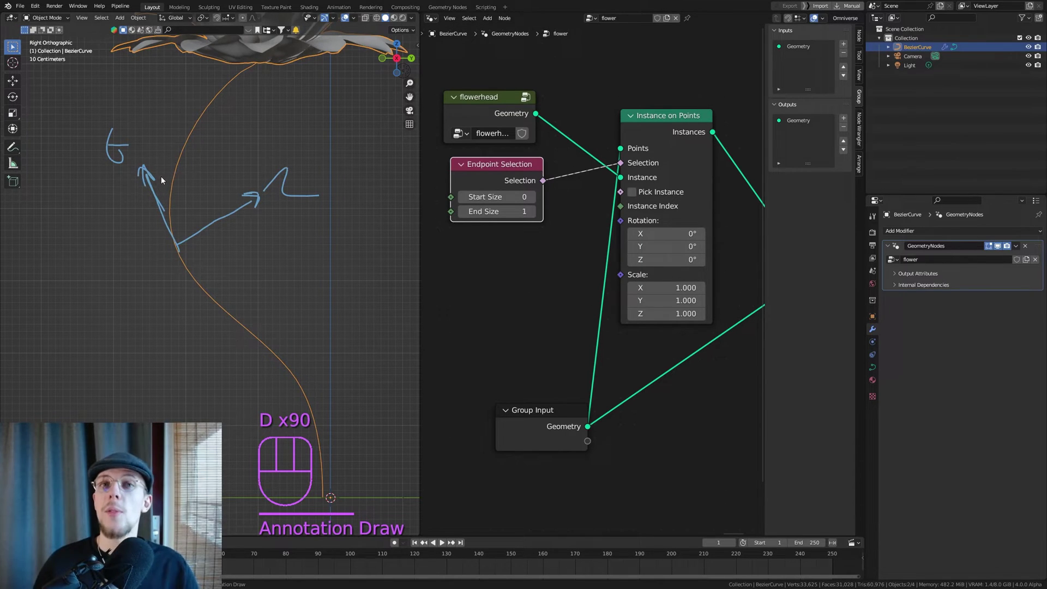
Zoom out and sketch arrows across the flower head showing the desired tilt.
drag(198, 152, 156, 255)
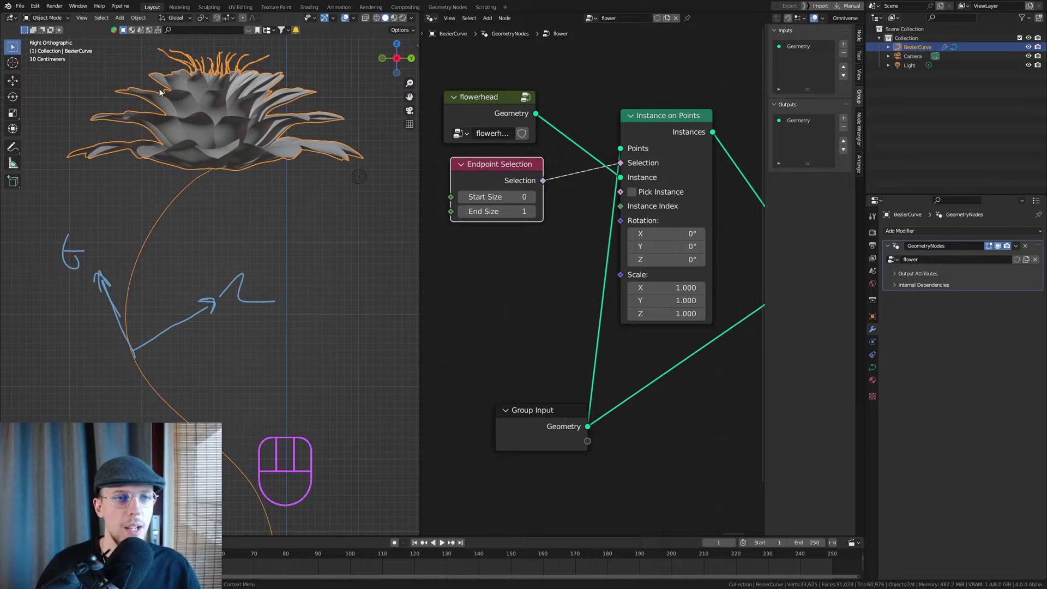
key(d)
drag(208, 176, 315, 121)
key(d)
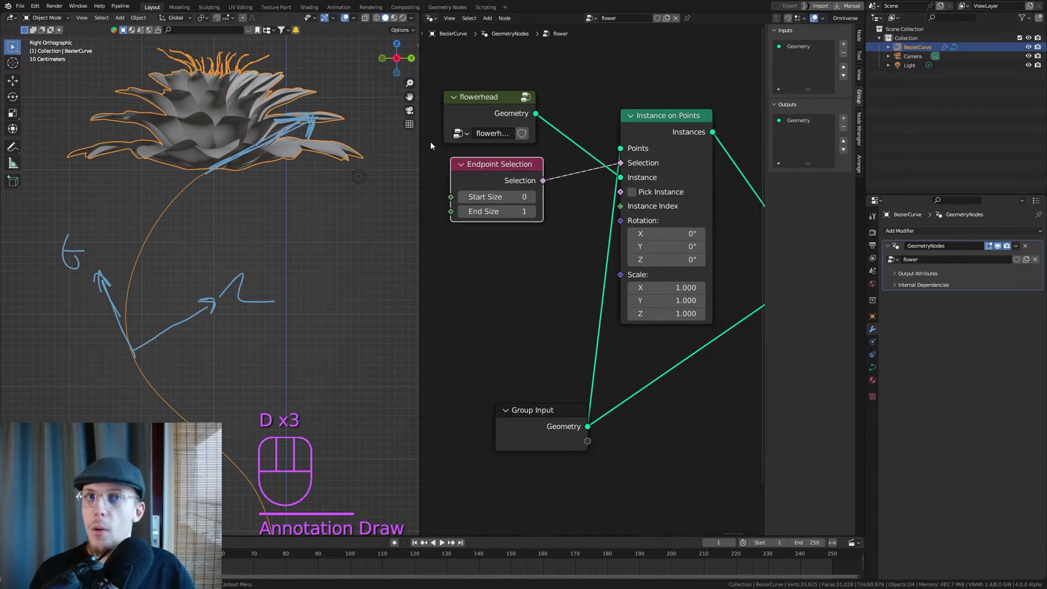
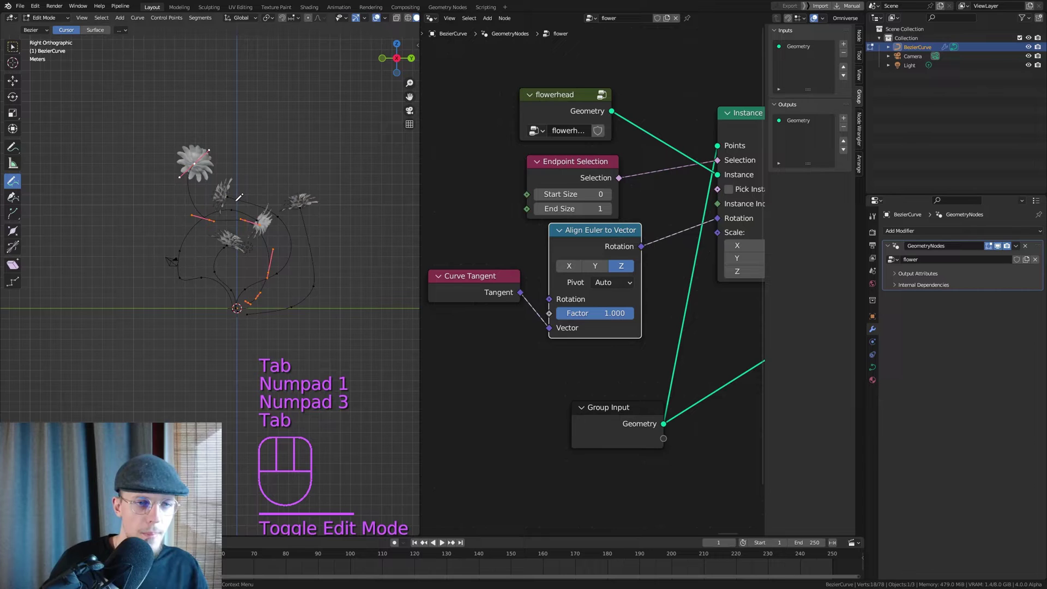
Undo all the trial curve edits, leave curve editing and reframe the flower.
key(ctrl+z)
key(ctrl+z)
key(ctrl+z)
key(ctrl+z)
key(ctrl+z)
key(ctrl+z)
key(ctrl+z)
drag(216, 235, 183, 178)
middle_click(177, 157)
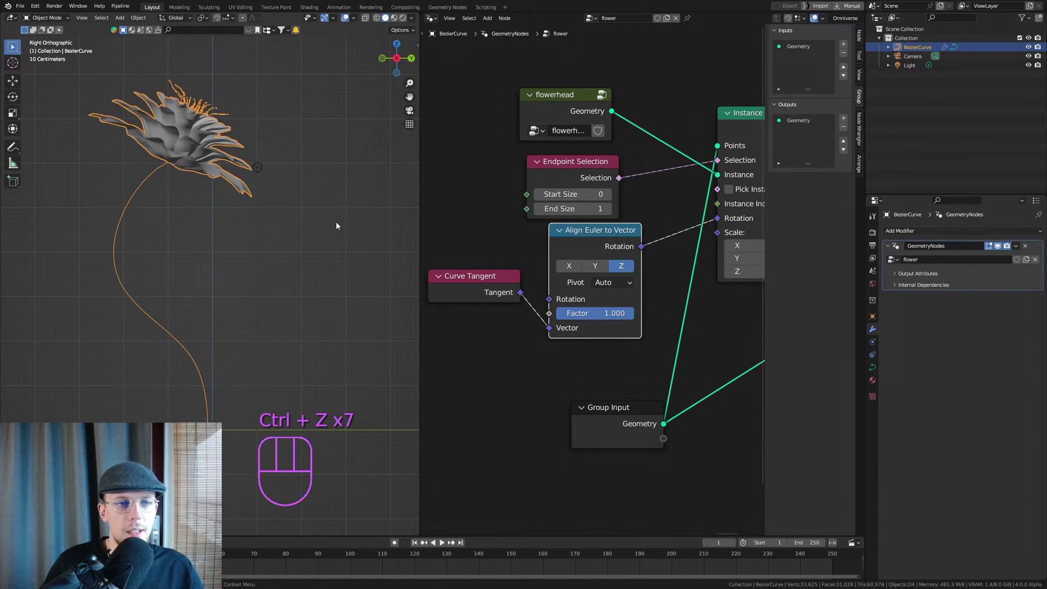
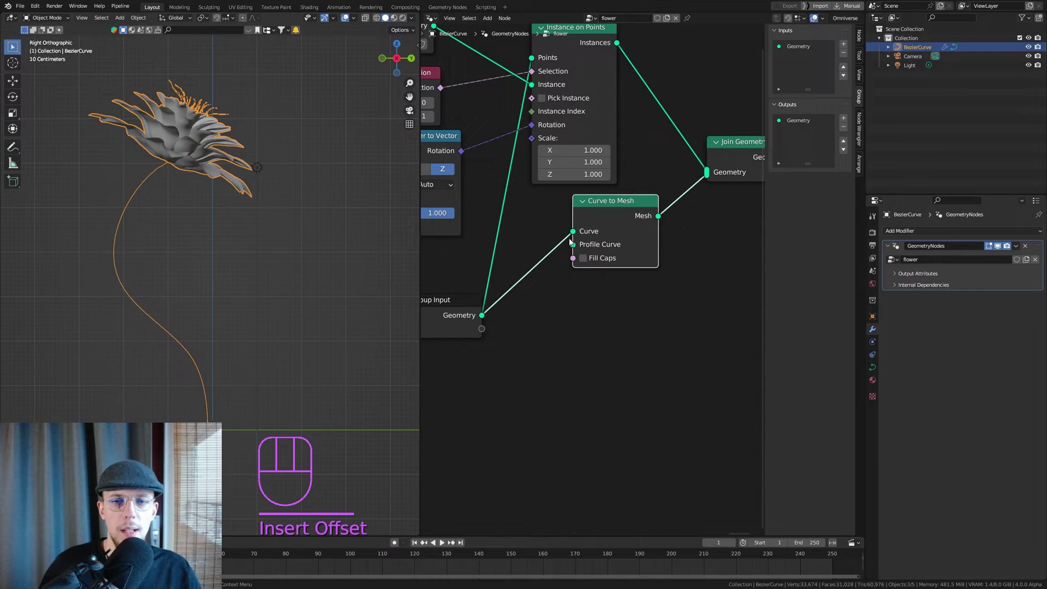
Connect a Curve Circle profile to Curve to Mesh and add Set Curve Radius nodes for the taper.
drag(578, 251, 499, 403)
key(BackSpace)
key(BackSpace)
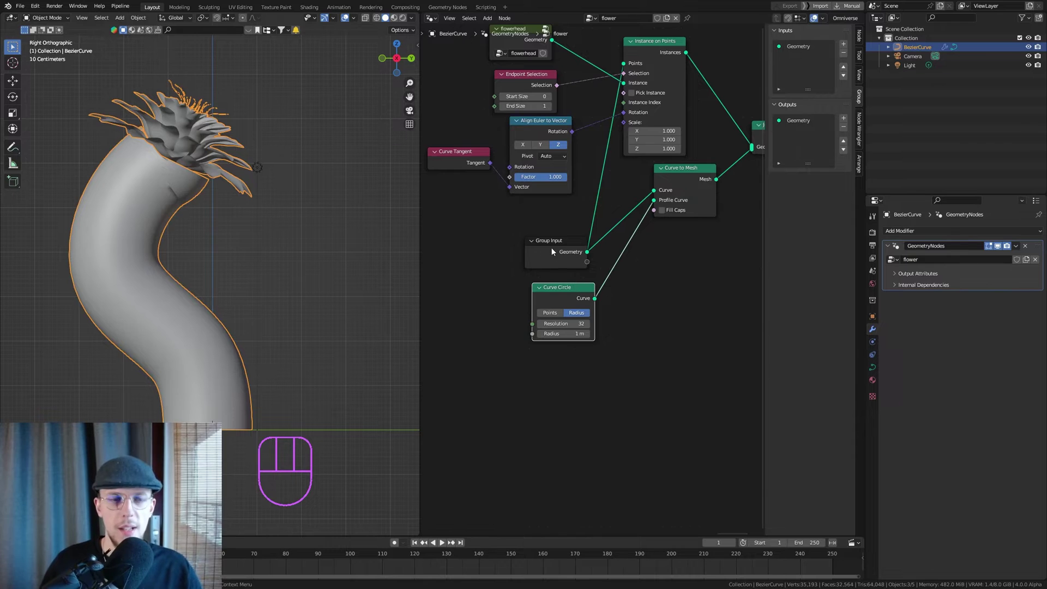
key(shift+a)
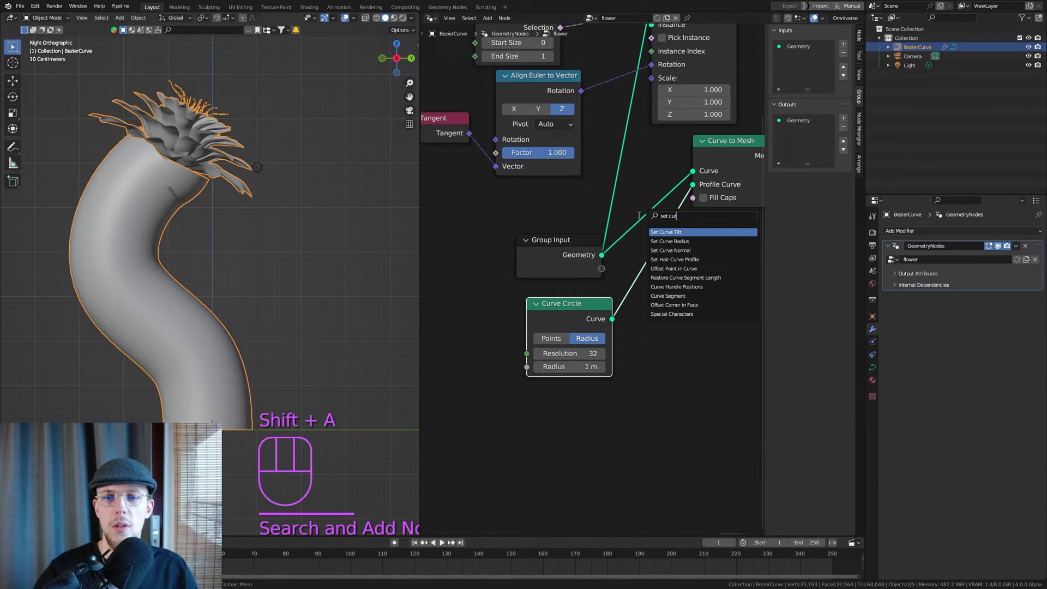
key(shift+a)
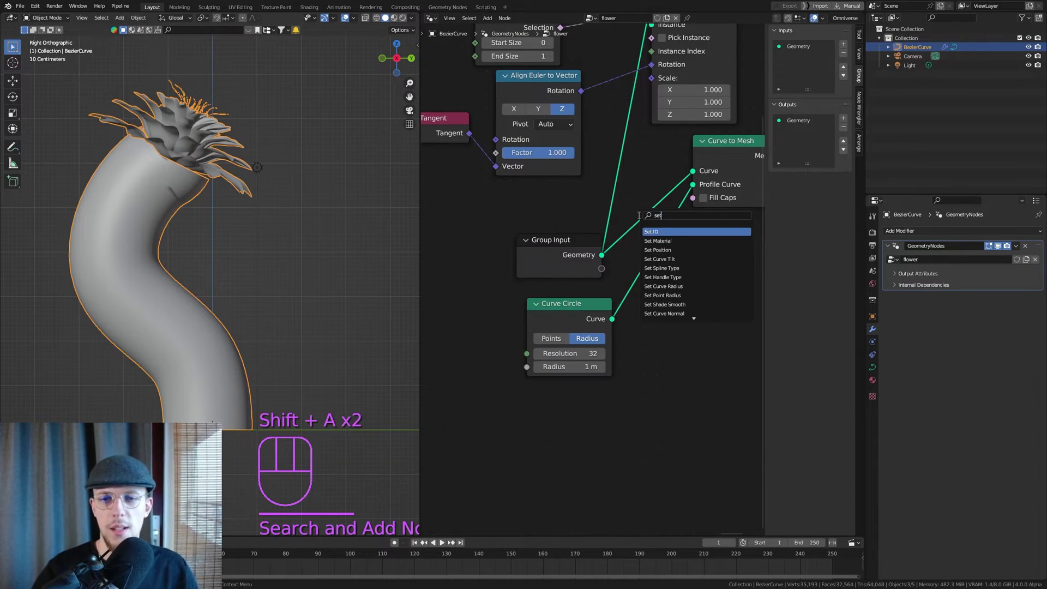
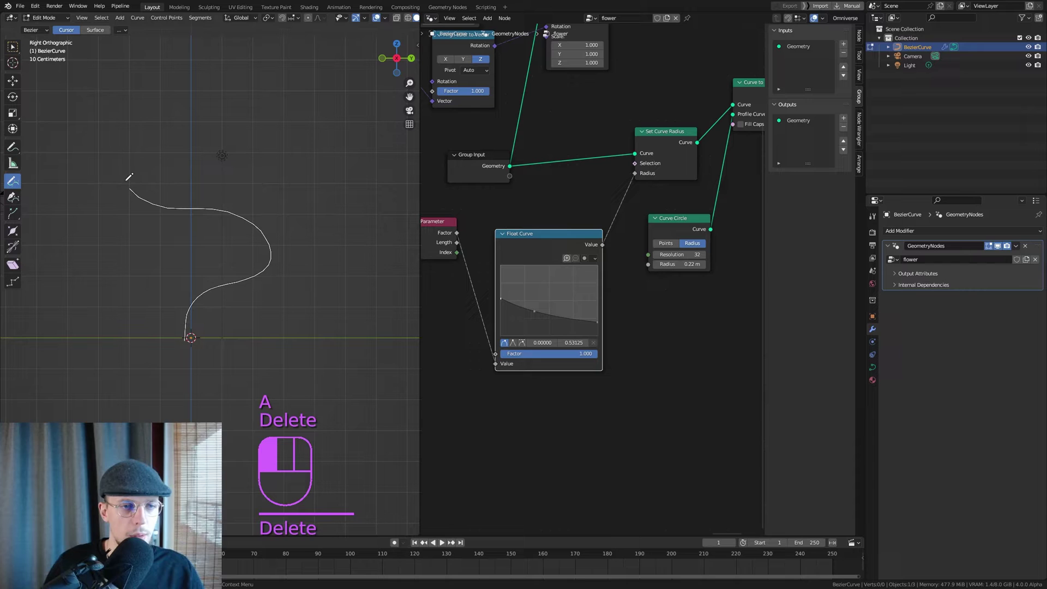
Move and rotate the stem points with smooth proportional editing so the head tilts.
key(Tab)
drag(133, 164, 158, 212)
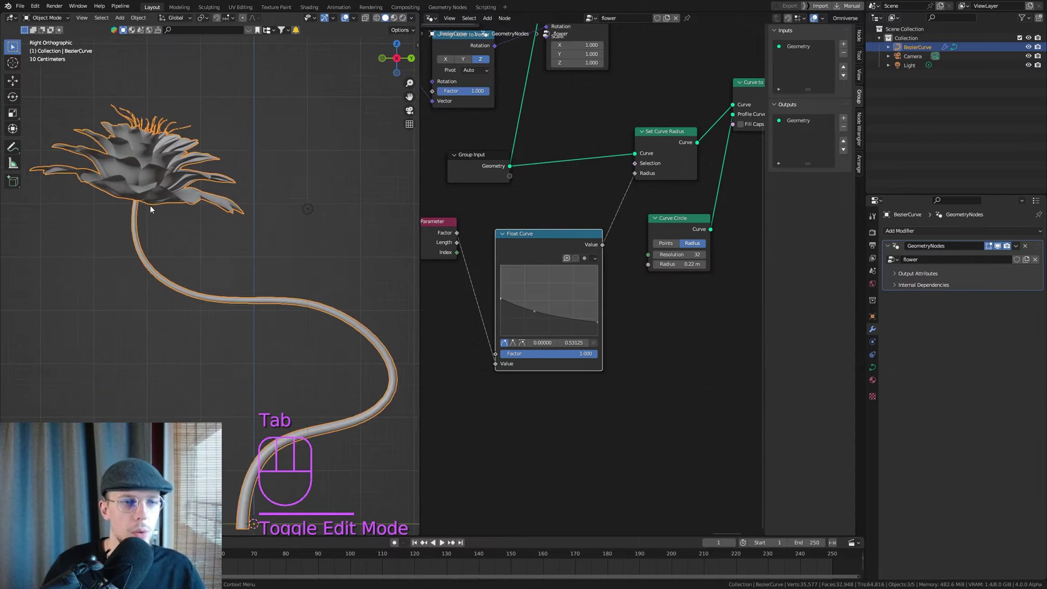
drag(180, 216, 160, 192)
click(241, 142)
drag(111, 168, 130, 152)
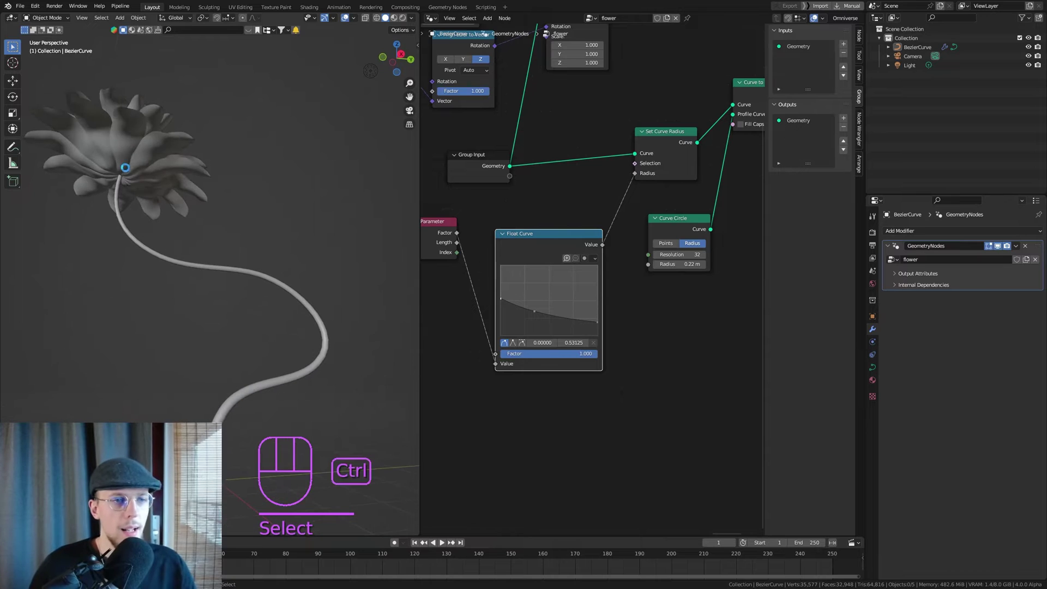
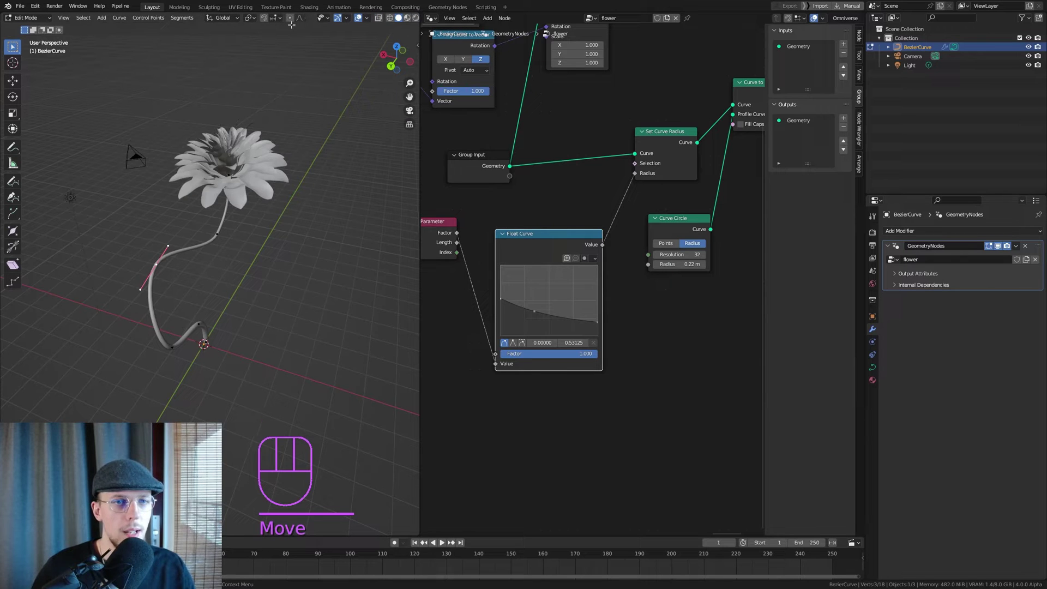
click(295, 24)
key(g)
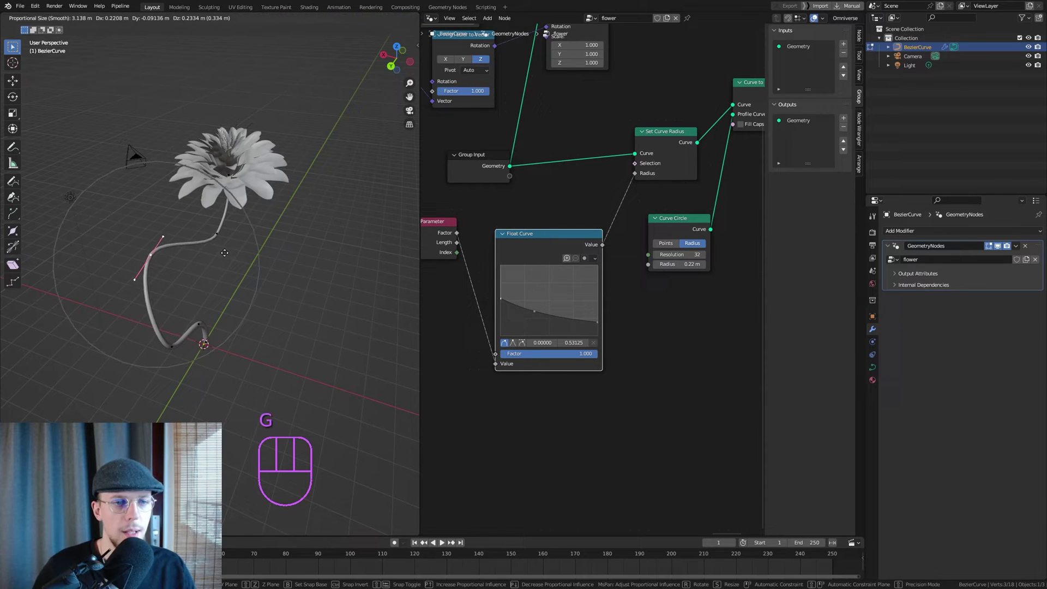
key(r)
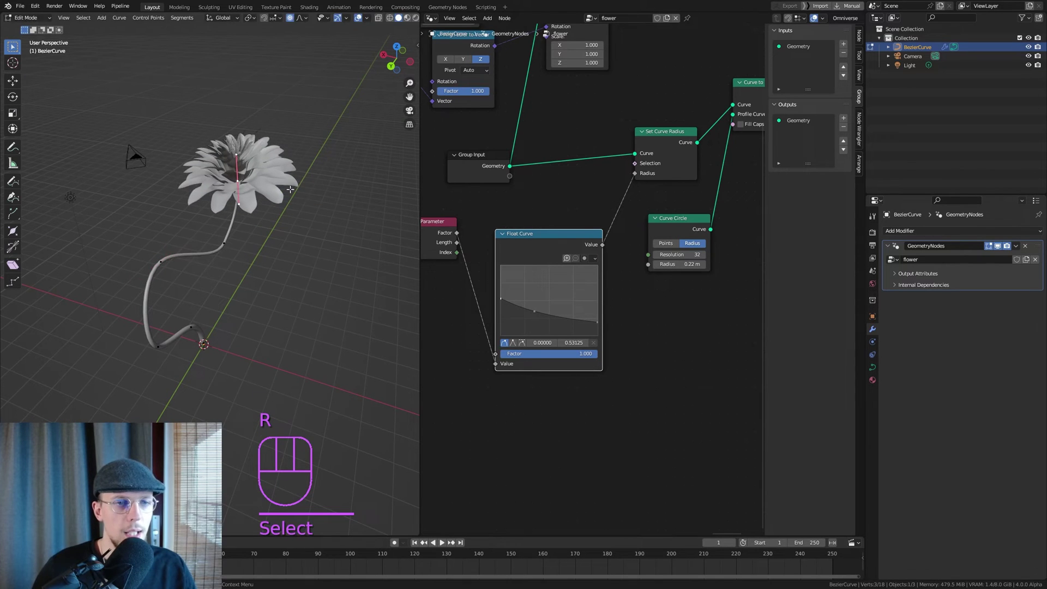
key(r)
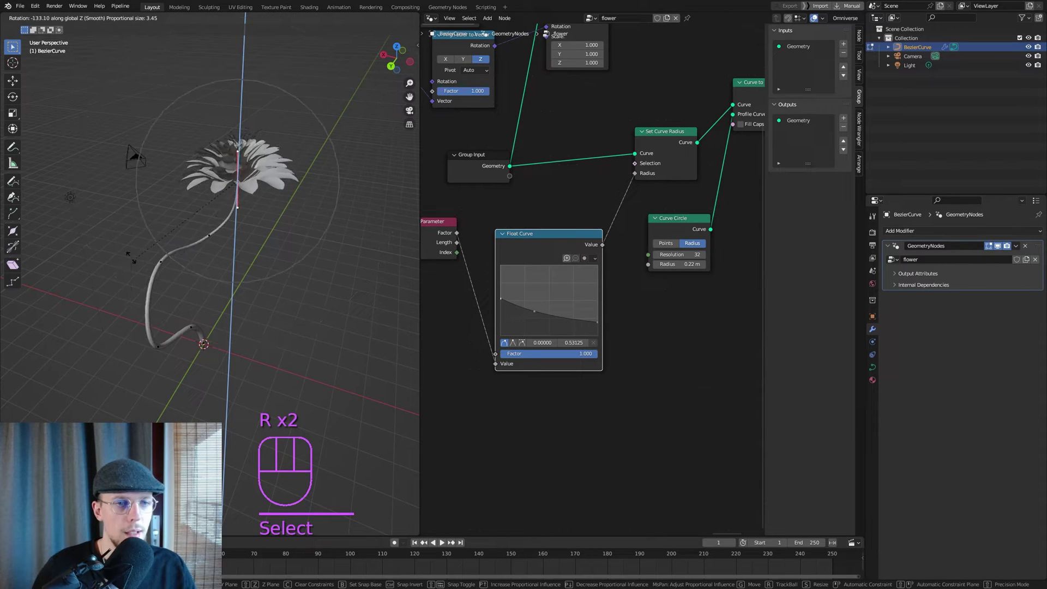
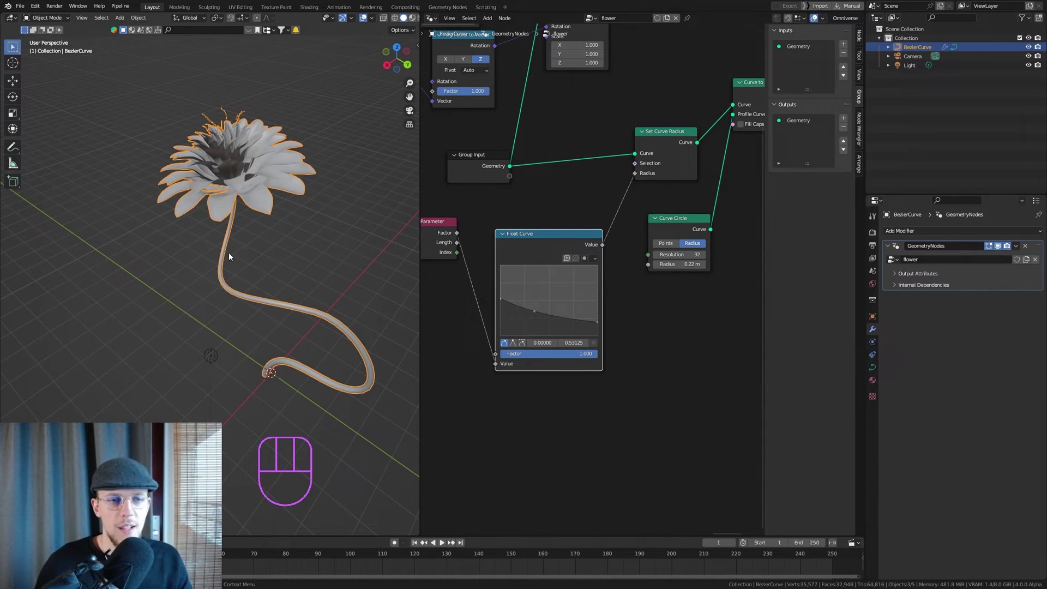
Orbit to look down on the flower, select the scene light and start moving it.
middle_click(226, 189)
click(407, 20)
drag(225, 172, 303, 184)
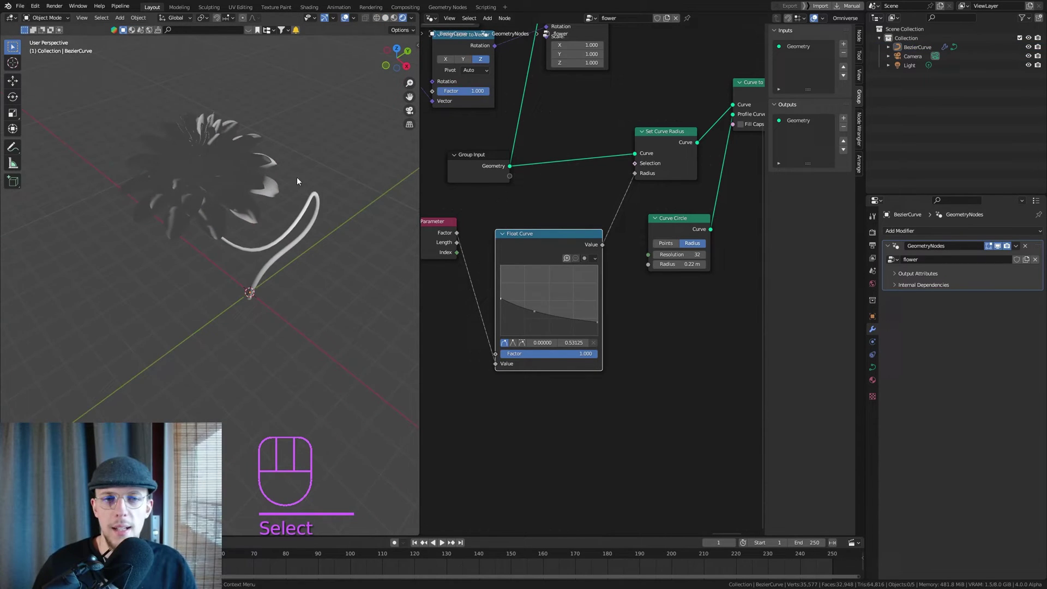
middle_click(274, 169)
click(401, 218)
key(g)
drag(202, 155, 245, 167)
Reposition the light above the flower and set the world colour to an Environment Texture.
key(g)
drag(258, 151, 152, 146)
middle_click(317, 171)
middle_click(280, 158)
key(g)
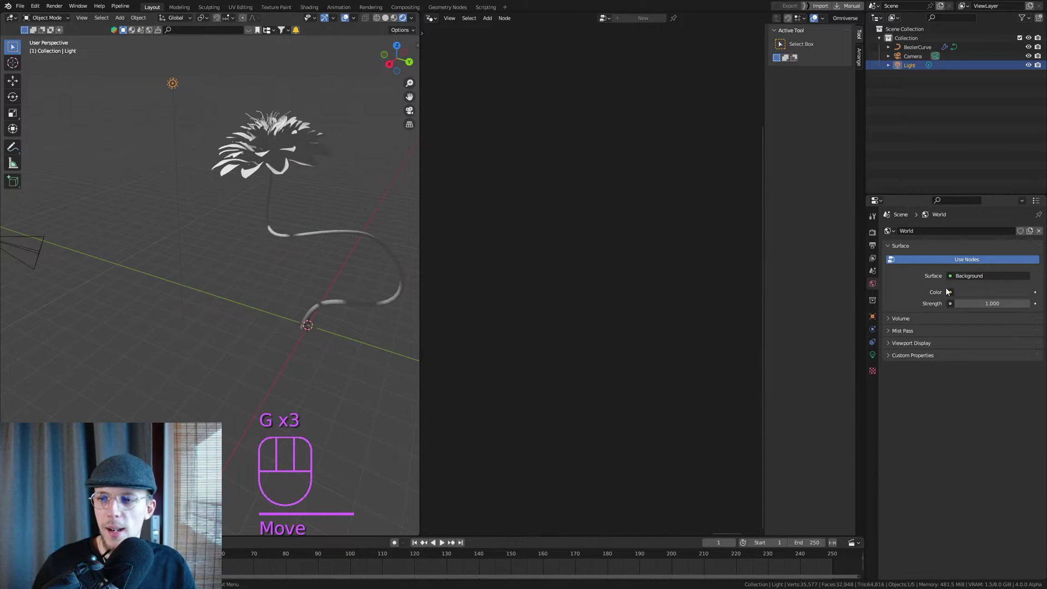
drag(952, 296, 1022, 296)
click(1009, 308)
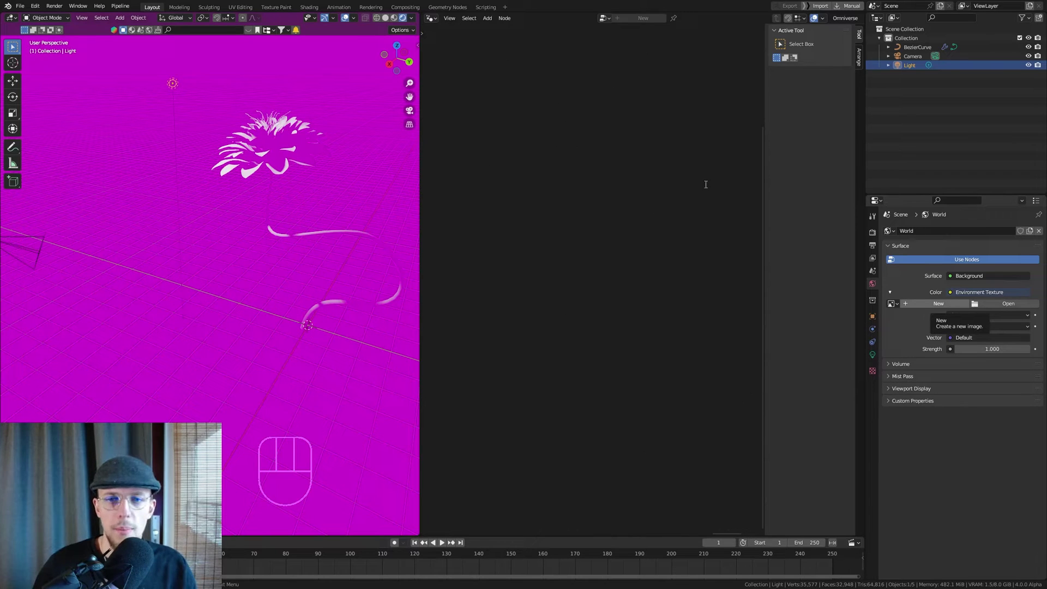
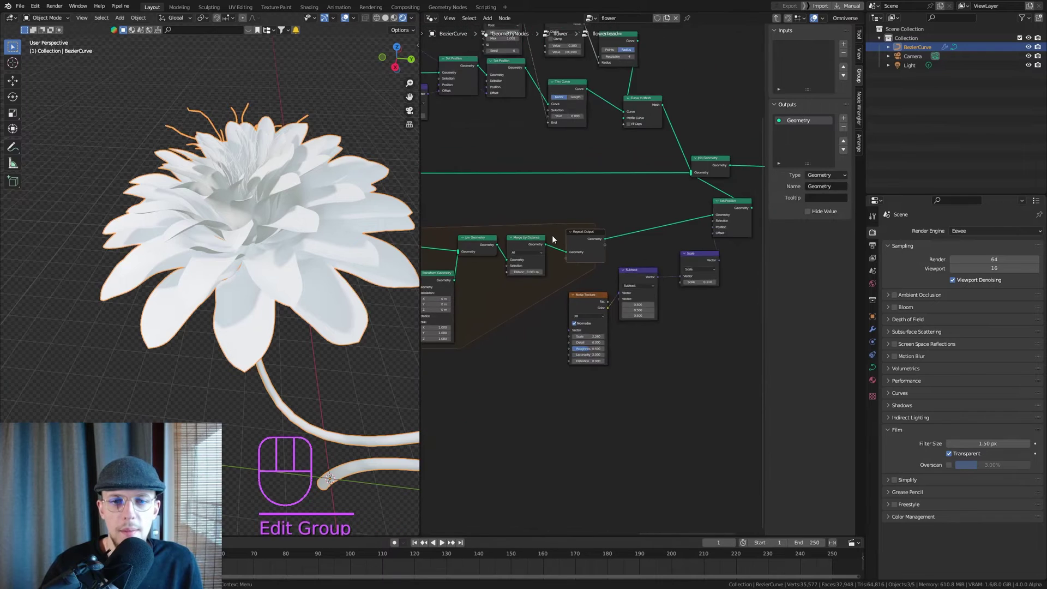
Select the Petal group node and enter its inner node tree.
drag(556, 209, 572, 194)
click(538, 214)
right_click(538, 214)
click(549, 213)
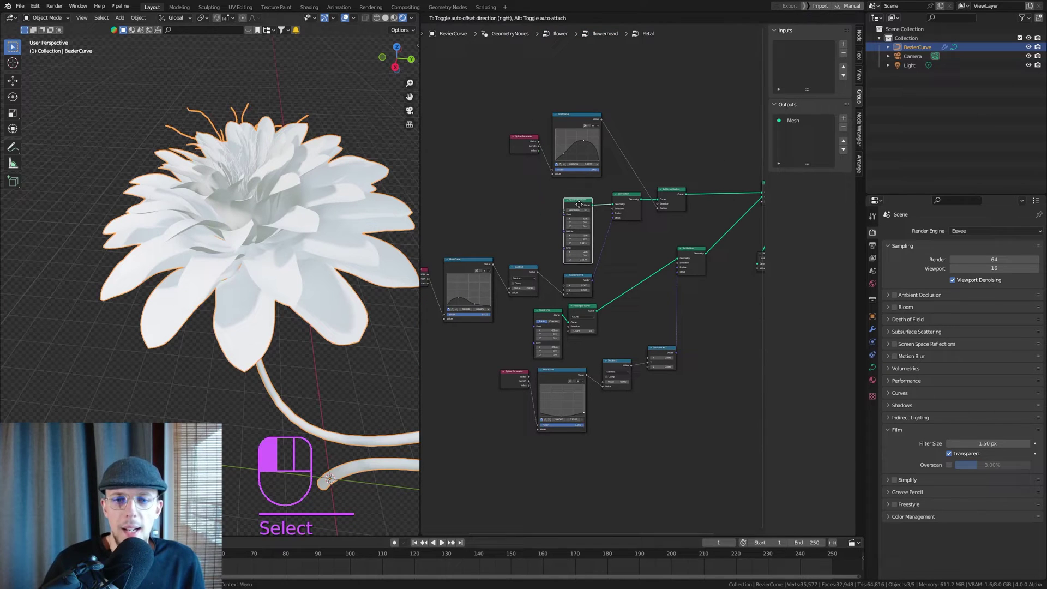
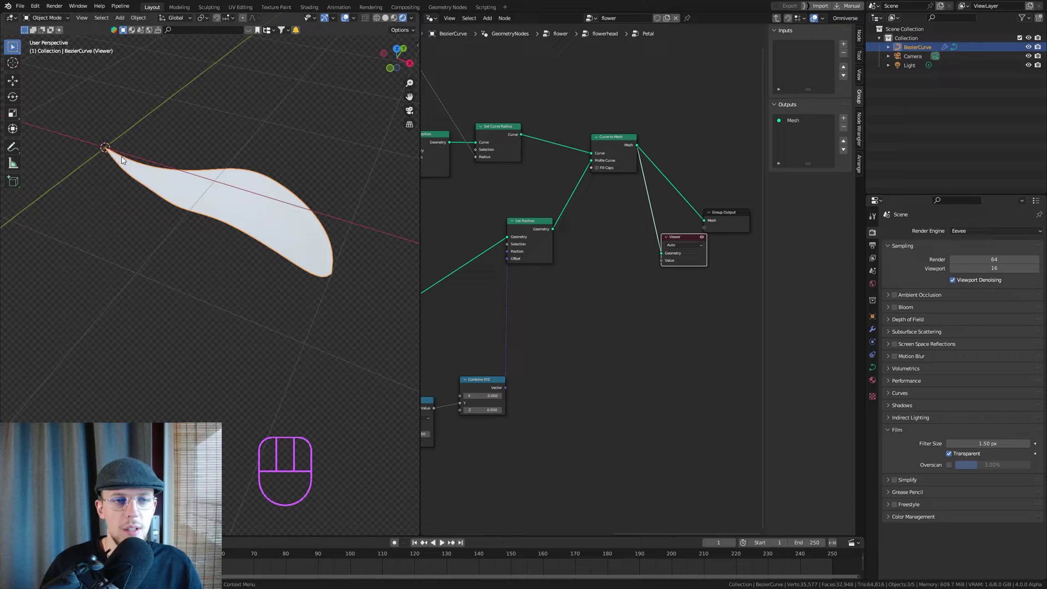
Insert a Capture Attribute between curve radius and mesh conversion, and duplicate it for the profile curve.
drag(270, 227, 232, 221)
middle_click(562, 219)
key(shift+a)
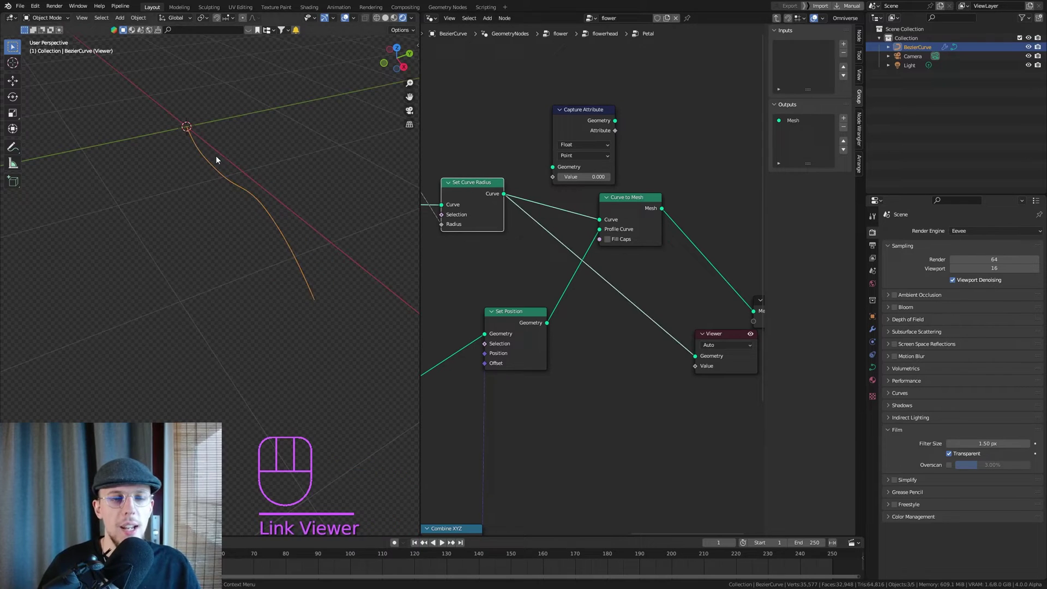
drag(220, 183, 281, 178)
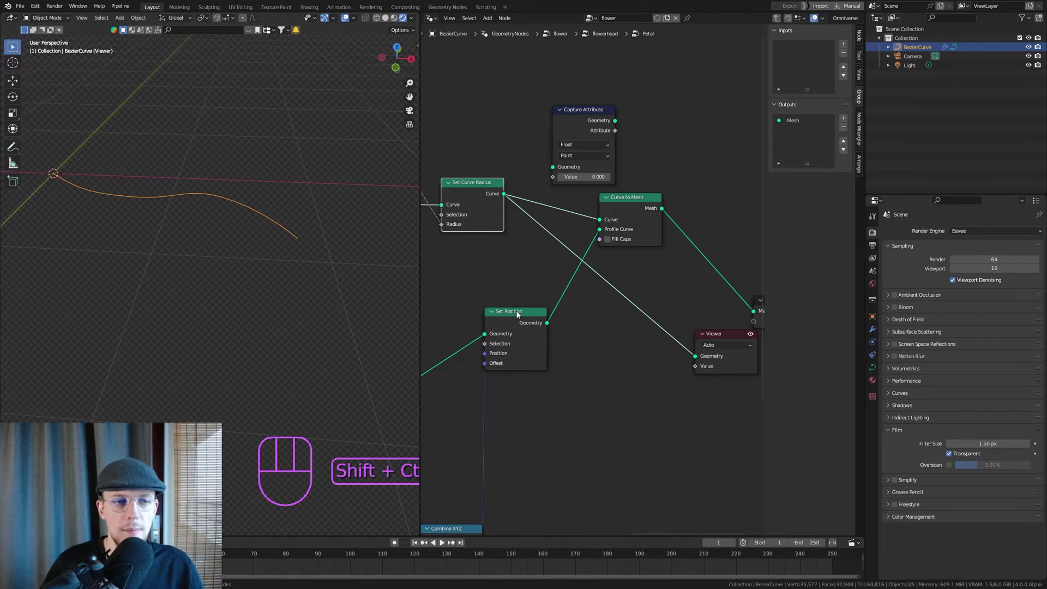
drag(100, 158, 64, 177)
middle_click(106, 151)
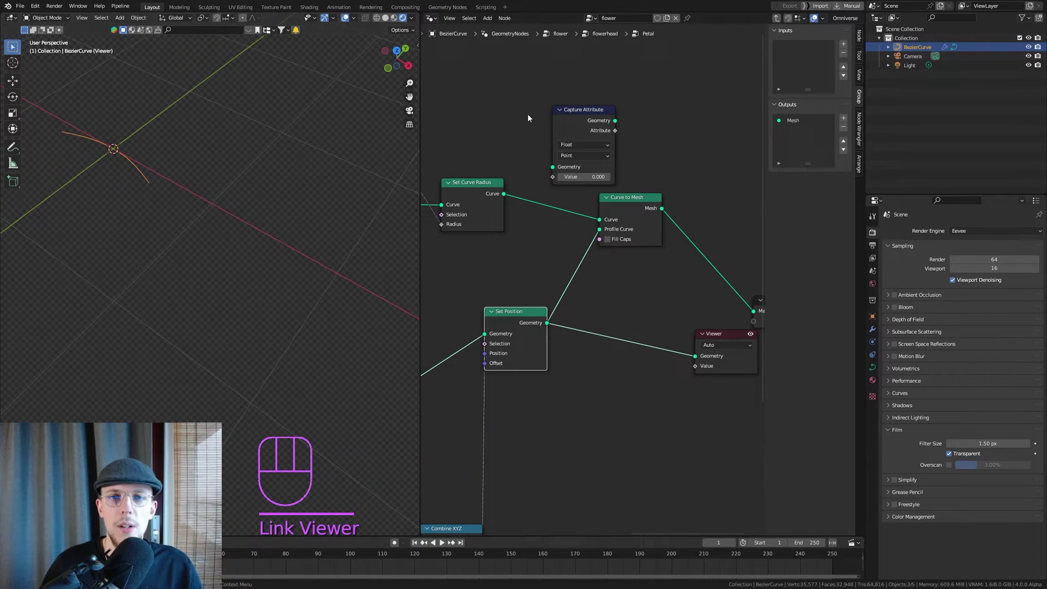
click(591, 113)
drag(586, 113, 540, 175)
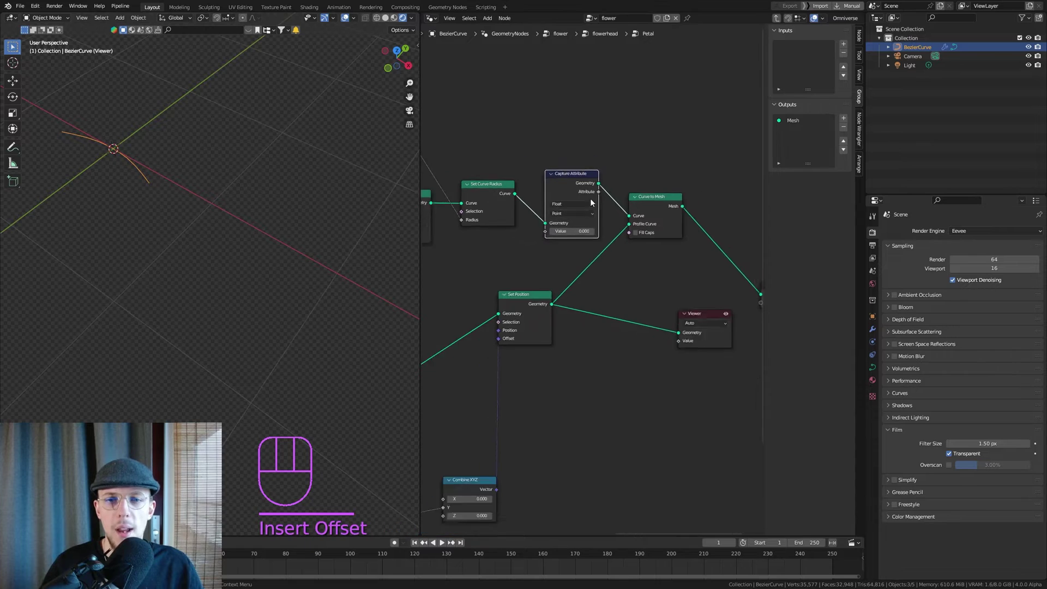
middle_click(572, 172)
key(shift+d)
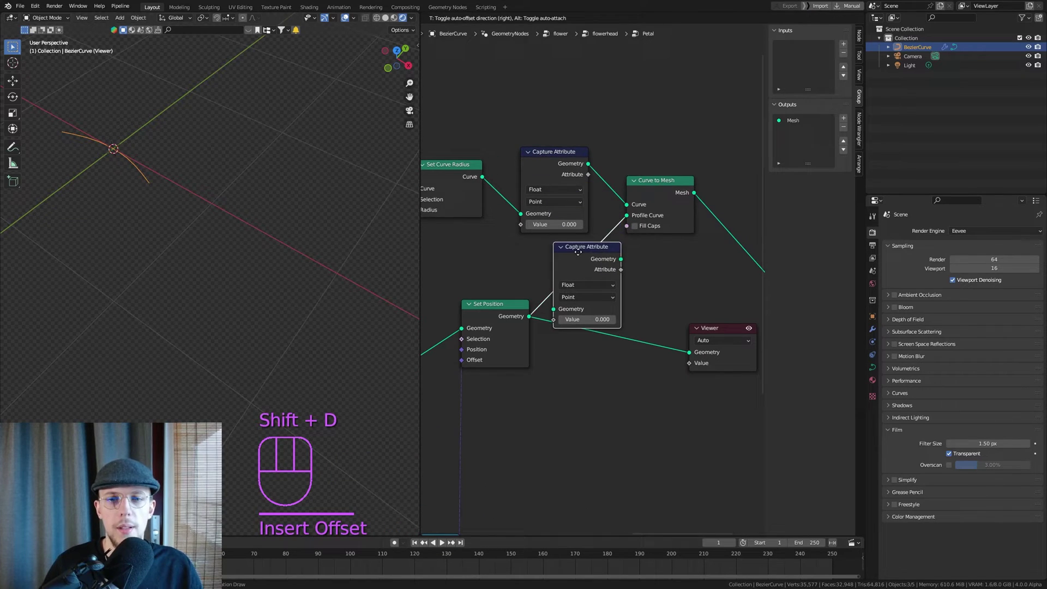
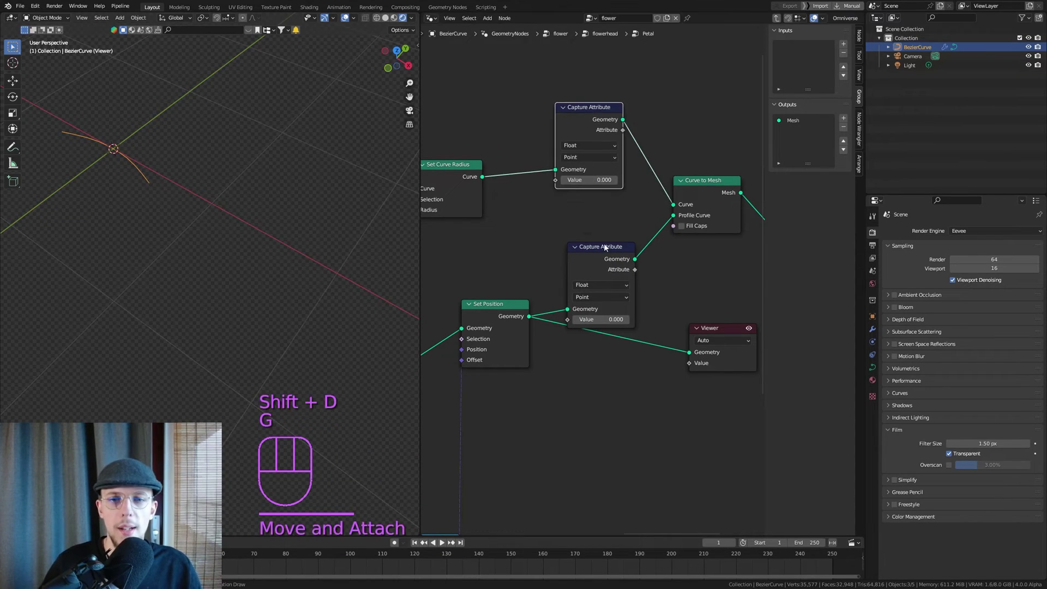
Add a Spline Parameter node and feed its Factor into both Capture Attribute values.
key(g)
middle_click(578, 218)
drag(585, 226, 473, 148)
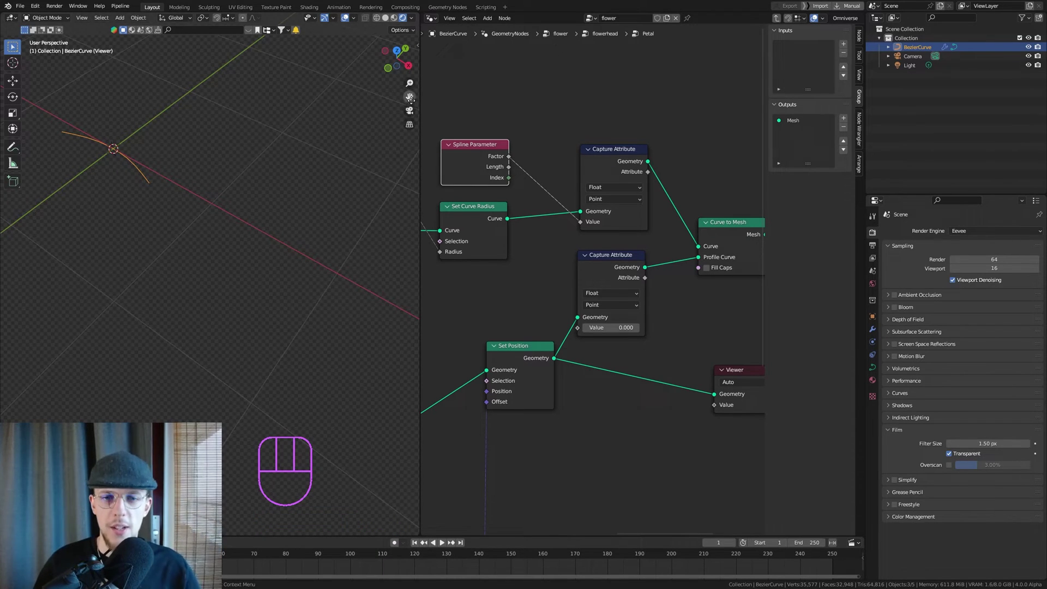
drag(511, 160, 629, 248)
drag(615, 191, 687, 188)
middle_click(654, 197)
middle_click(627, 215)
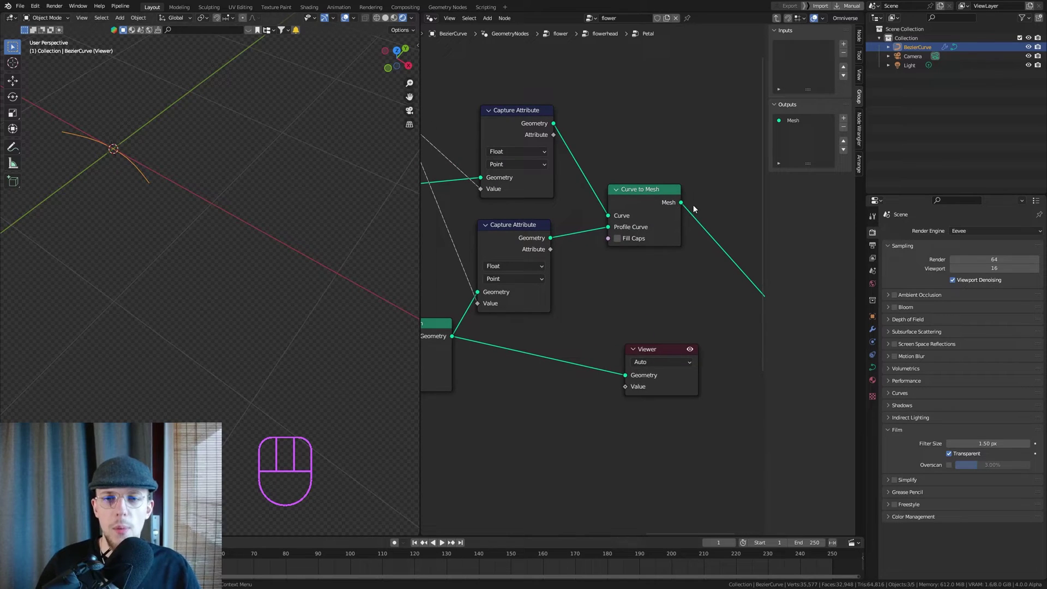
Add a Store Named Attribute 'storeuv' vector from the combined captures into Group Output, and save.
key(shift+a)
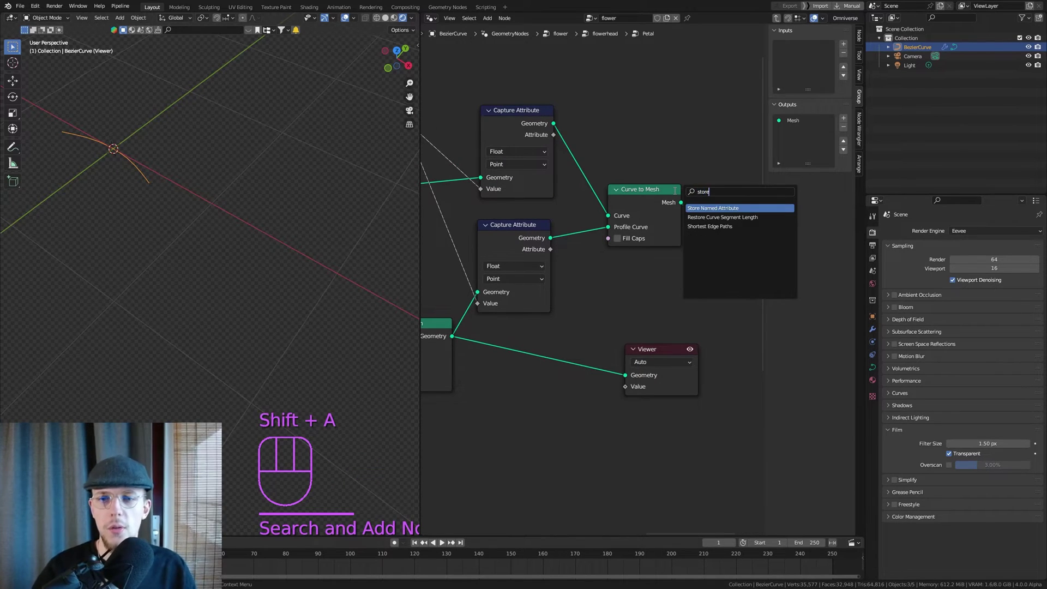
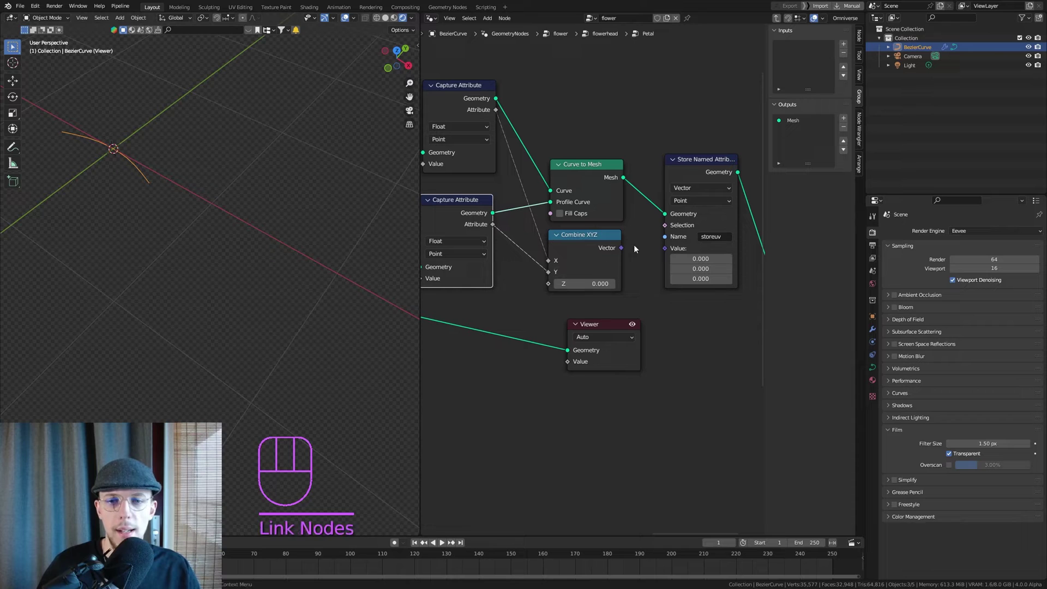
drag(621, 249, 667, 251)
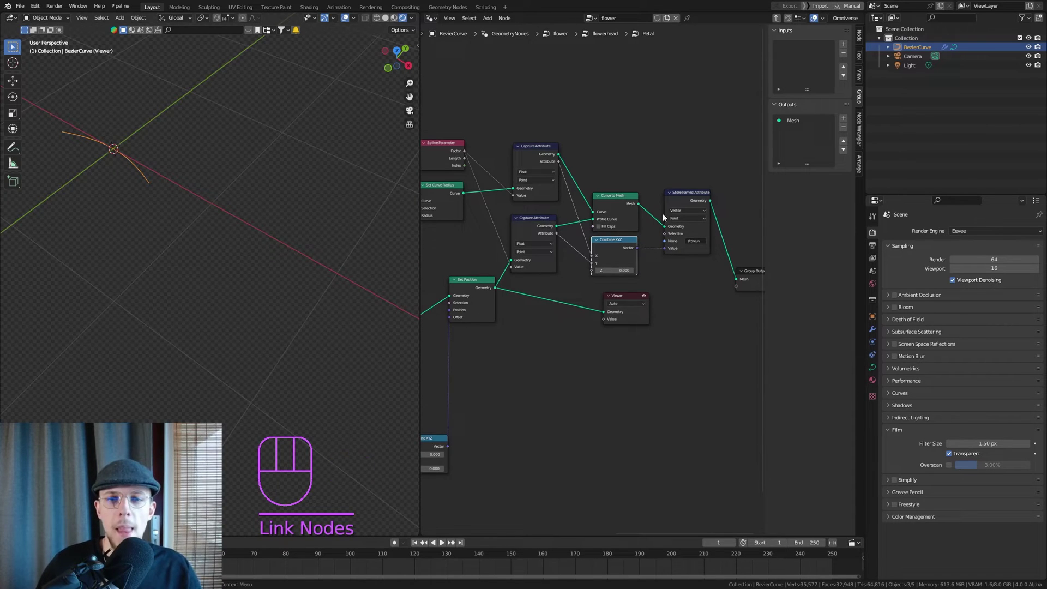
key(ctrl+s)
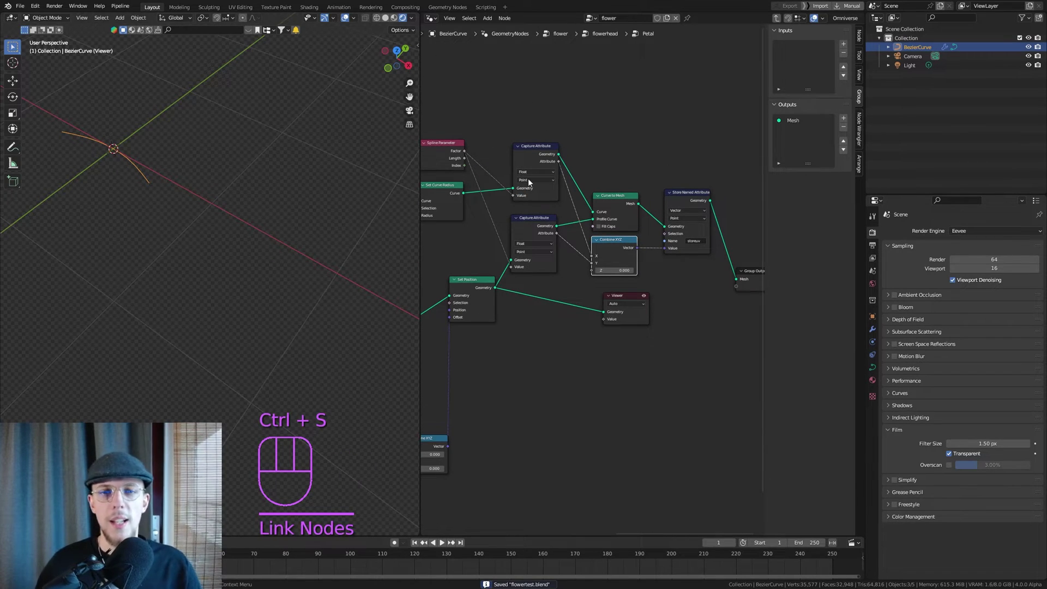
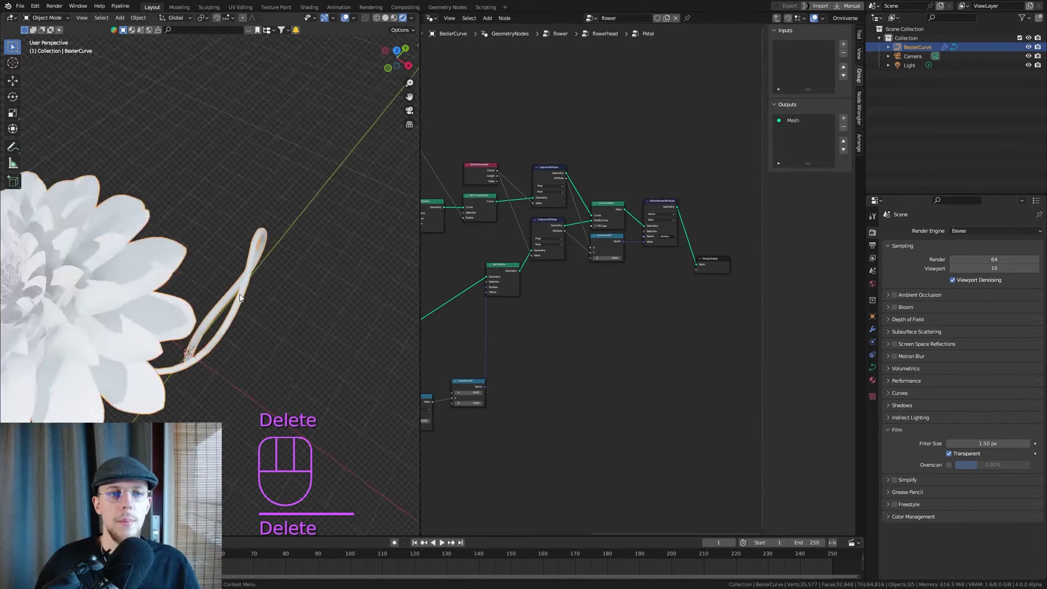
Orbit to bring the whole flower into view and pan around the Petal group's nodes.
middle_click(112, 287)
drag(124, 286, 146, 258)
middle_click(136, 273)
key(ctrl+s)
middle_click(157, 266)
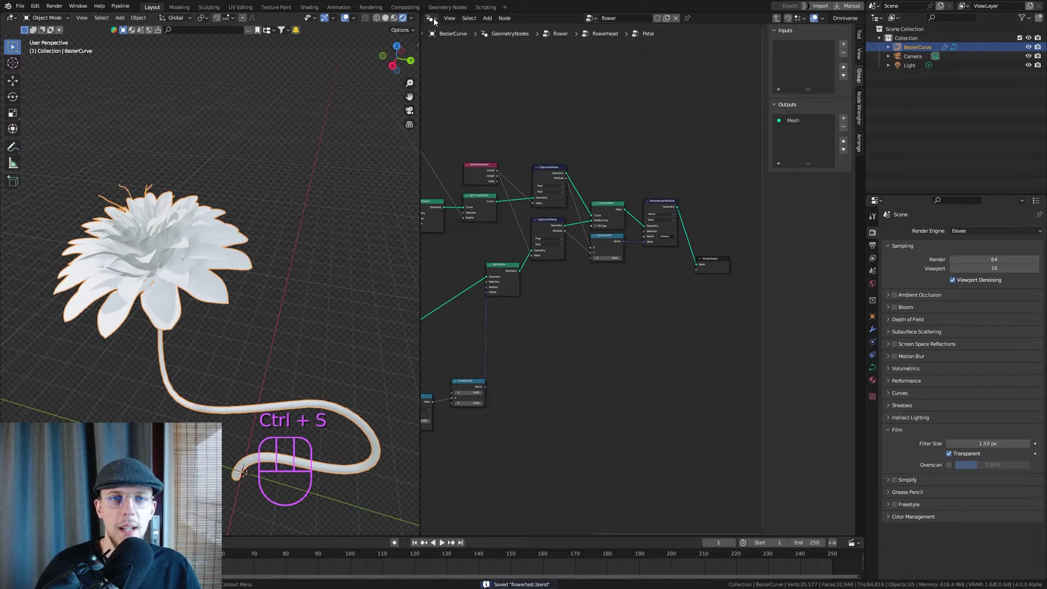
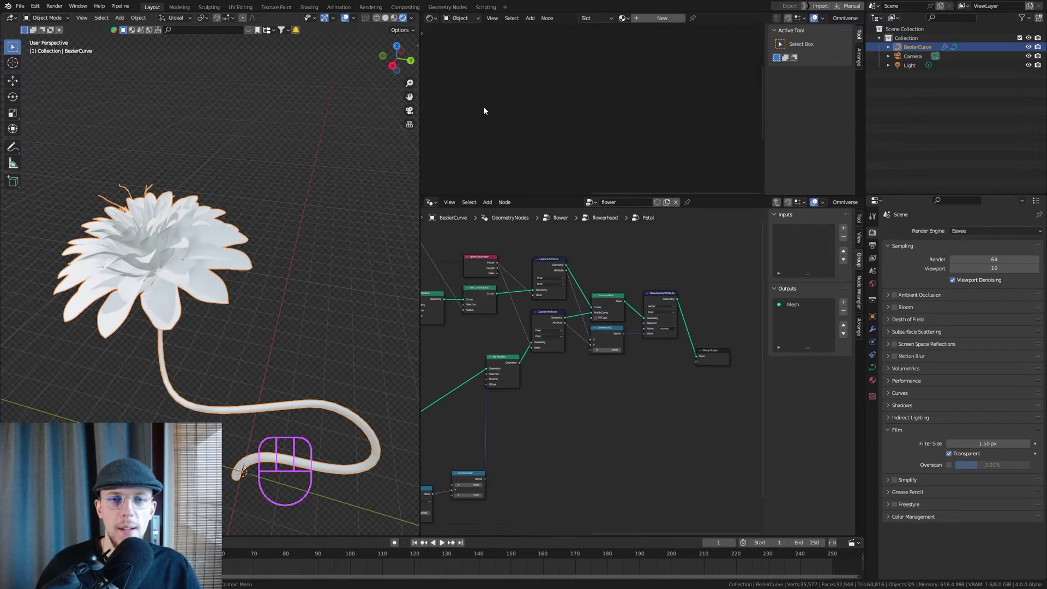
middle_click(591, 389)
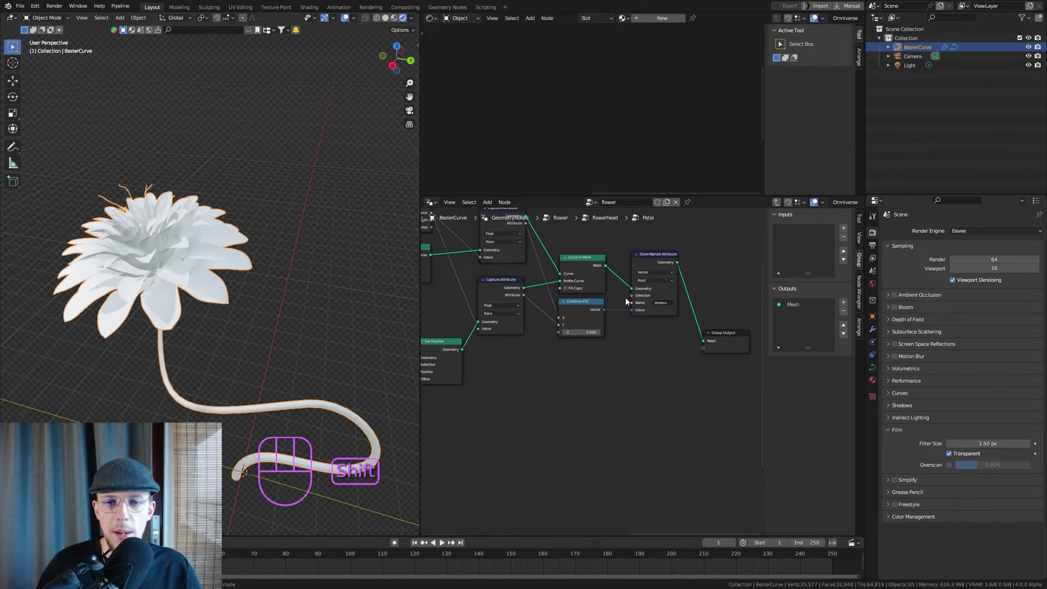
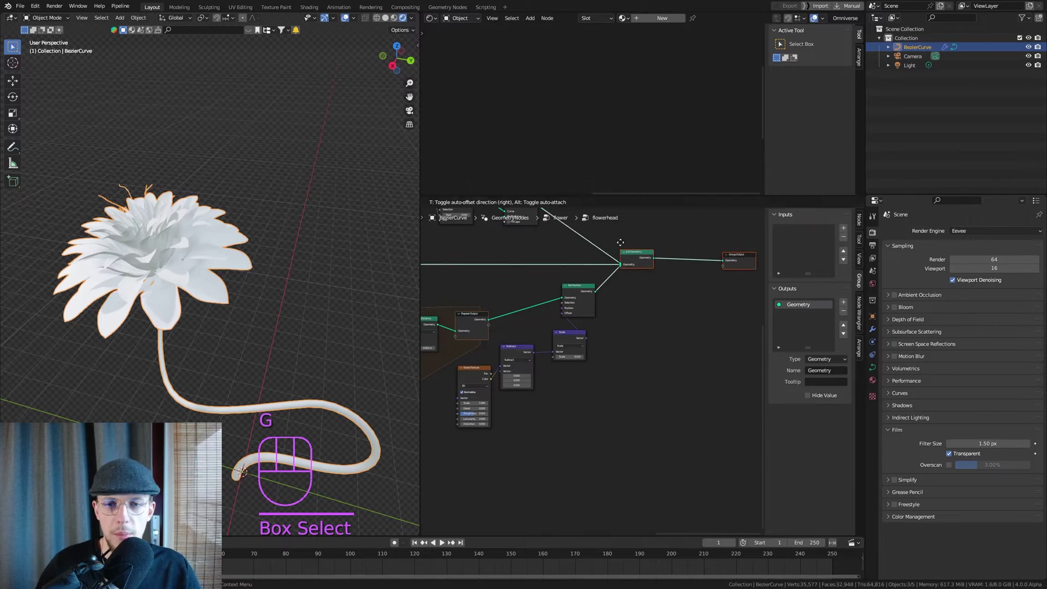
Save the file and search for a Set Material node to add after Set Position.
key(ctrl+s)
key(shift+a)
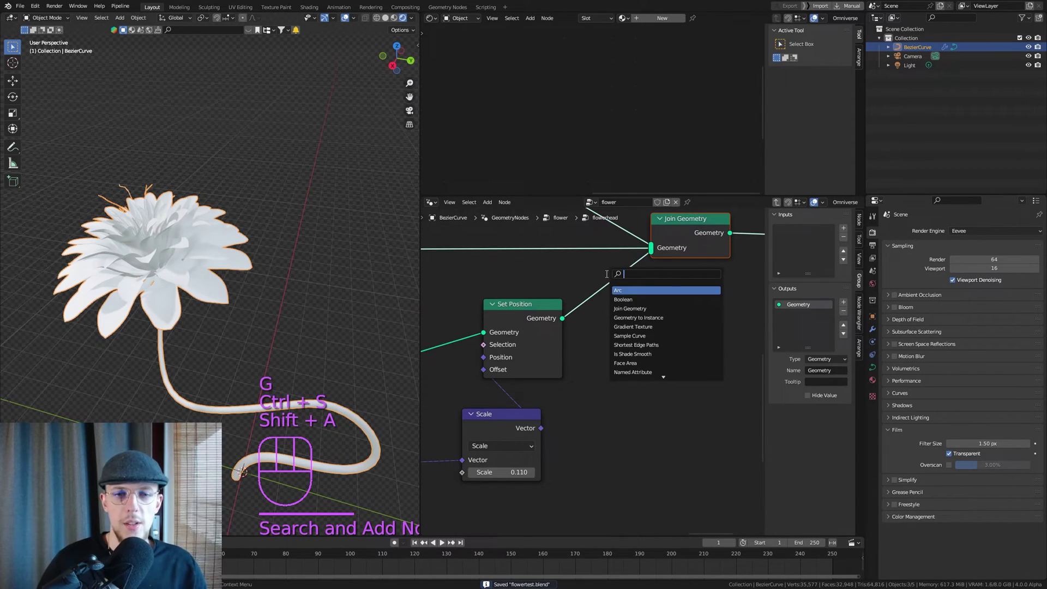
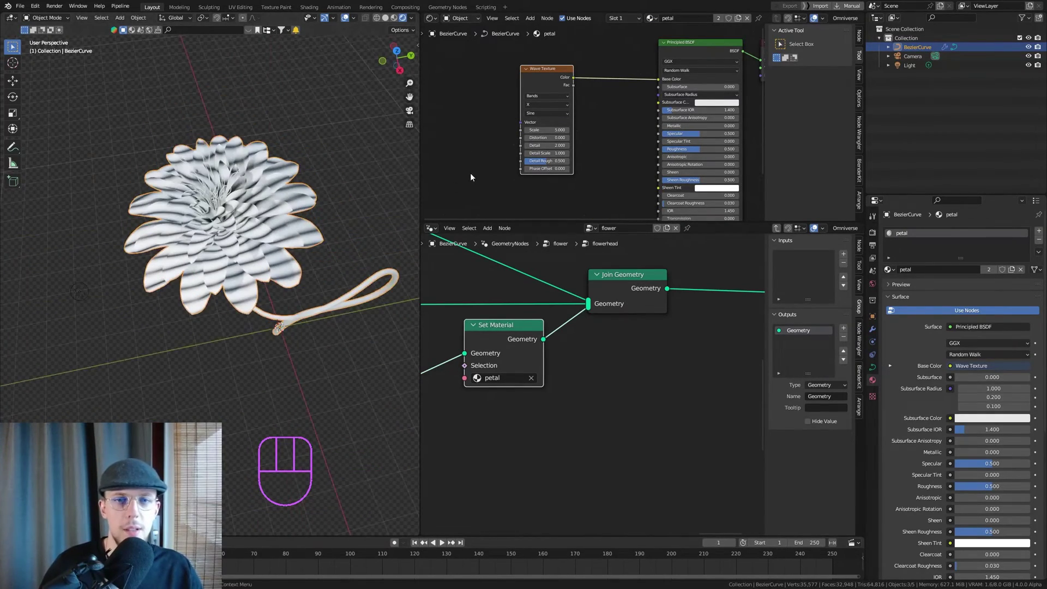
Connect the storeuv Attribute node into the Wave Texture's vector input.
middle_click(554, 132)
middle_click(196, 230)
drag(259, 212, 251, 270)
drag(245, 171, 276, 216)
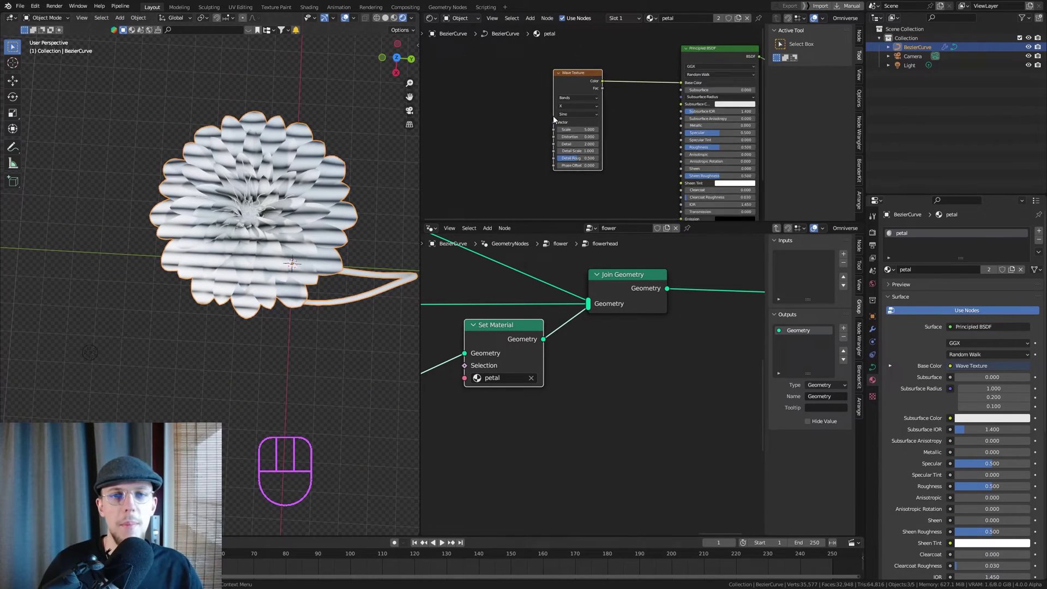
drag(588, 112, 535, 72)
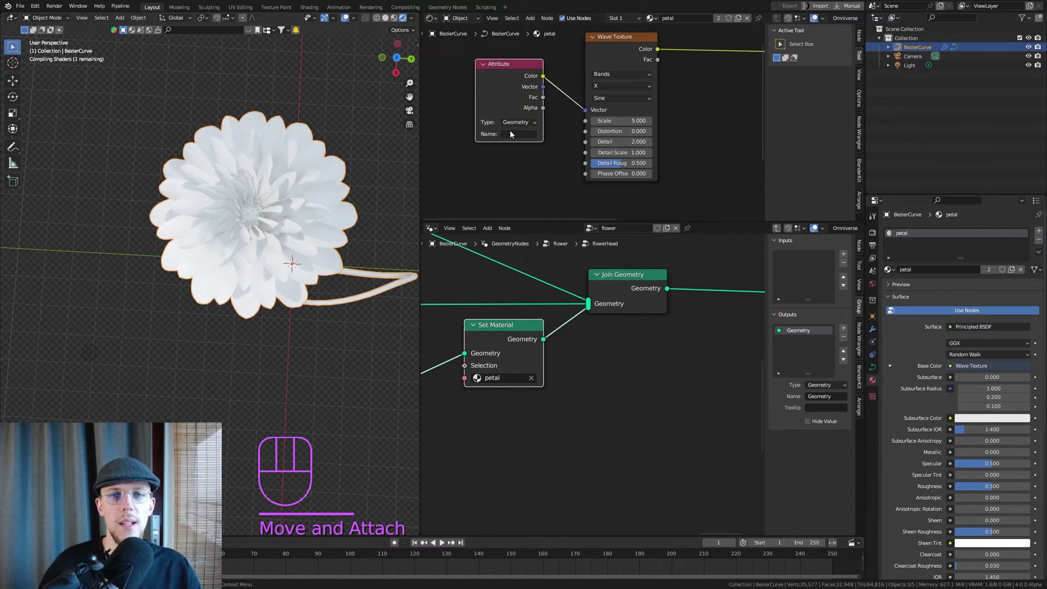
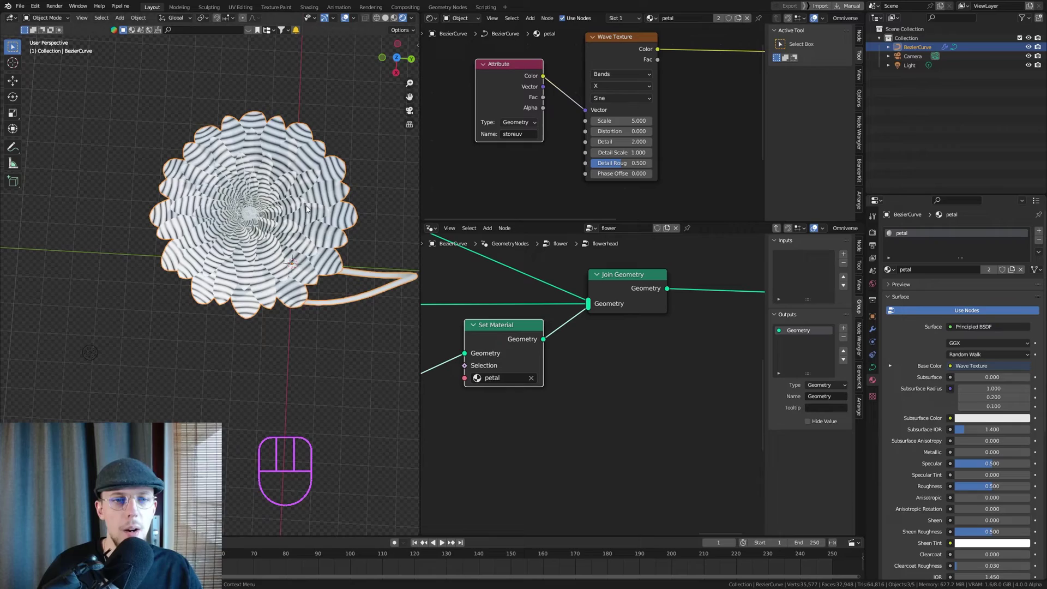
Feed the attribute's Vector output into the wave and set its bands along Y.
drag(287, 206, 247, 196)
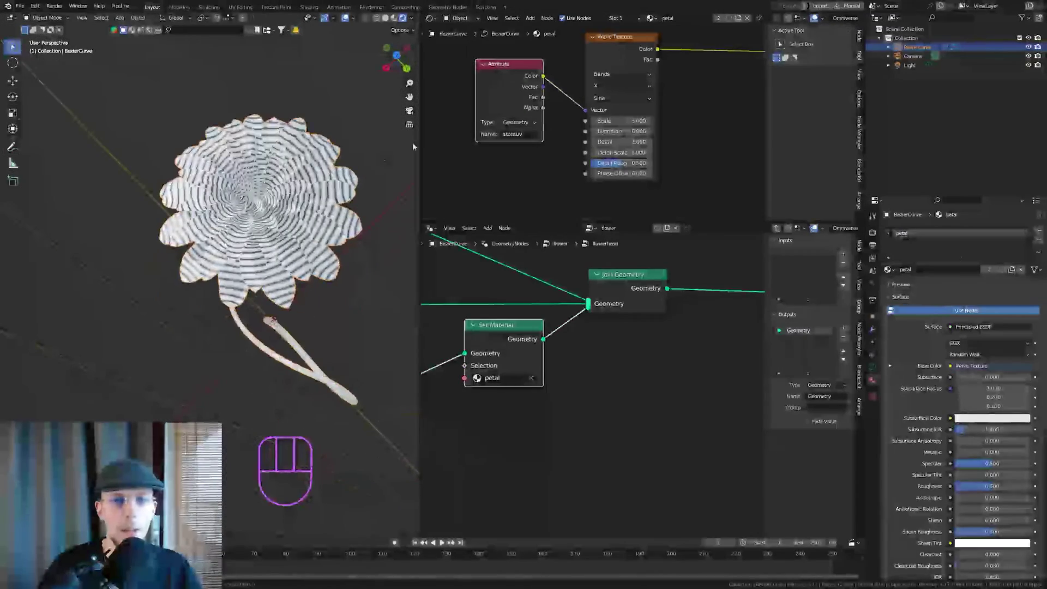
drag(583, 113, 597, 125)
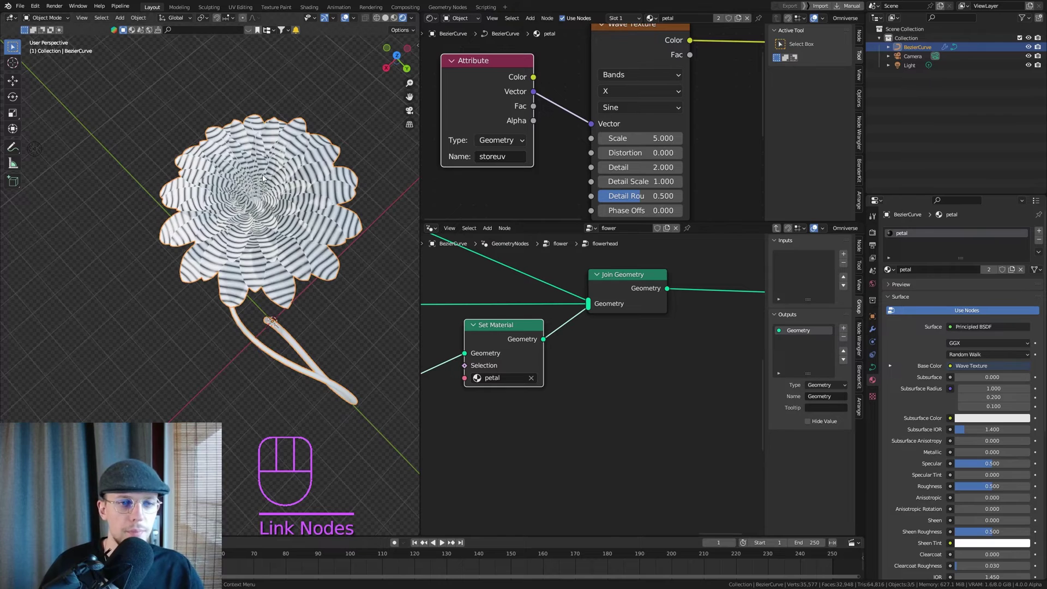
drag(594, 100, 592, 119)
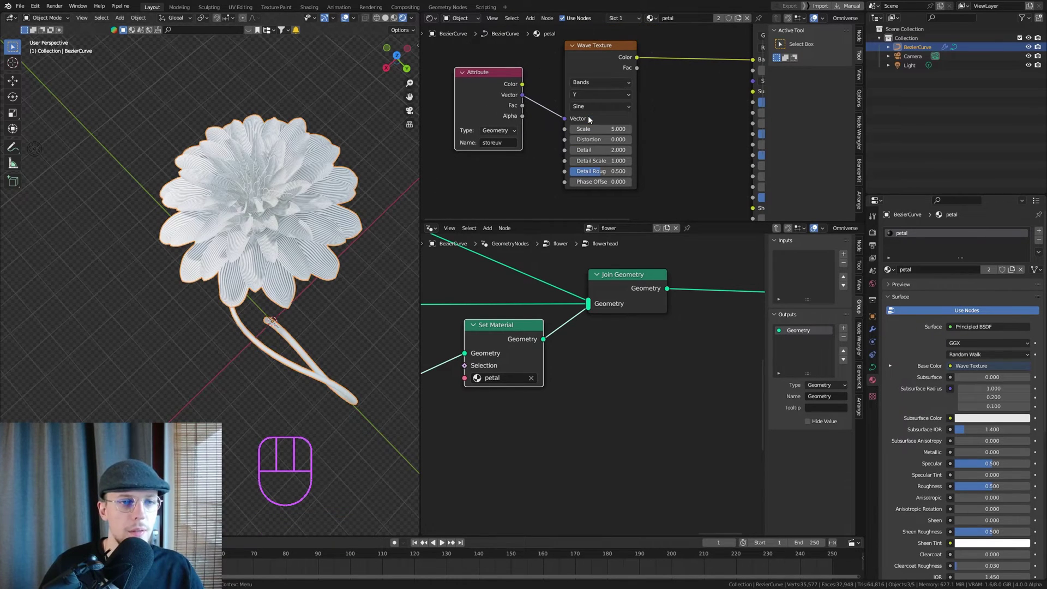
Lower the Wave Texture scale to 0.5 for a few broad bands per petal.
drag(312, 215, 317, 231)
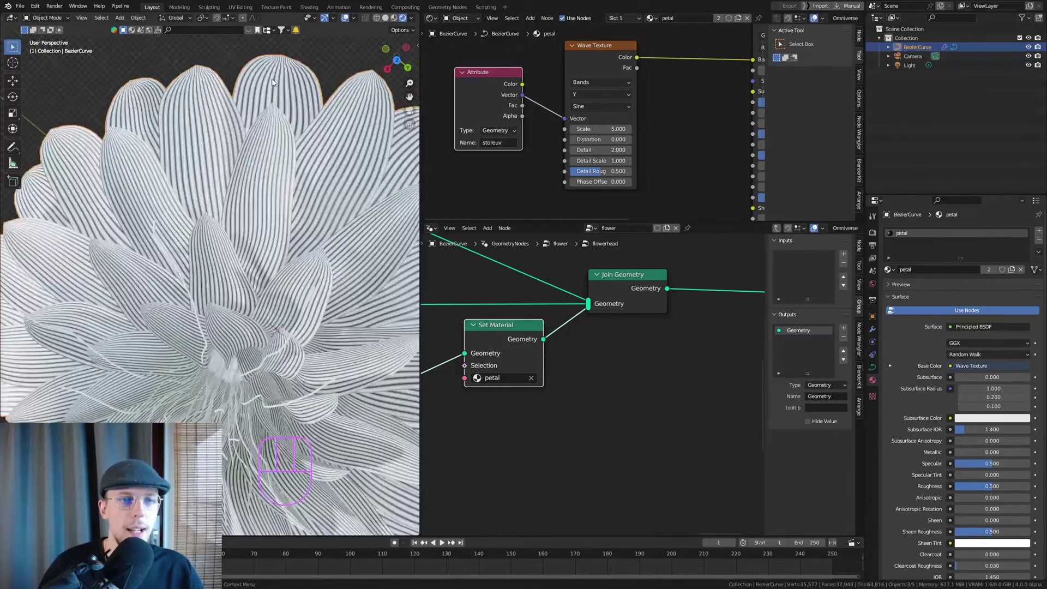
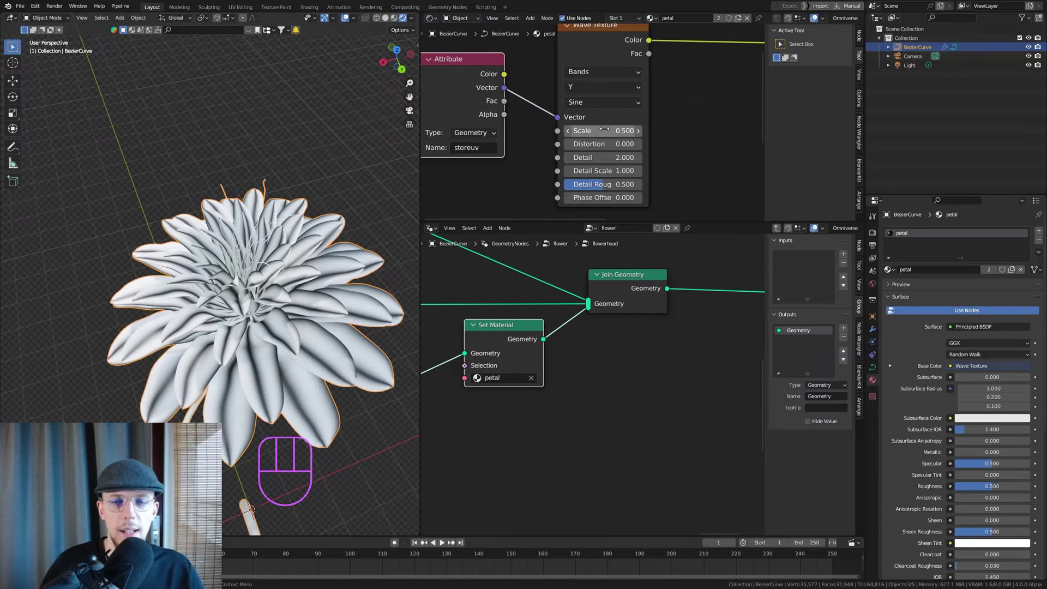
drag(611, 67, 583, 89)
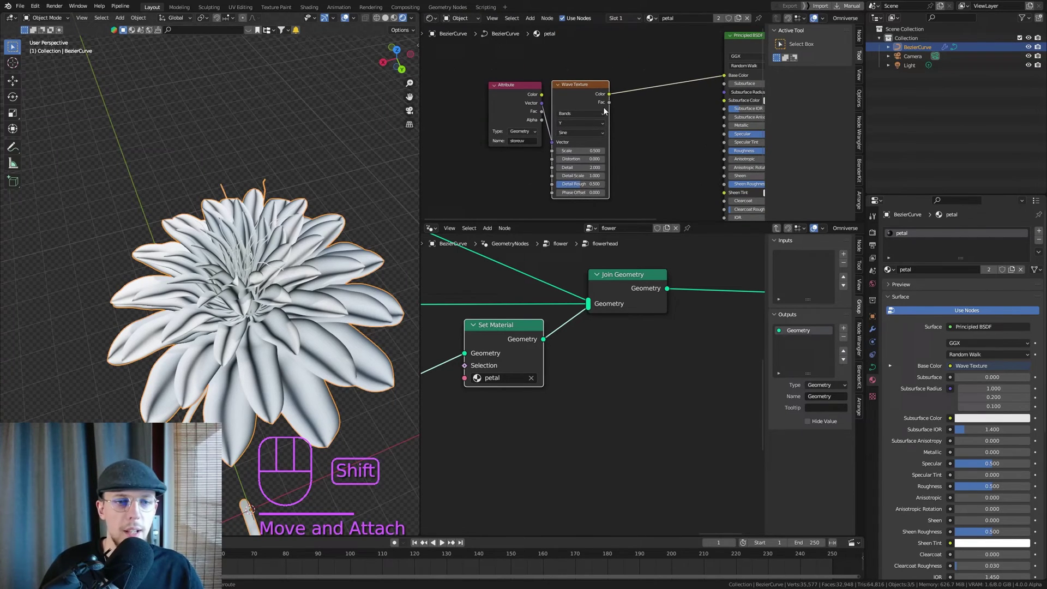
middle_click(549, 125)
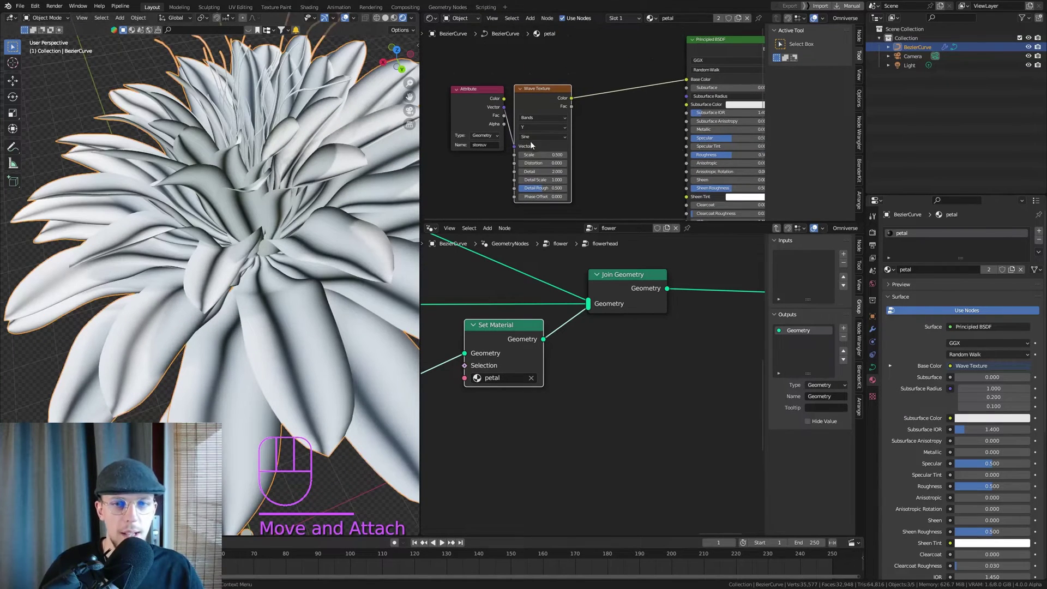
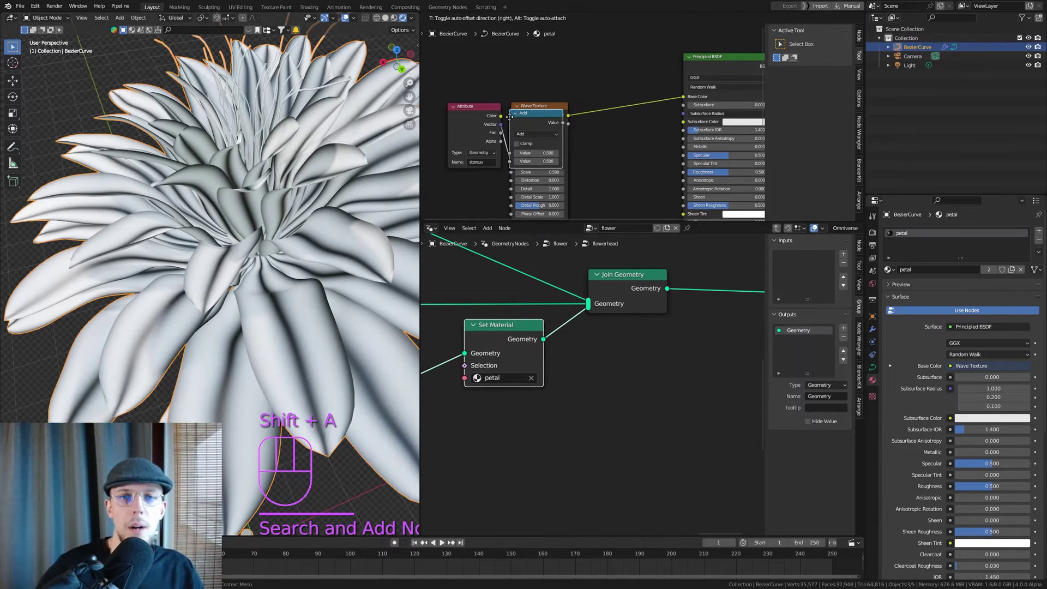
Place the Add node and duplicate the Wave Texture to combine both waves into Base Color.
click(537, 109)
middle_click(544, 102)
key(ctrl+shift+d)
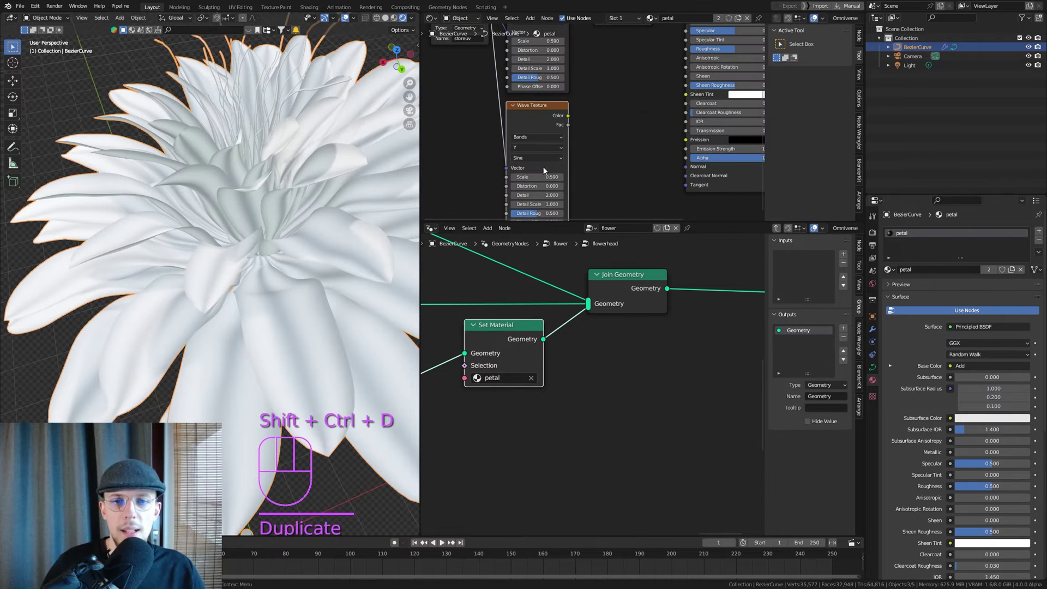
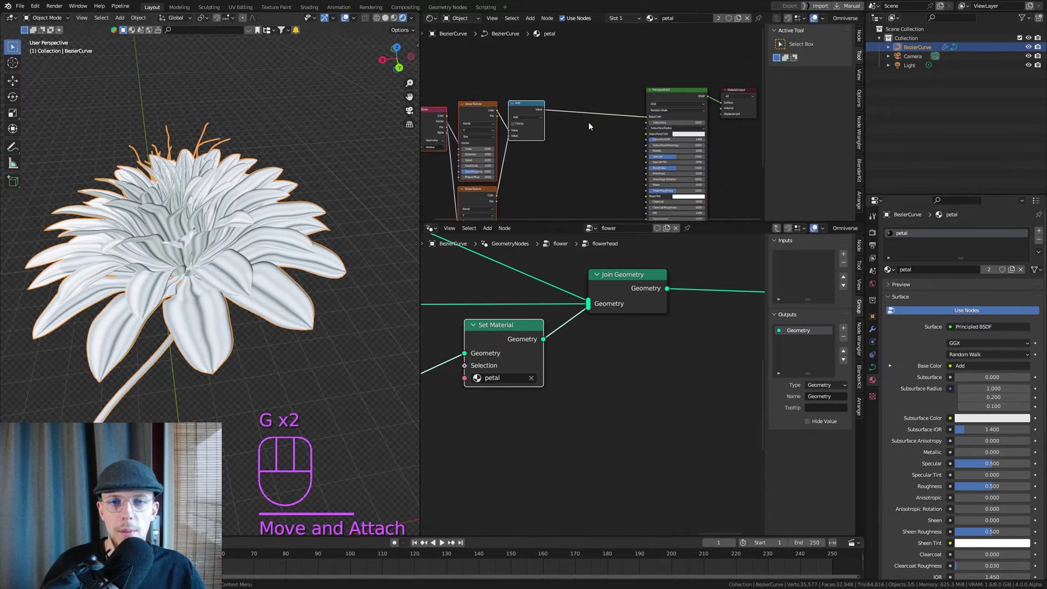
Drop a Color Ramp onto the link between the Add node and the shader.
key(shift+a)
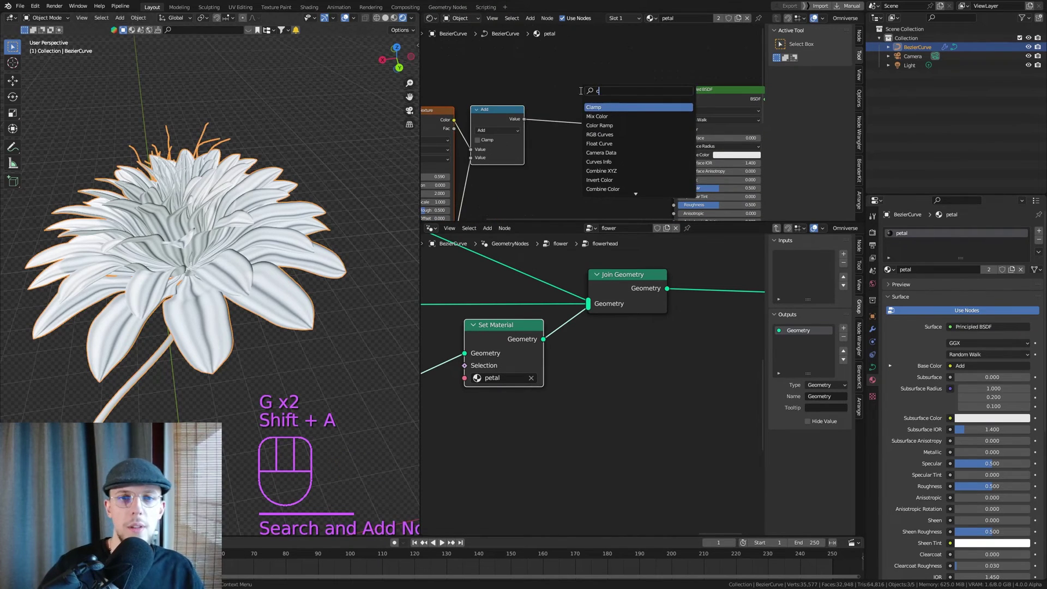
key(r)
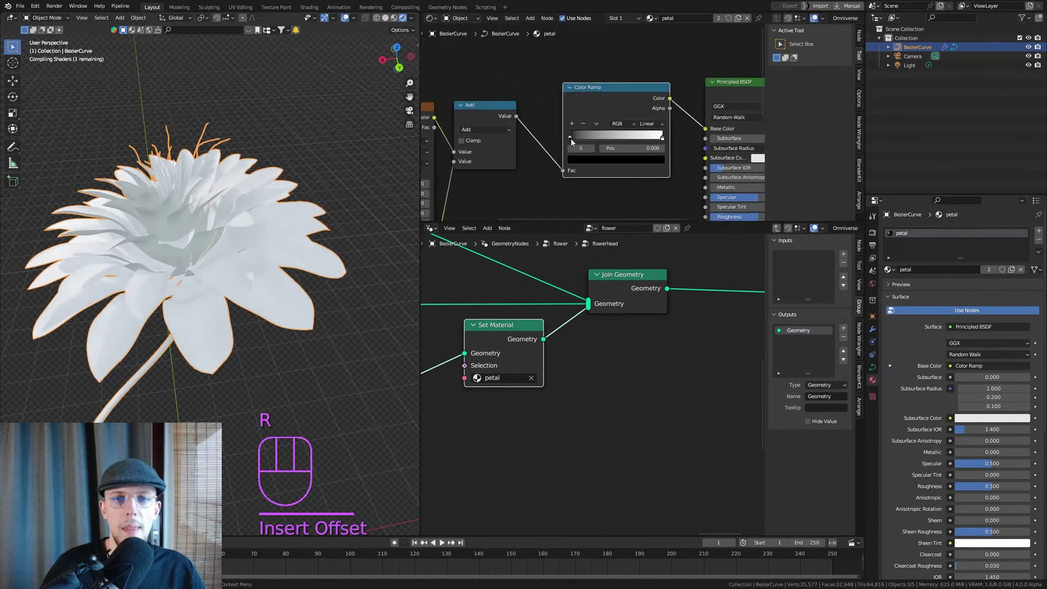
click(575, 140)
Turn both ramp stops pink with Ease interpolation and save the file.
drag(584, 165, 640, 155)
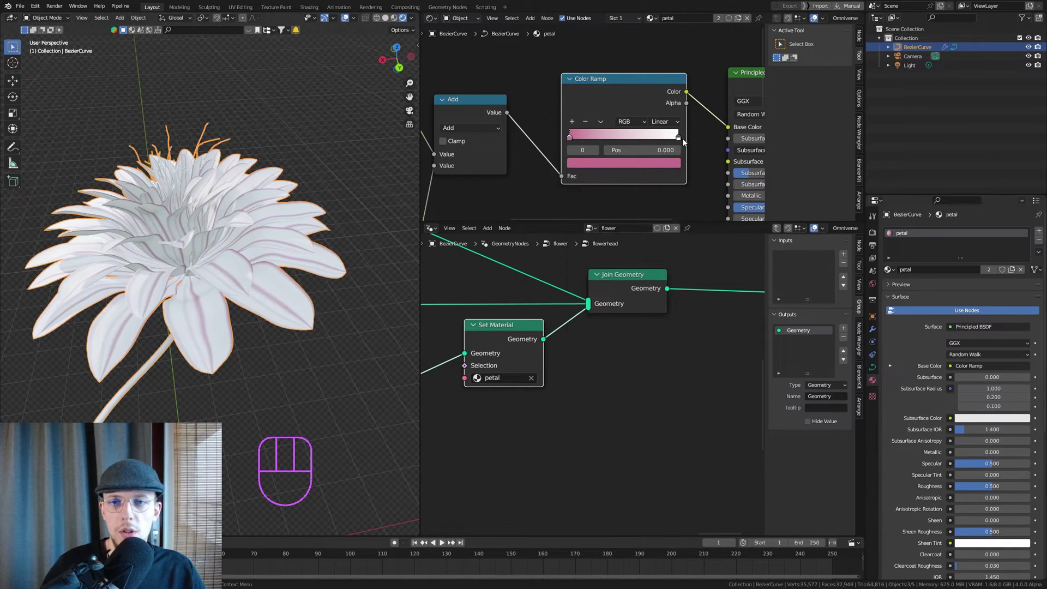
click(680, 142)
click(652, 169)
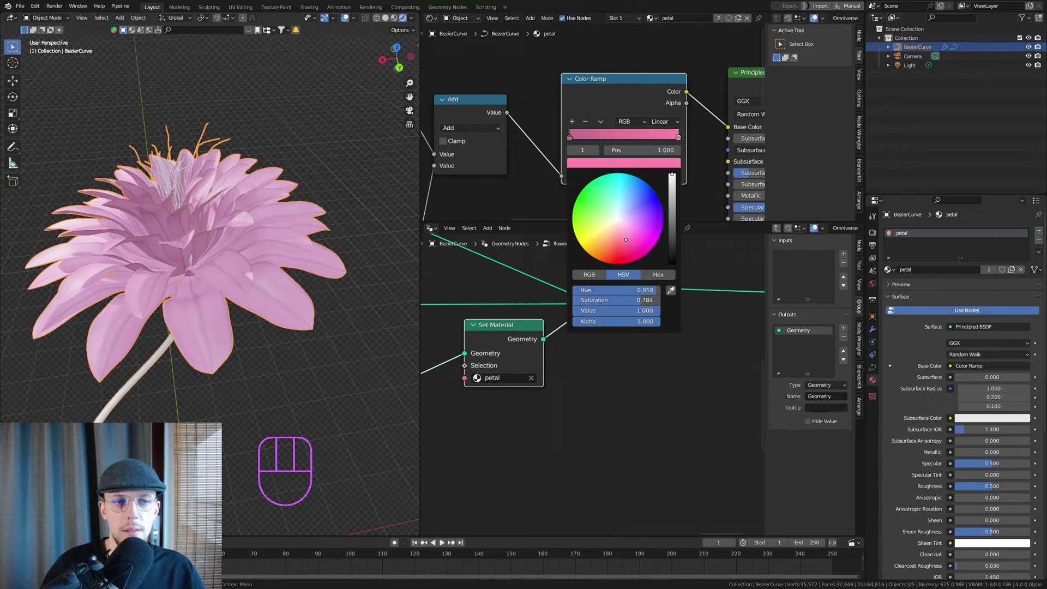
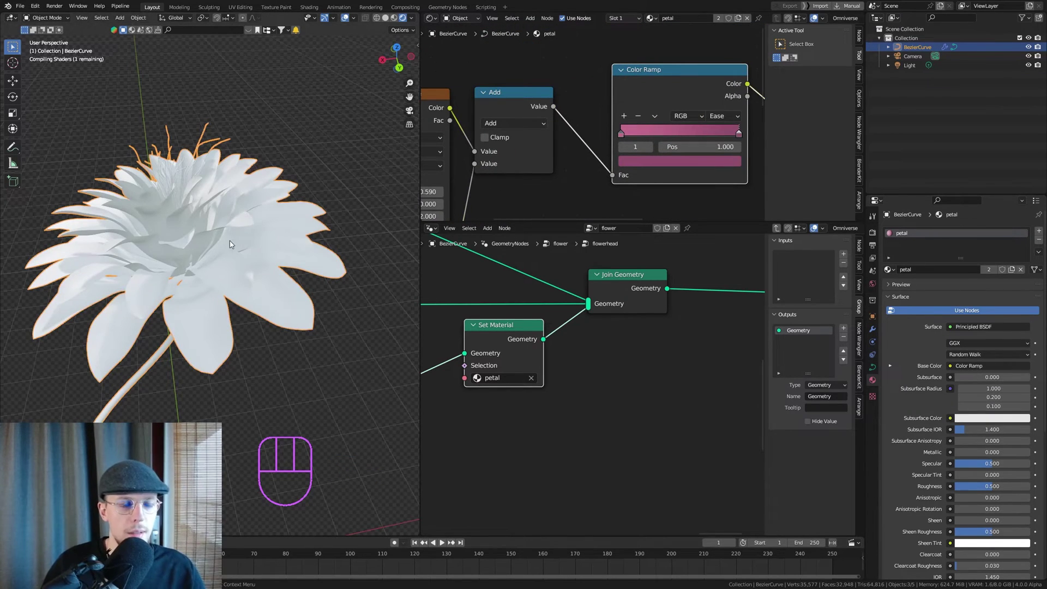
key(ctrl+s)
drag(723, 117, 726, 168)
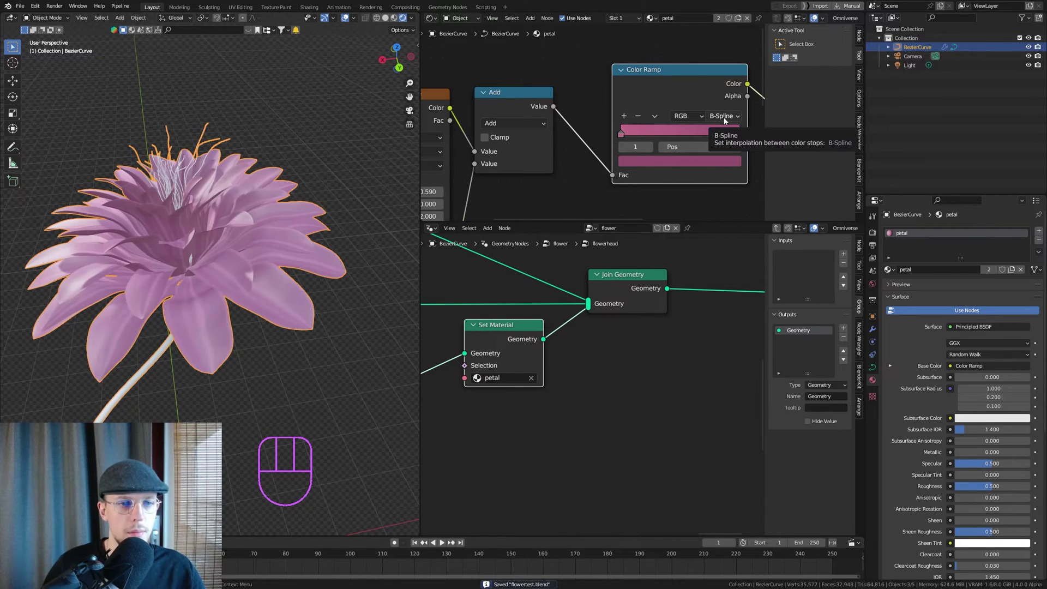
drag(727, 120, 730, 130)
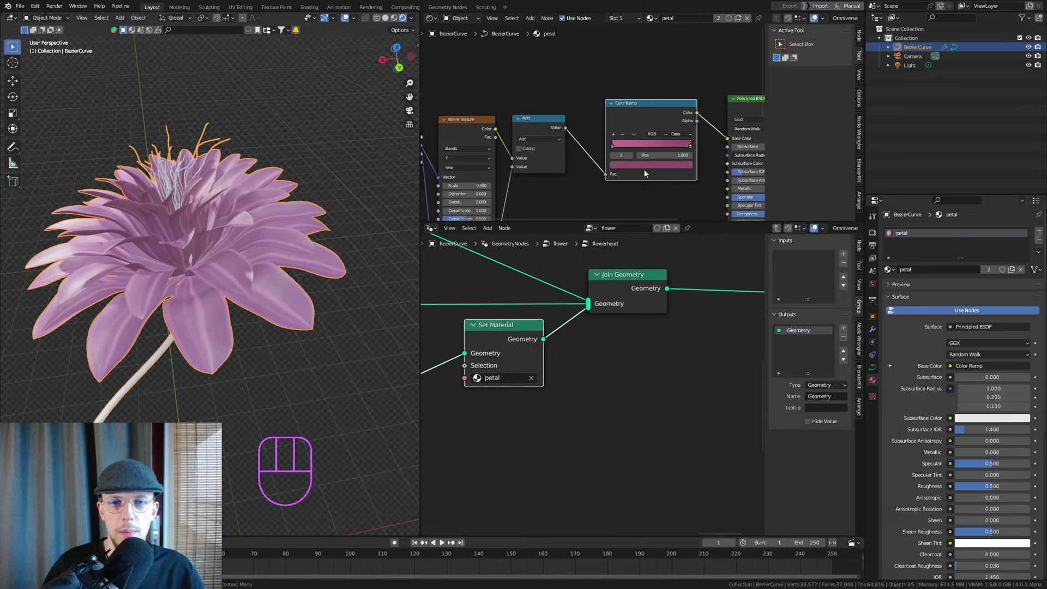
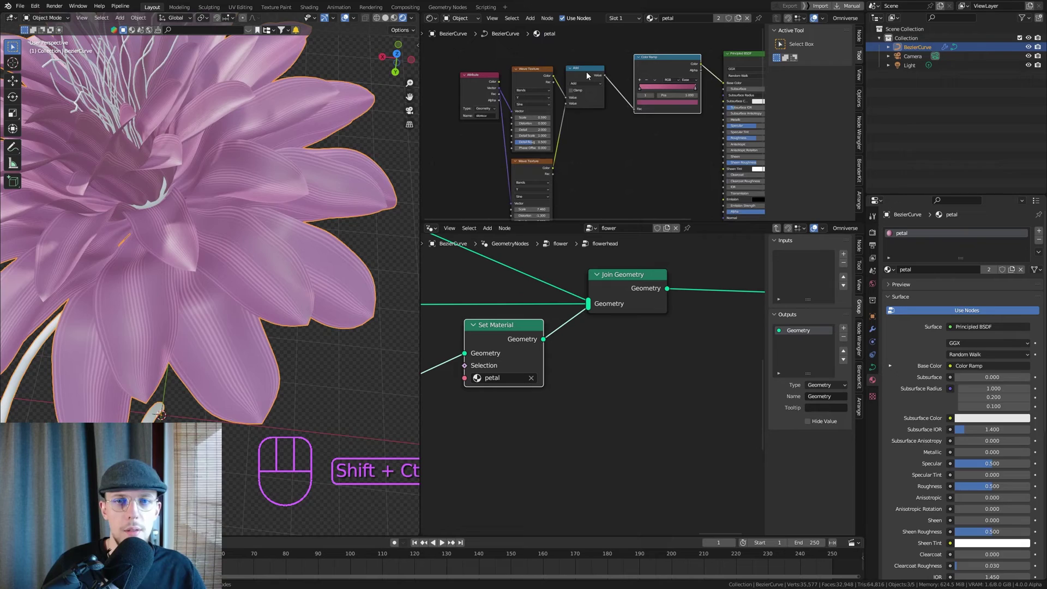
Preview the Add node's and then the Color Ramp's output directly on the petals.
click(587, 74)
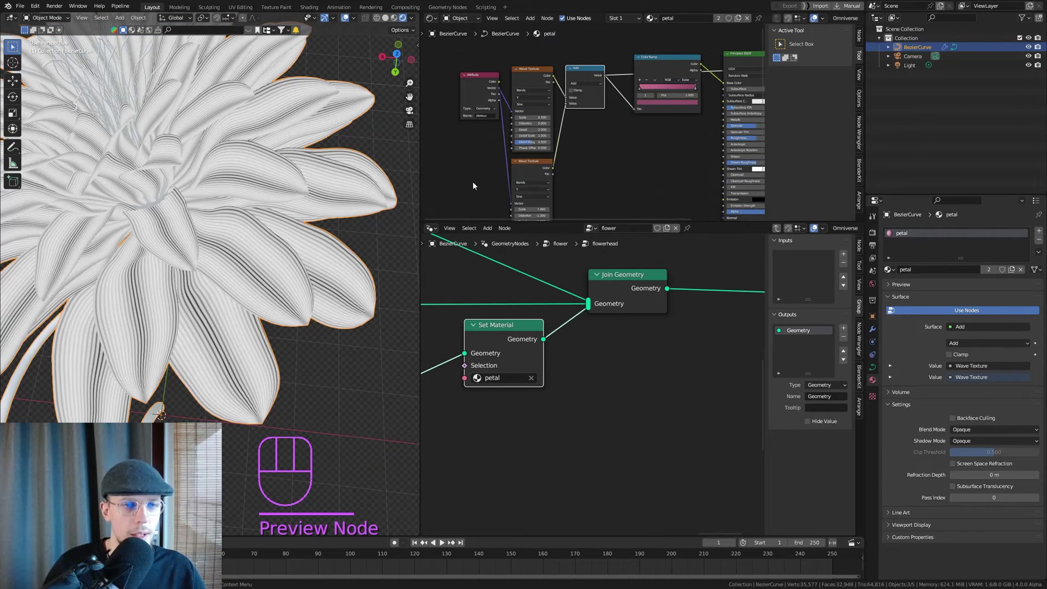
click(676, 61)
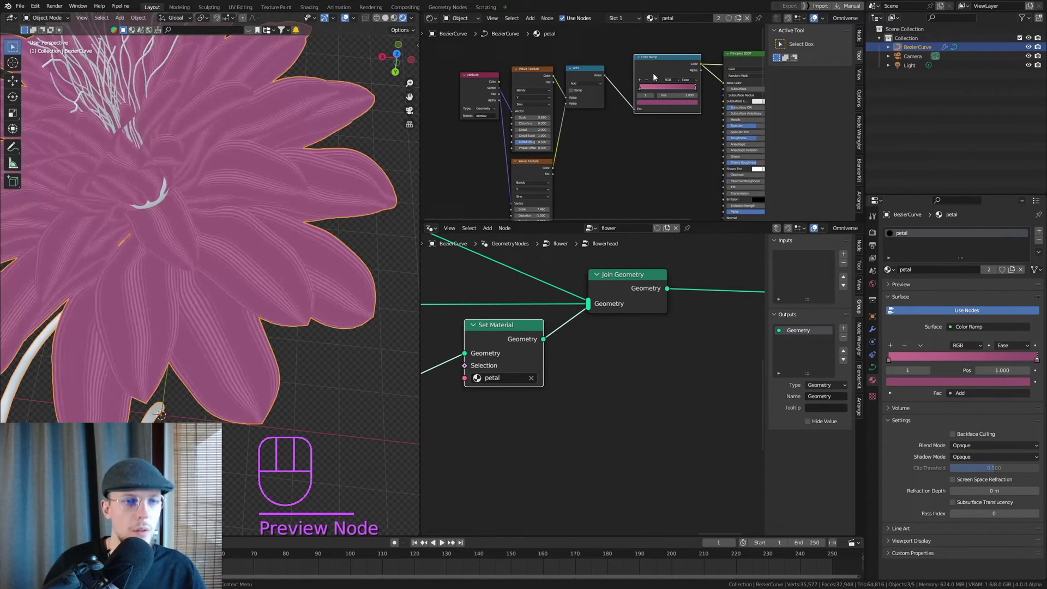
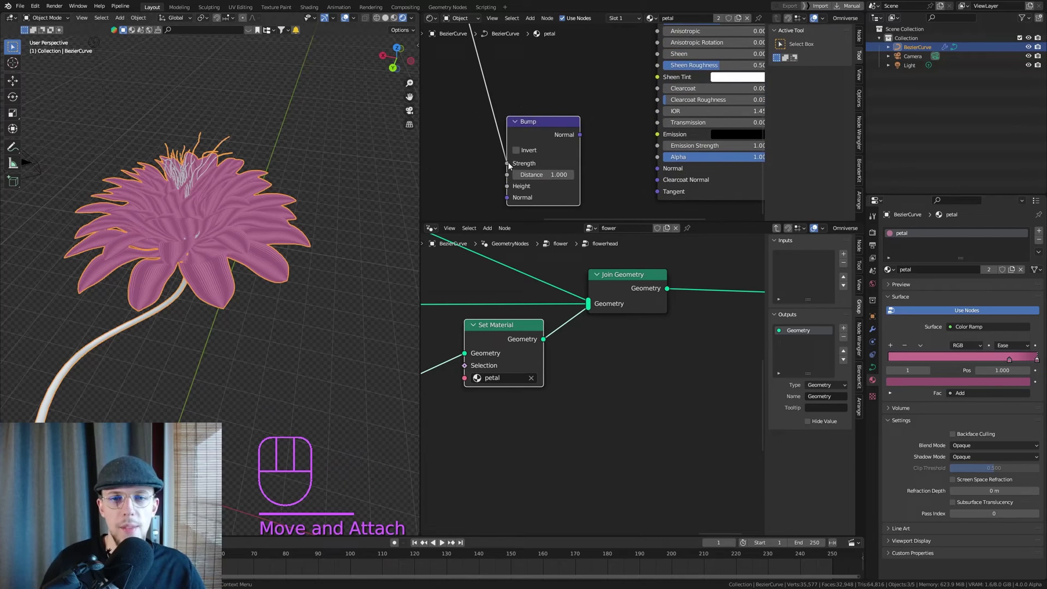
Connect the Bump normal into the Principled BSDF Normal and save the file.
drag(508, 164, 512, 190)
middle_click(593, 155)
drag(548, 142, 623, 176)
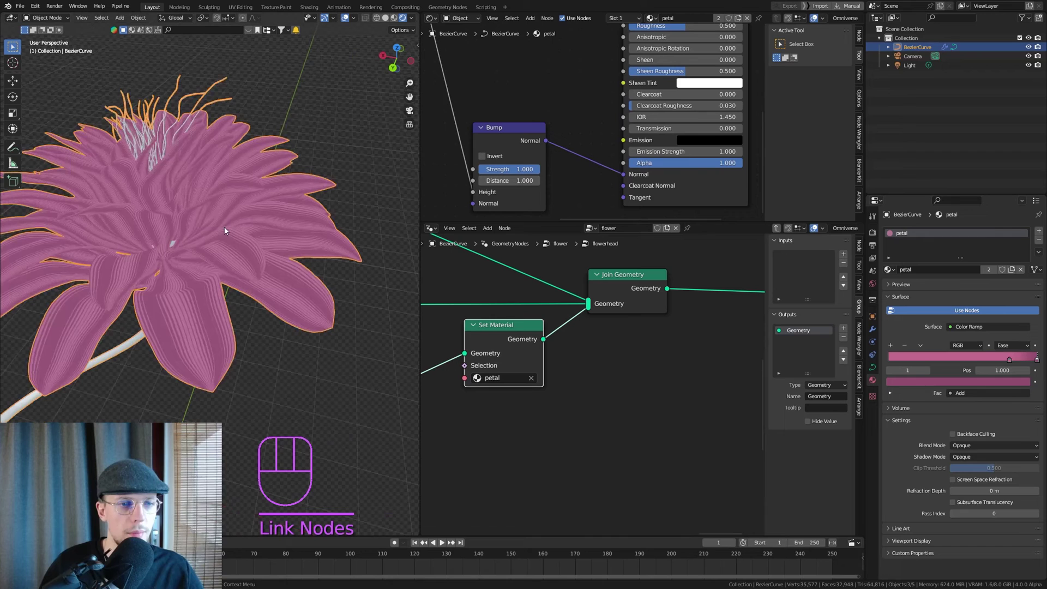
key(ctrl+s)
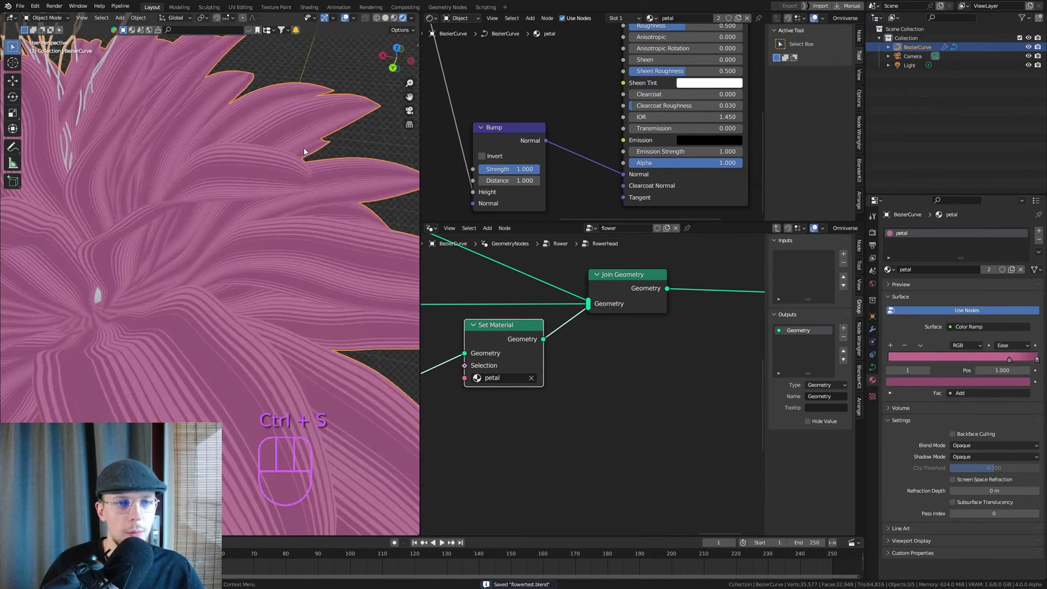
Show Render Properties and view the raised pink stripes in Rendered shading.
click(877, 233)
drag(988, 231, 974, 262)
drag(978, 254, 292, 232)
key(ctrl+s)
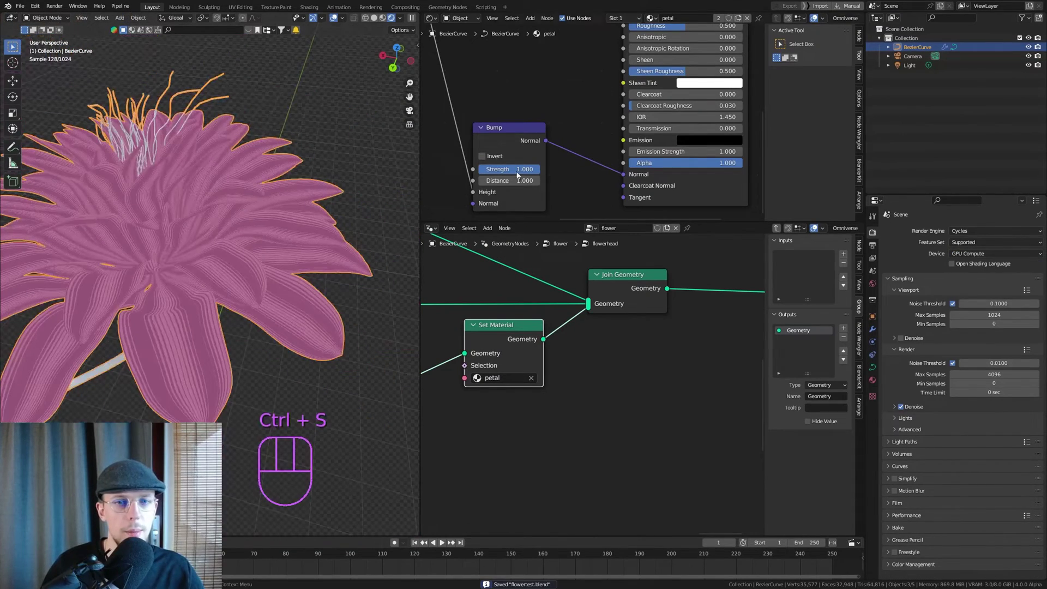
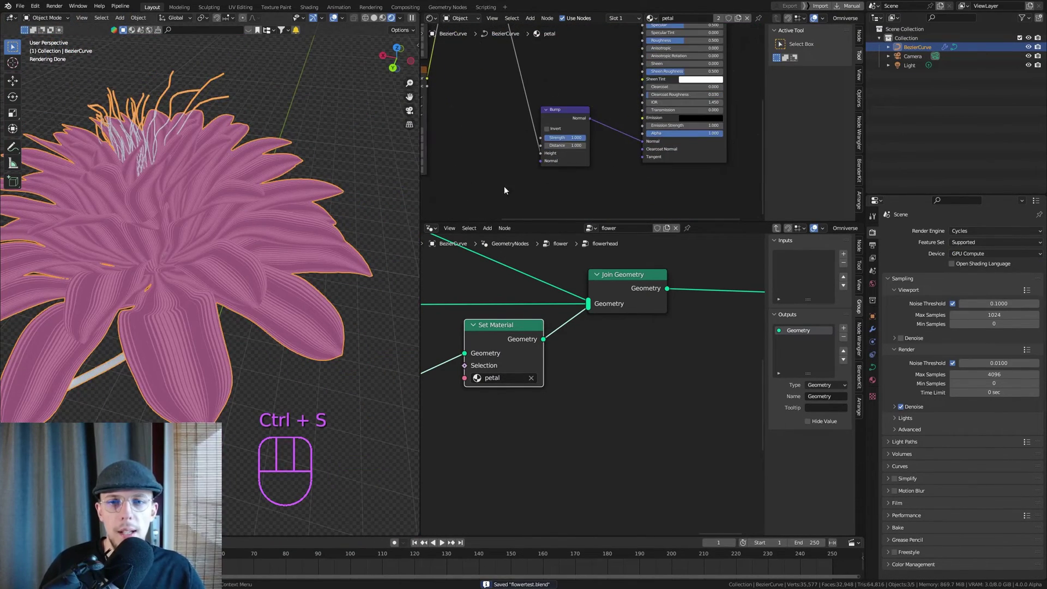
drag(172, 210, 165, 180)
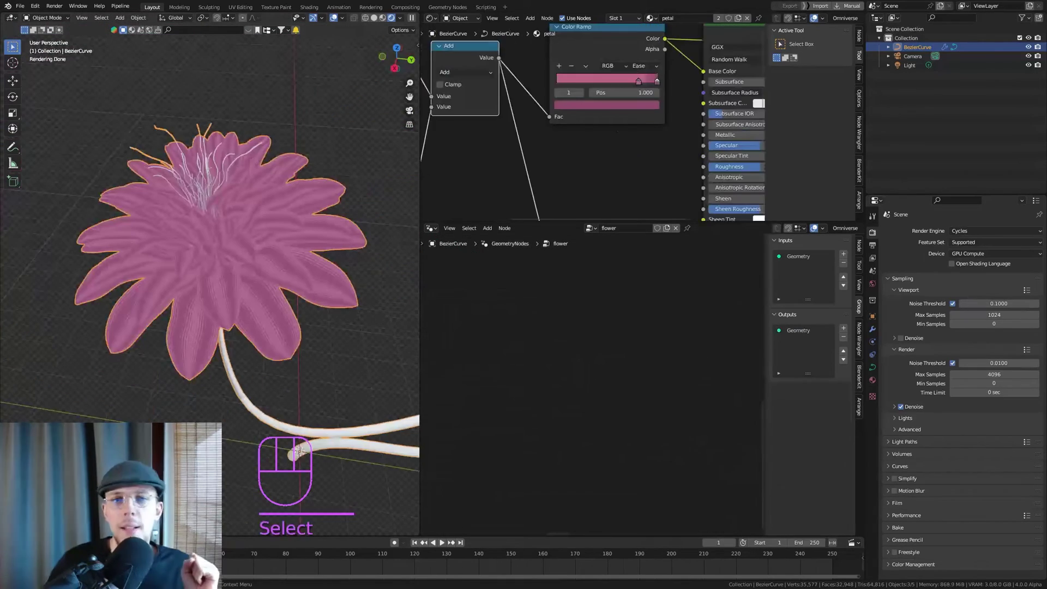
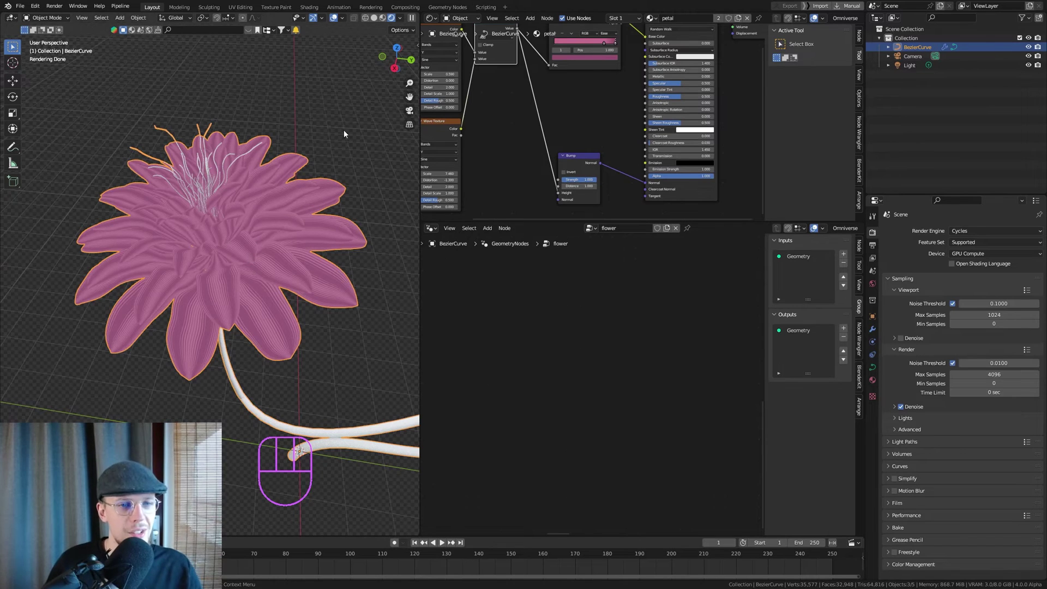
click(345, 132)
drag(282, 216, 317, 255)
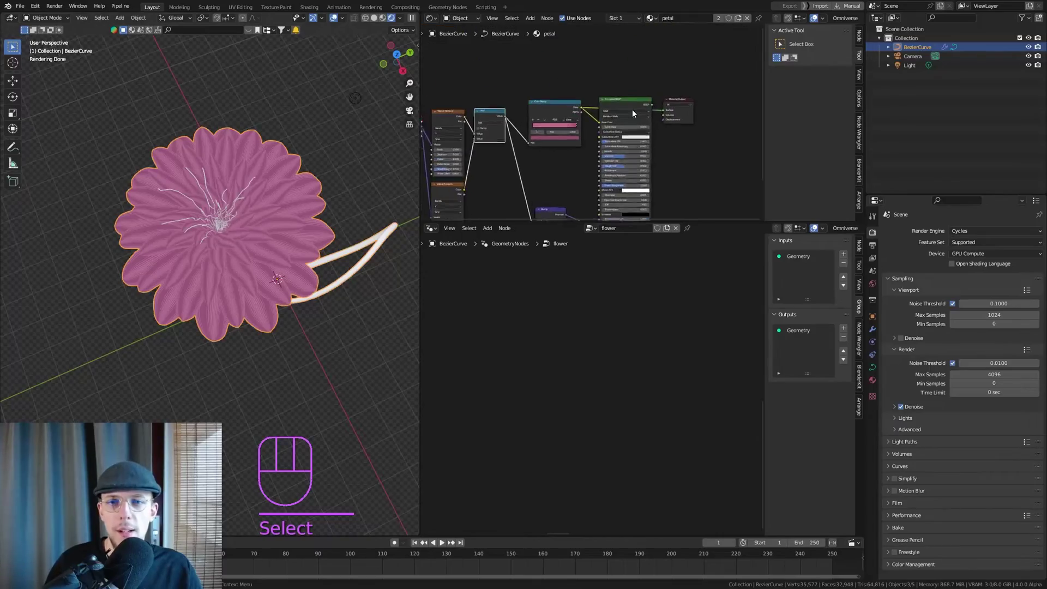
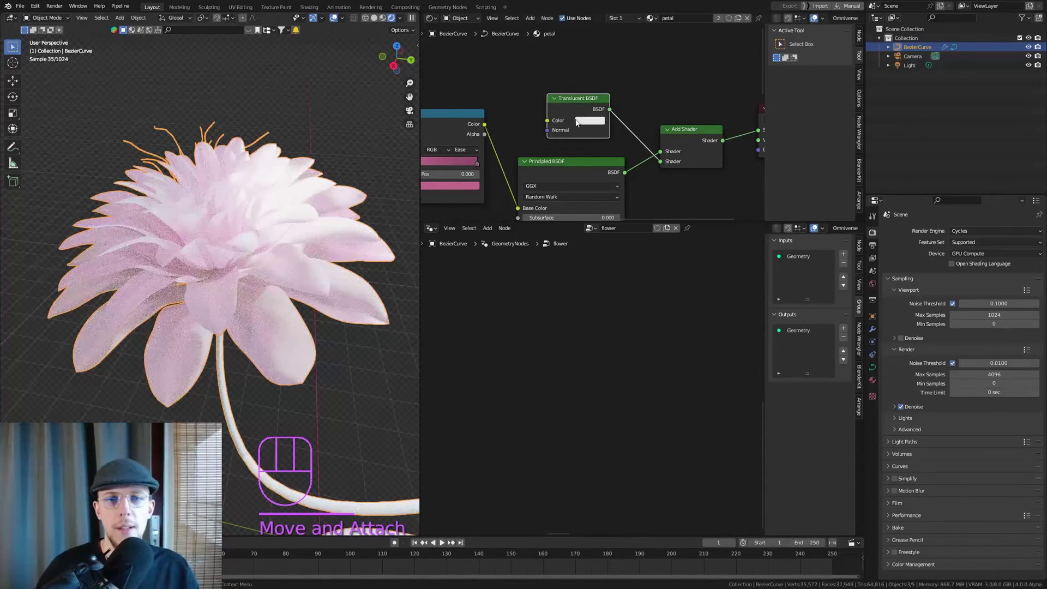
Link the Color Ramp colour into the Translucent BSDF summed with the Principled via Add Shader.
middle_click(504, 132)
click(521, 116)
drag(554, 111, 586, 115)
click(379, 153)
drag(330, 221, 287, 214)
double_click(611, 93)
middle_click(577, 145)
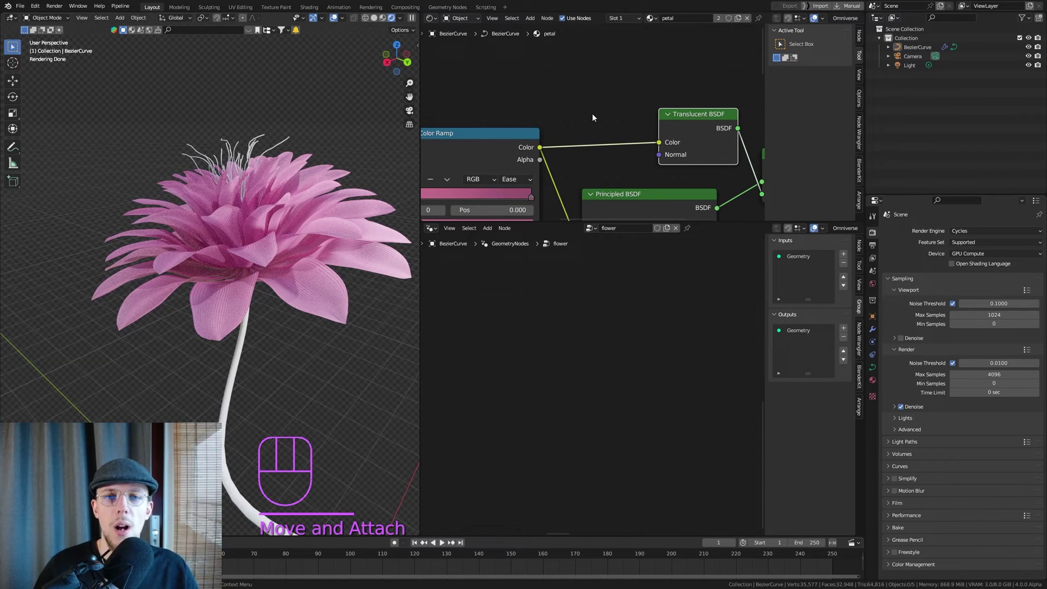
key(shift+a)
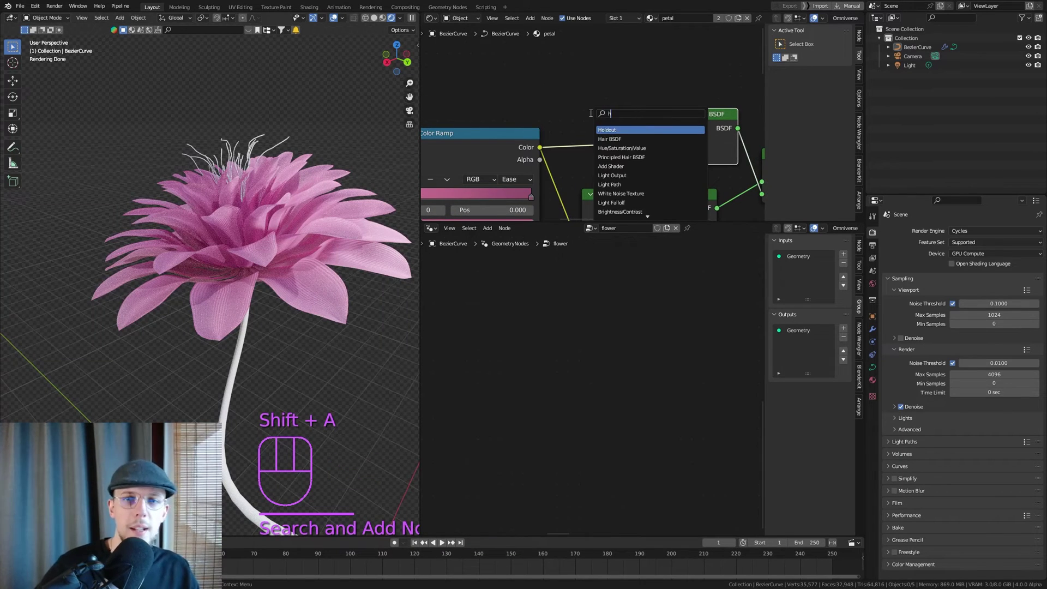
Drop the Hue/Saturation/Value node onto the Color Ramp–Translucent link and set Value to 1.6.
key(g)
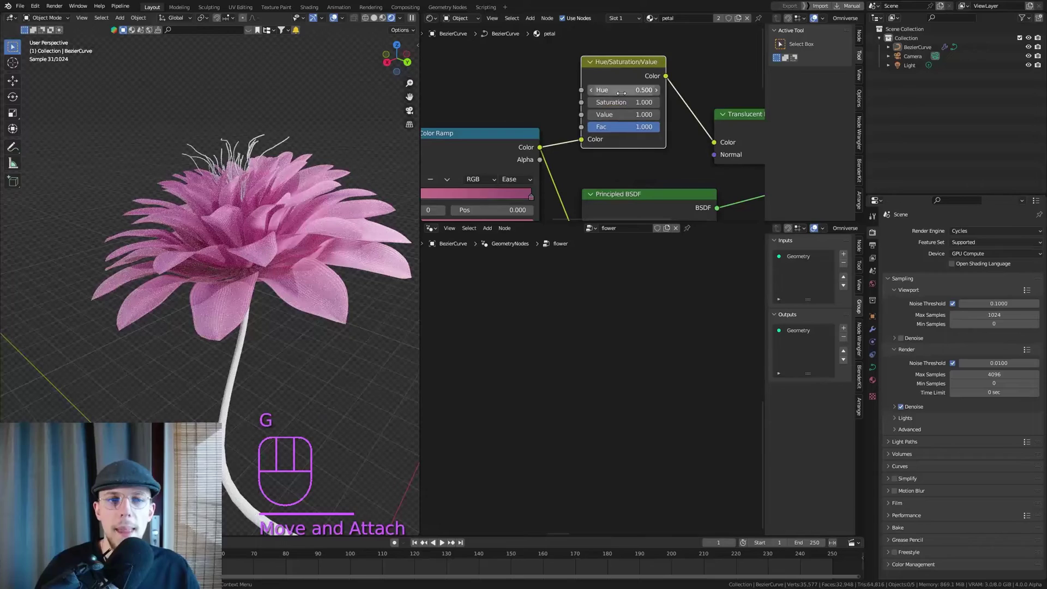
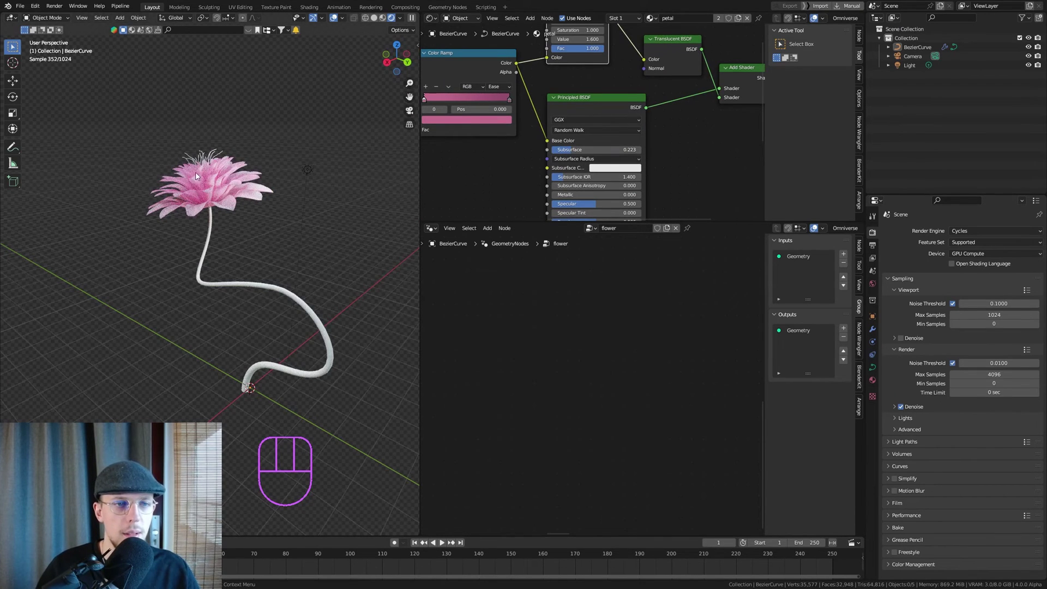
drag(596, 153, 554, 153)
middle_click(579, 85)
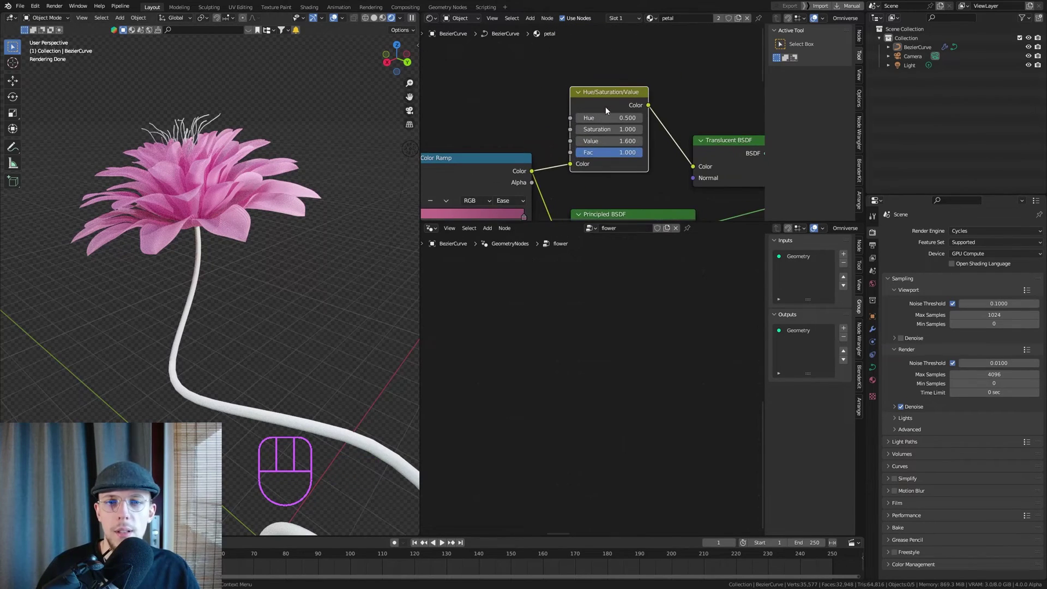
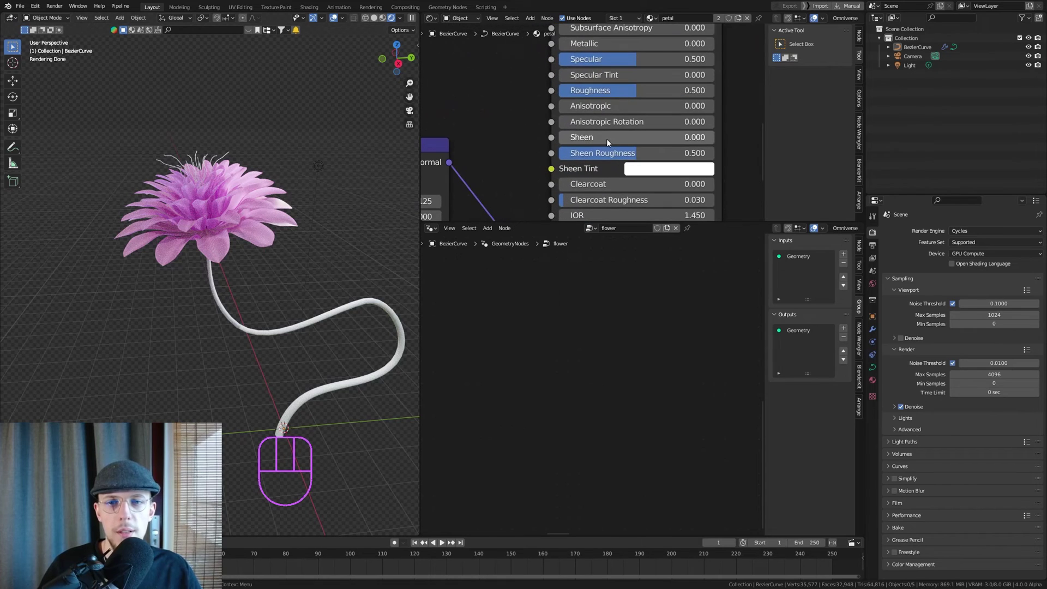
Set Sheen 0.586, Sheen Roughness 0.736 with a pale green Sheen Tint, then save.
drag(576, 139, 718, 133)
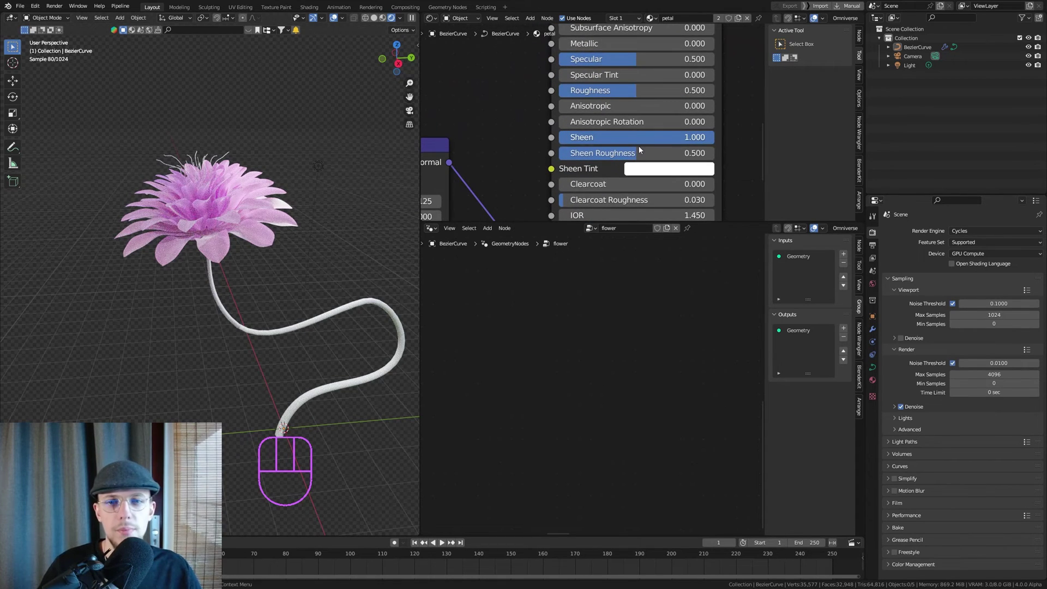
click(669, 179)
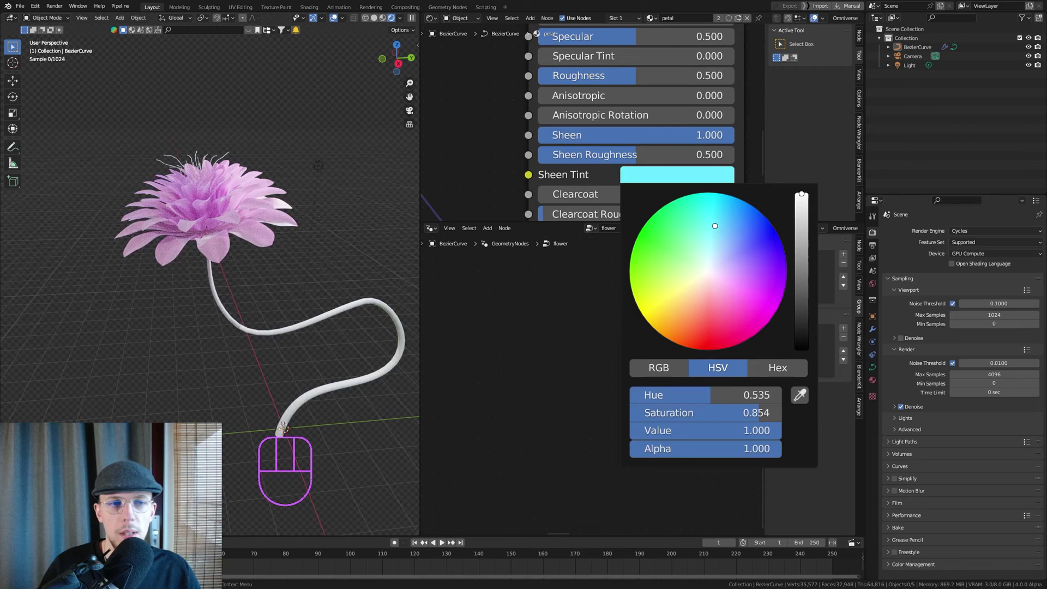
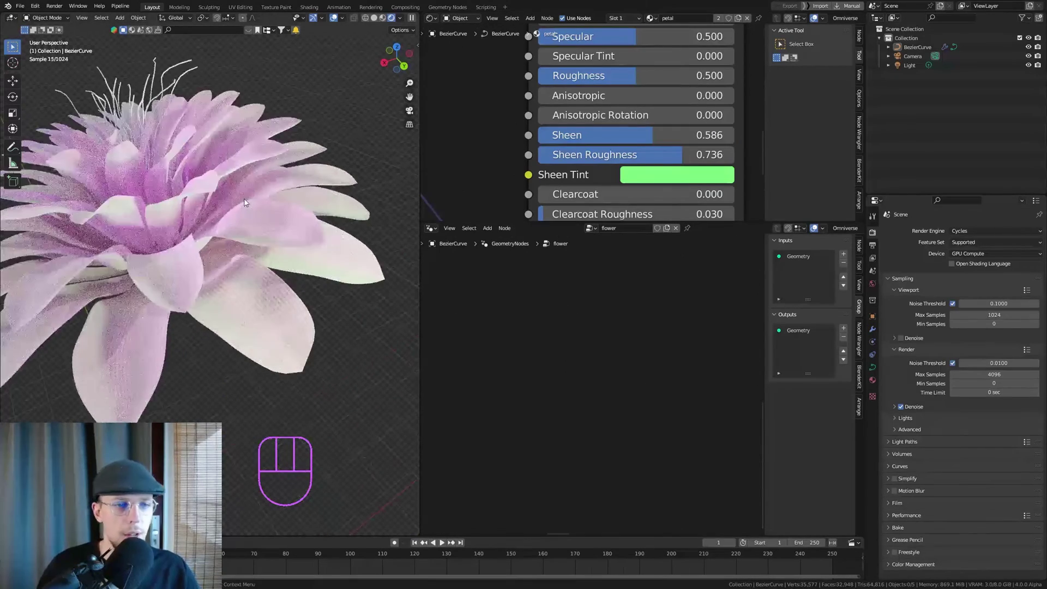
key(ctrl+s)
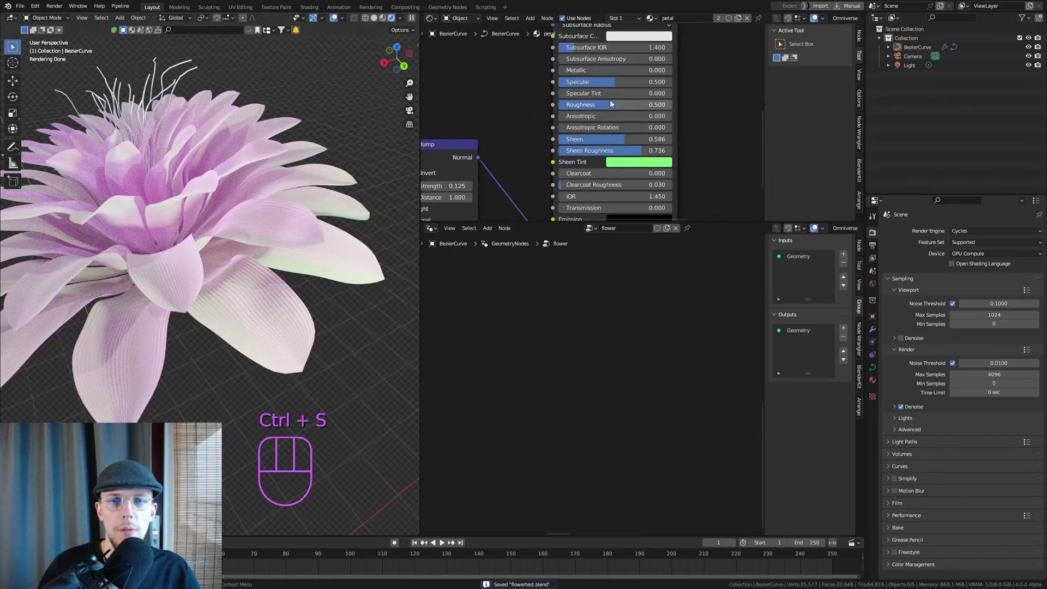
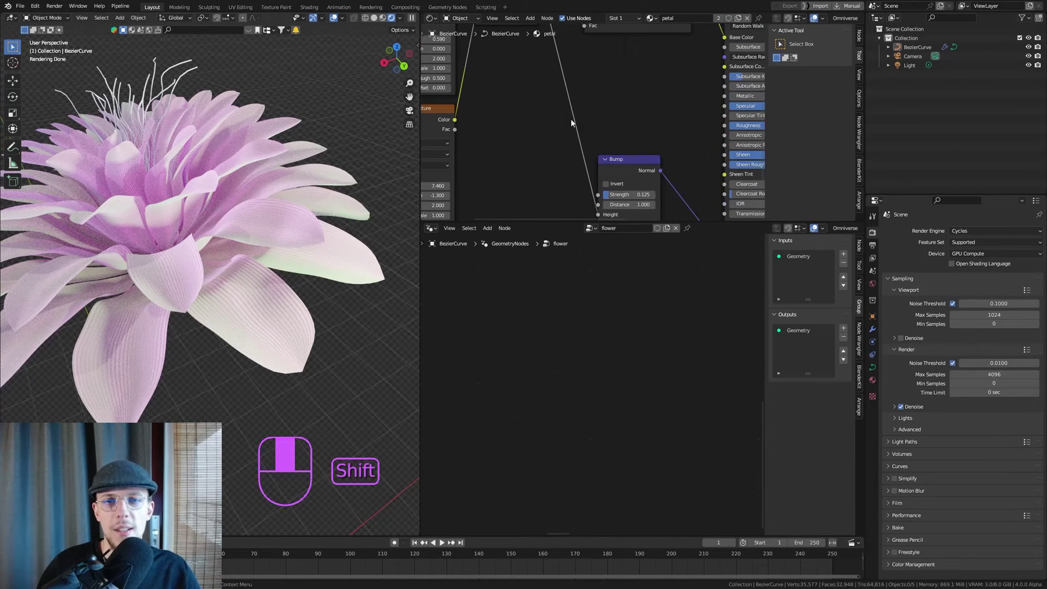
Add a Math Add node fed by a Noise Texture at scale 24.9 and preview its pattern.
key(shift+a)
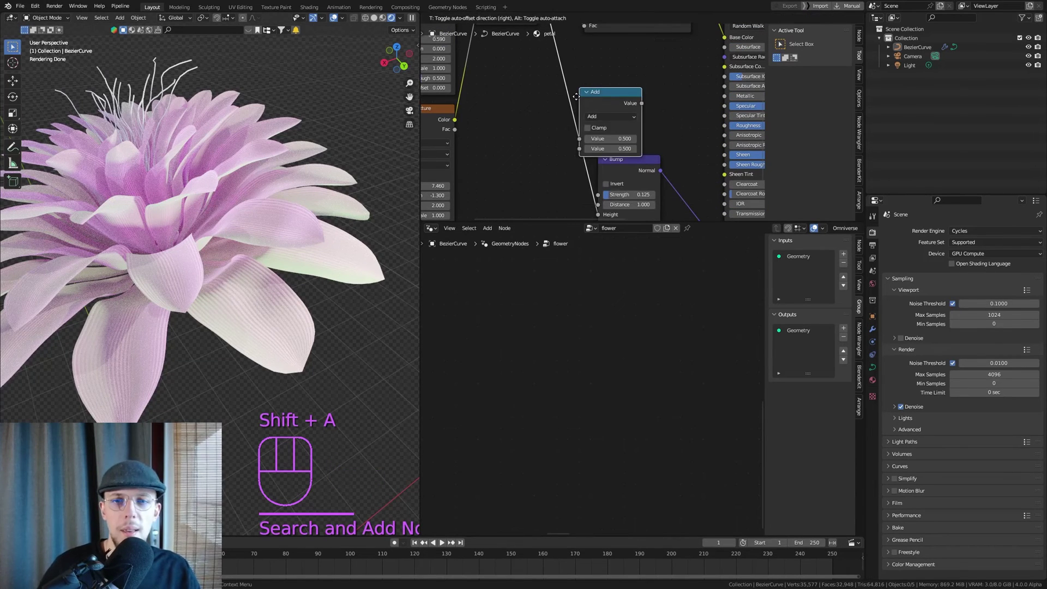
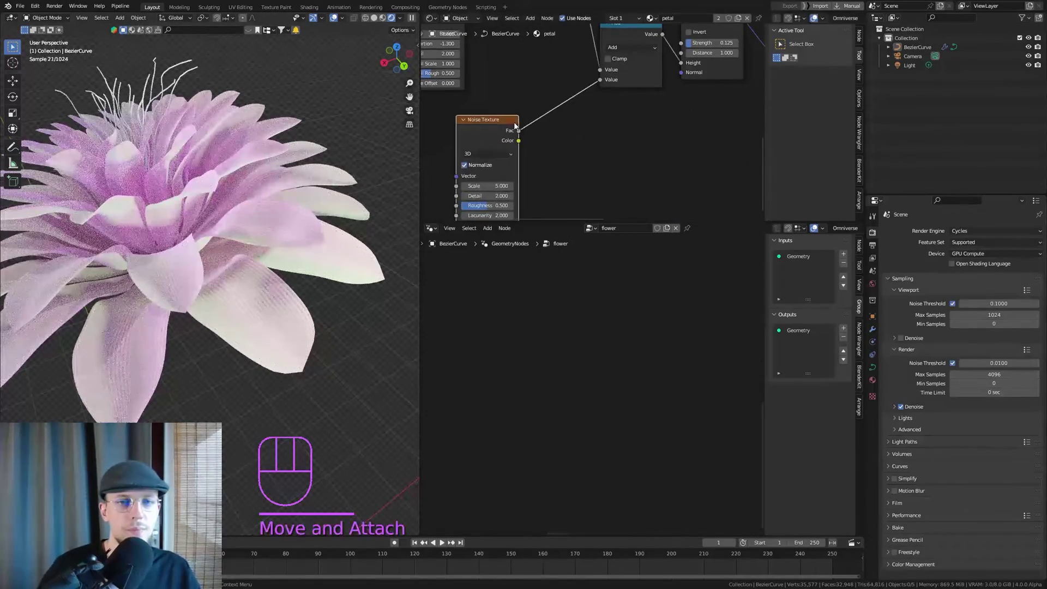
drag(567, 113, 607, 87)
middle_click(524, 175)
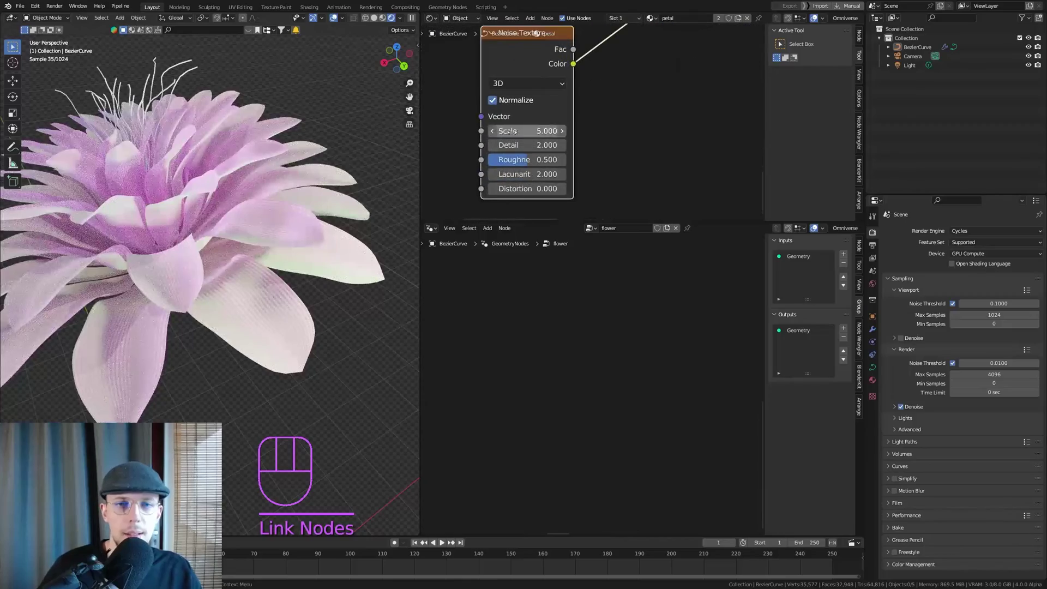
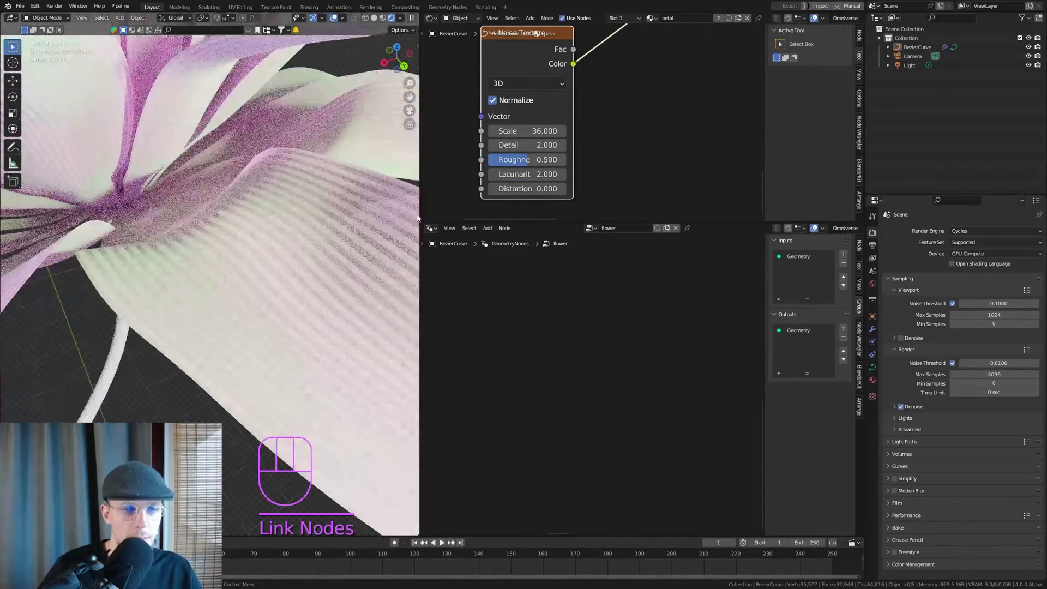
middle_click(519, 167)
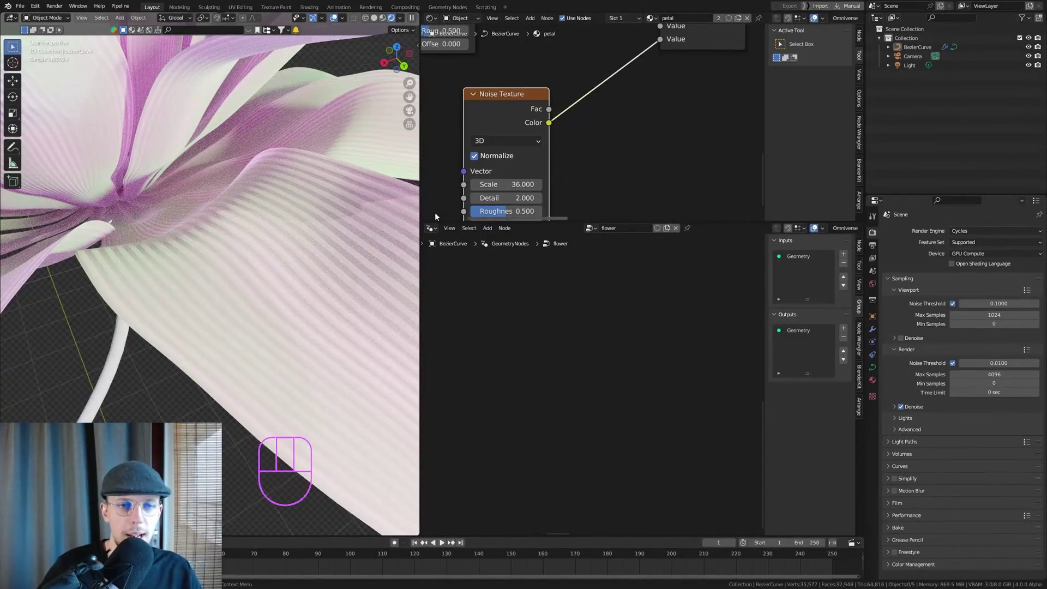